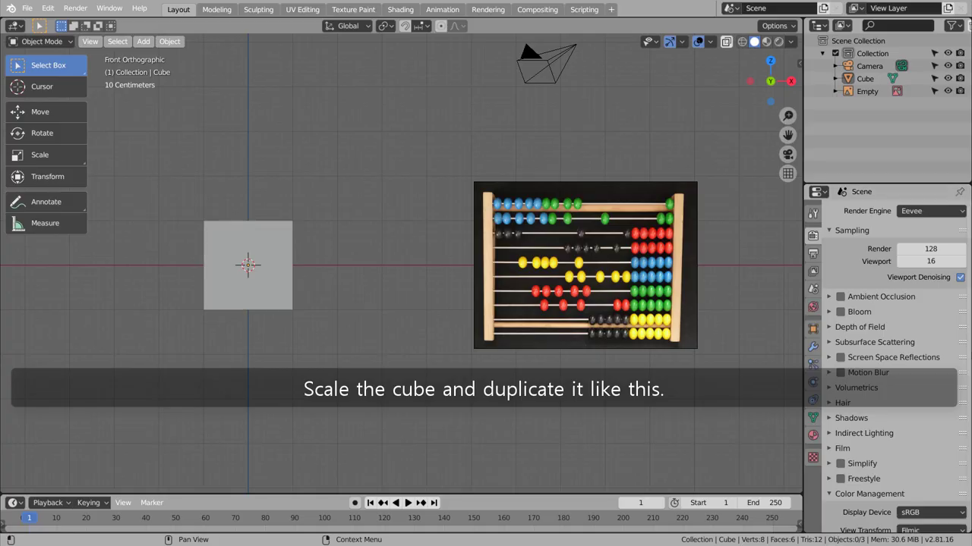
Scale the cube into a tall thin post and duplicate it rightward along X.
left_click(287, 303)
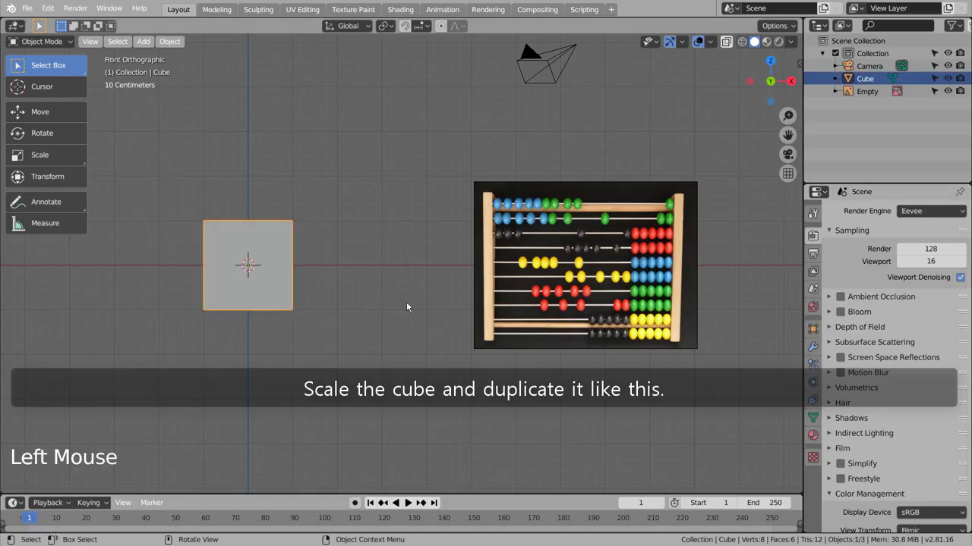
key("s")
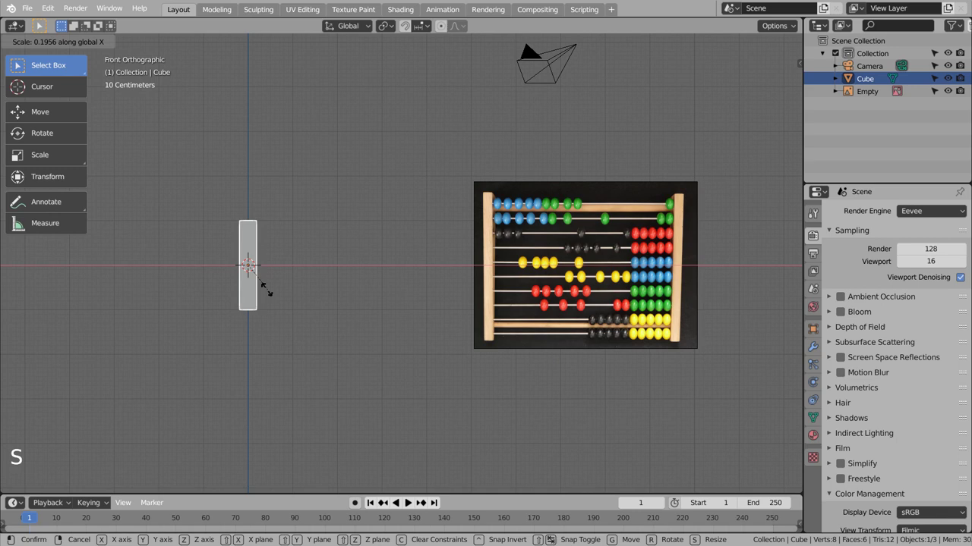
key("s")
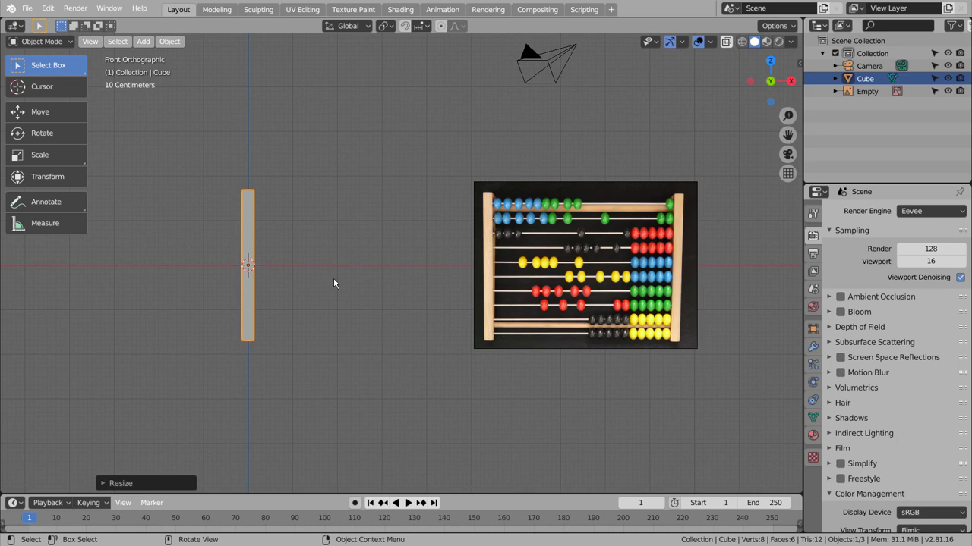
key("shift+d")
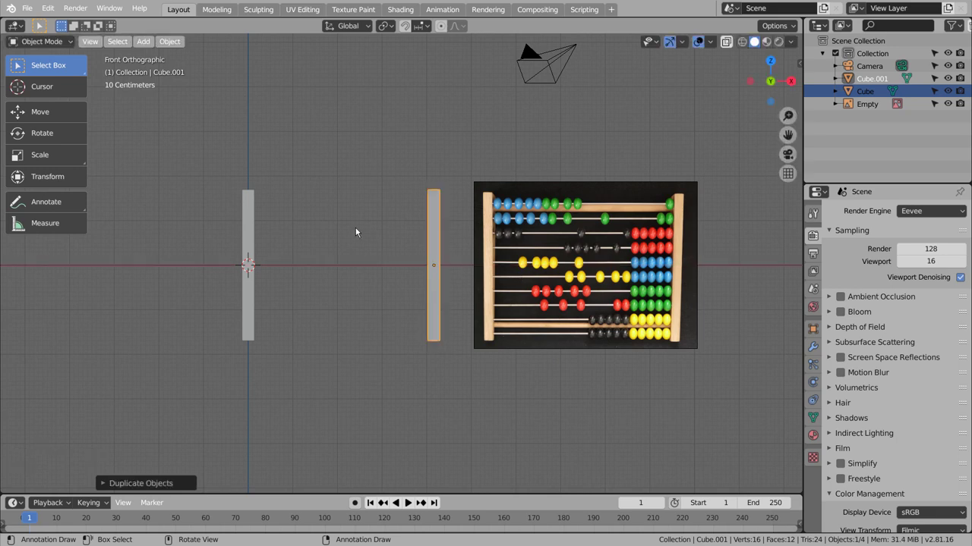
Add a small cube, subdivide it with Ctrl+3 and stretch it into a long rod.
left_click(356, 232)
left_click(312, 245)
key("shift+a")
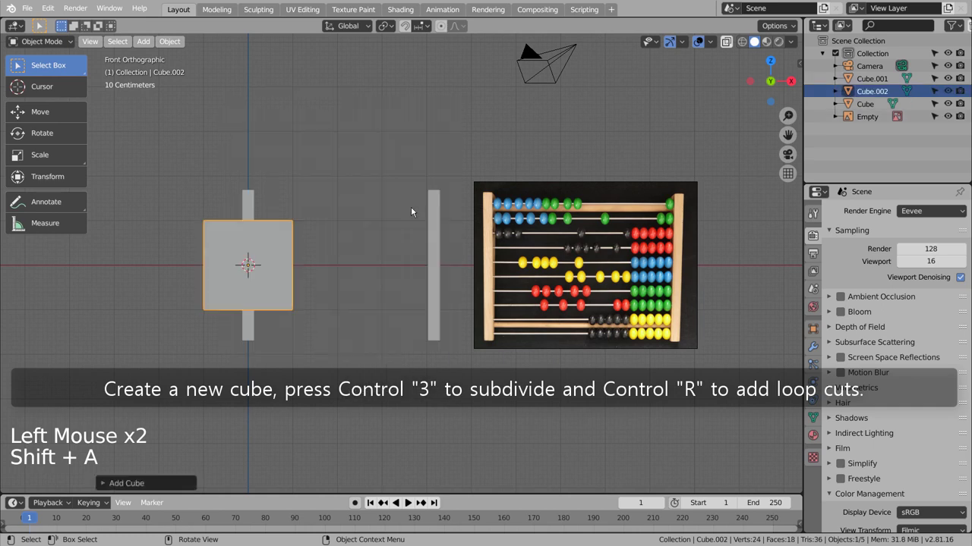
key("s")
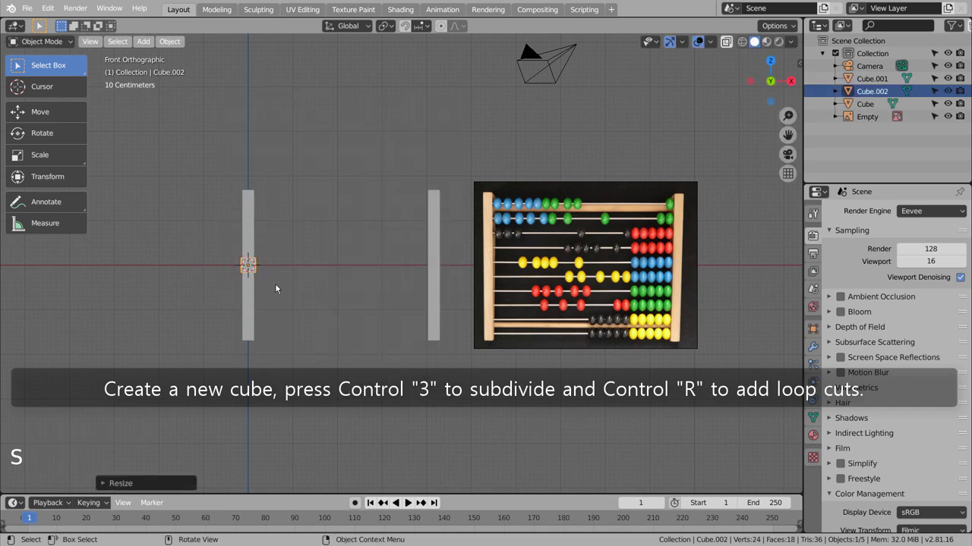
key("ctrl+3")
key("s")
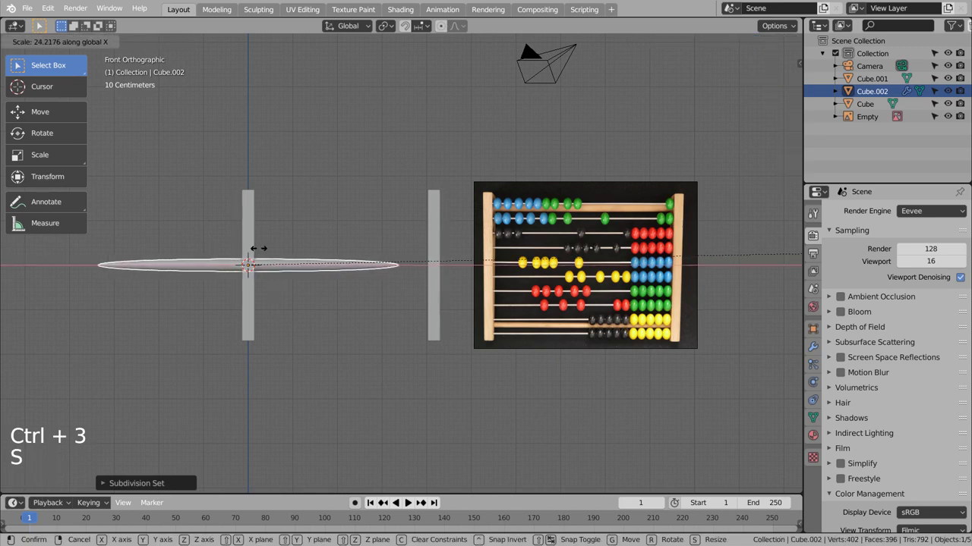
Add loop cuts near both ends of the rod and raise it between the posts.
key("s")
key("s")
key("Tab")
key("ctrl+r")
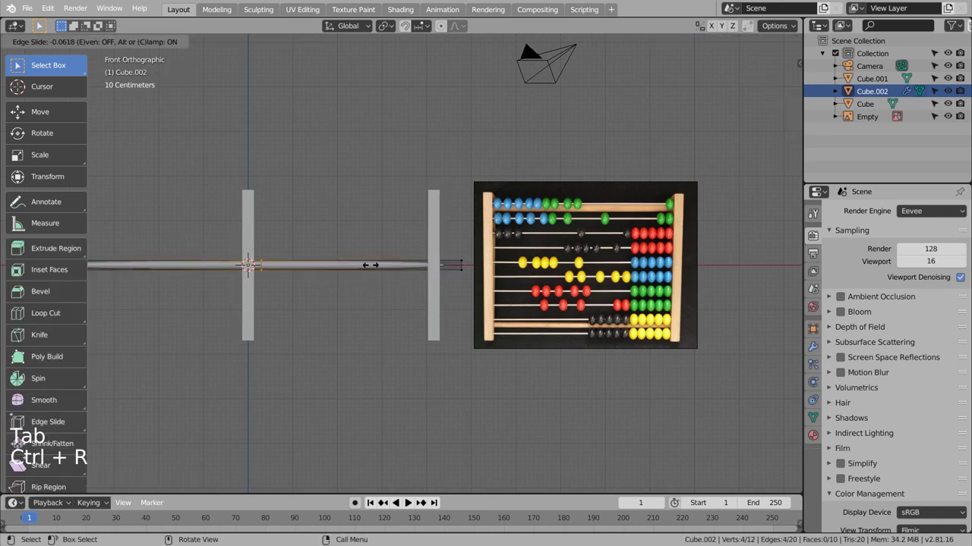
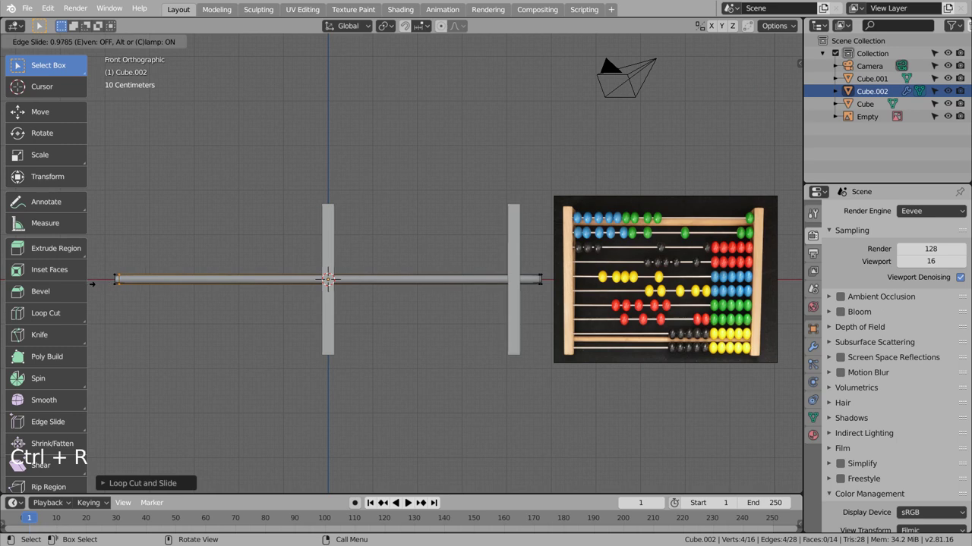
key("Tab")
key("s")
key("g")
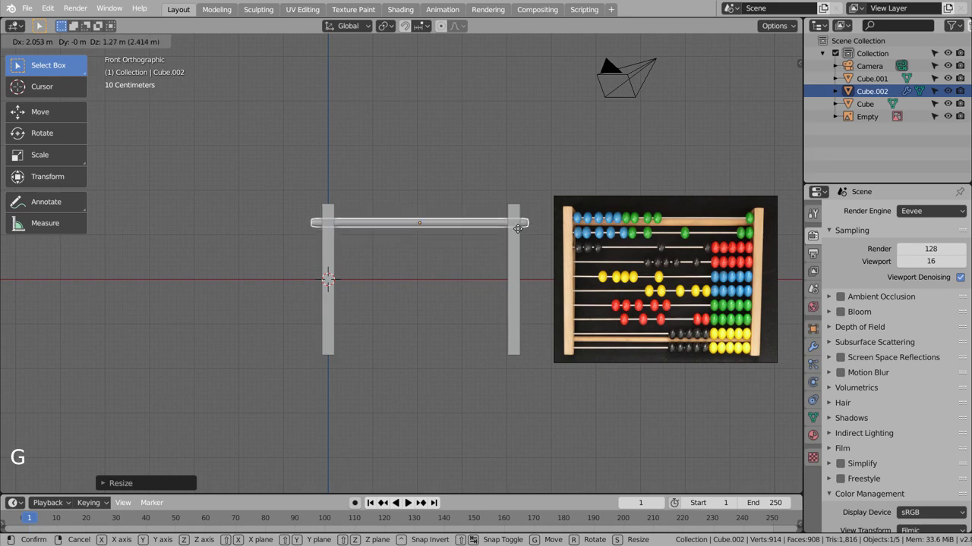
Resize the rod to fit and thin both posts front-to-back along Y.
key("s")
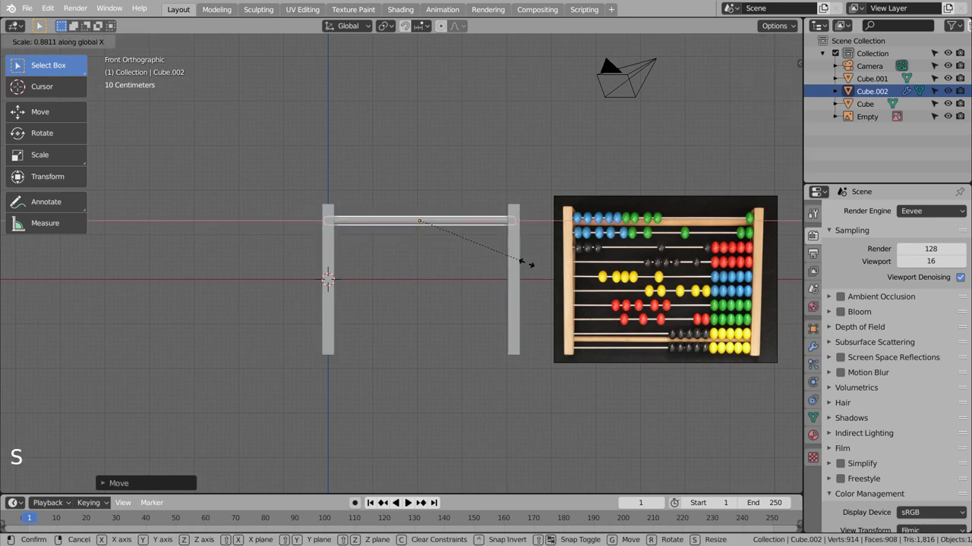
middle_click(512, 289)
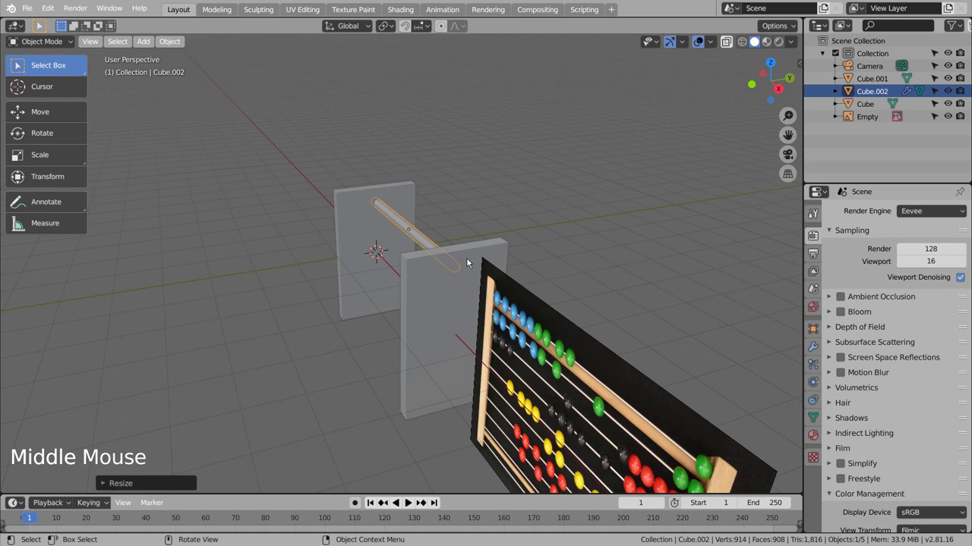
left_click(408, 204)
key("s")
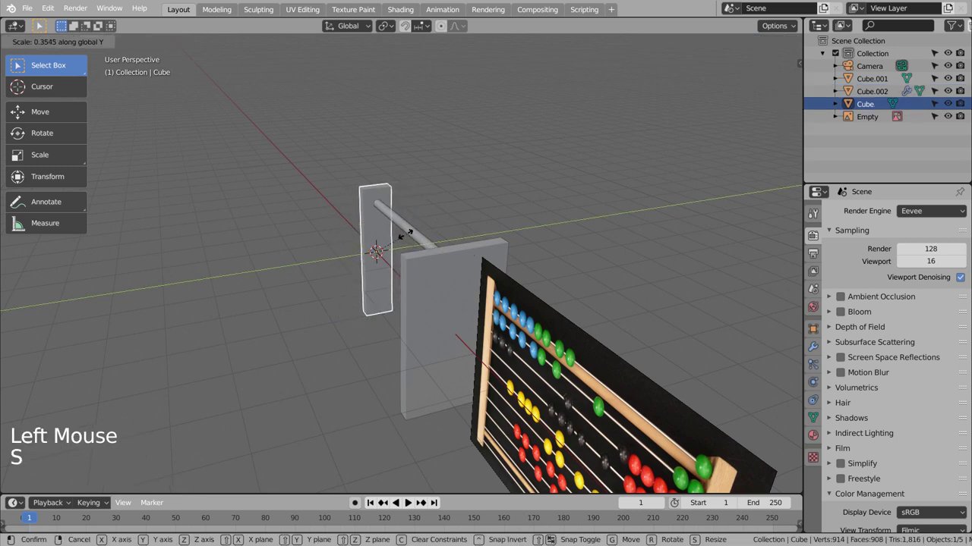
key("ctrl+z")
left_click(475, 266)
key("s")
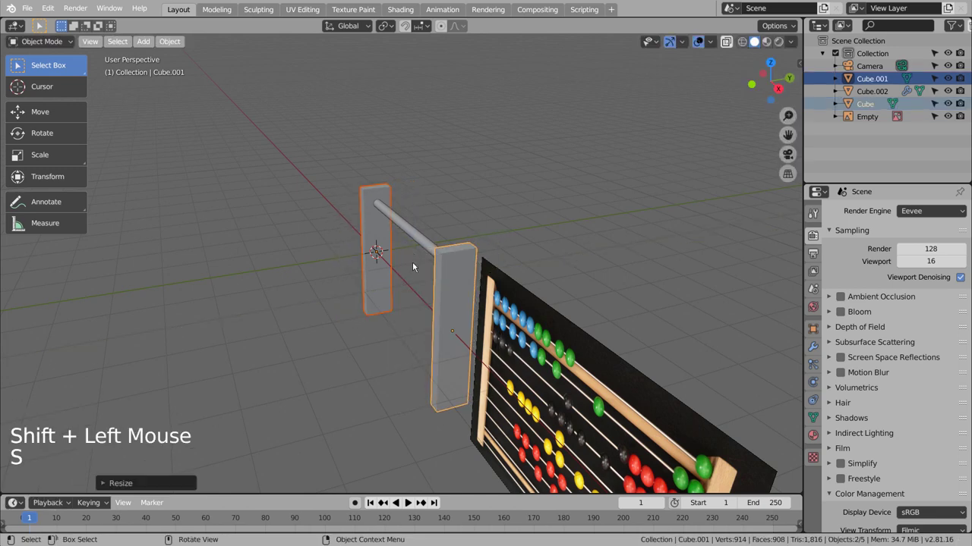
Move the top rod so it runs centred through the posts' depth.
left_click(408, 227)
middle_click(467, 222)
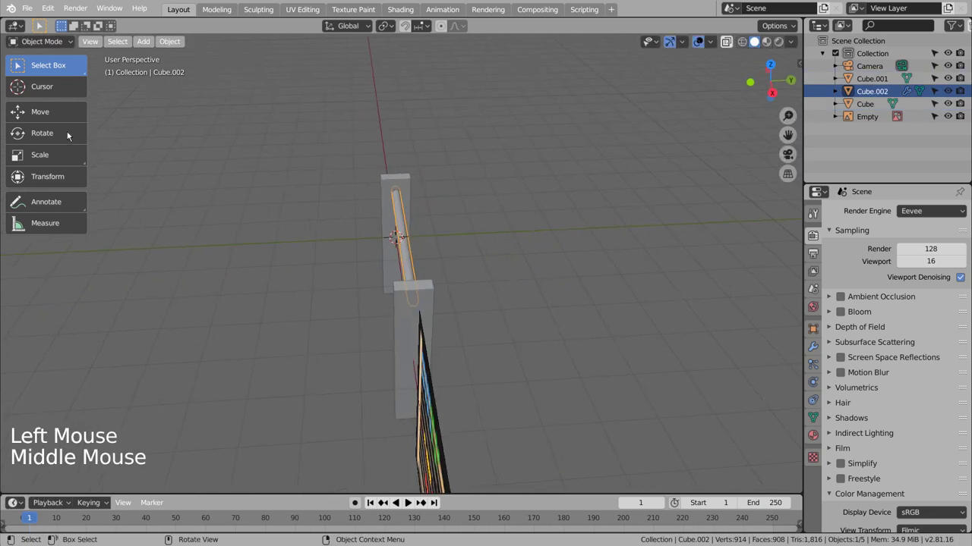
left_click(57, 125)
left_click(450, 236)
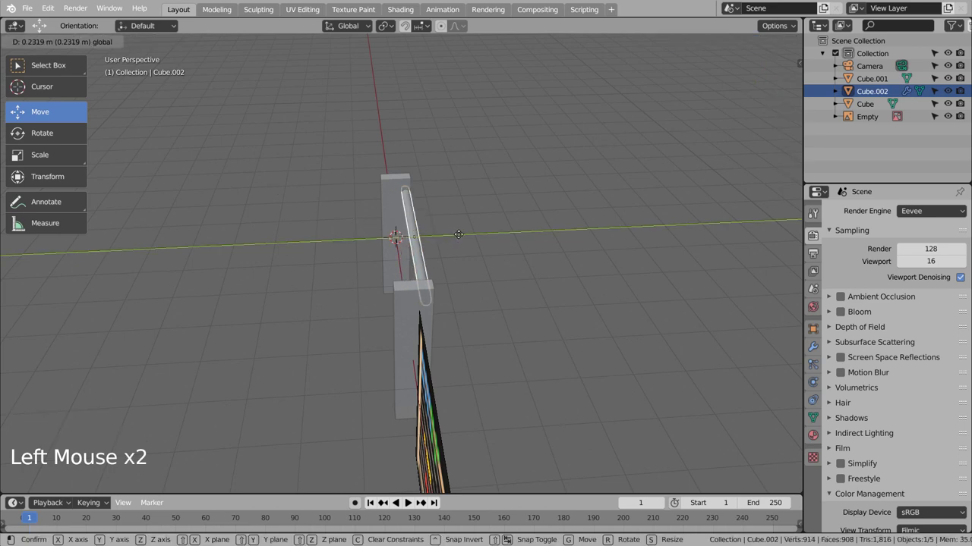
middle_click(485, 313)
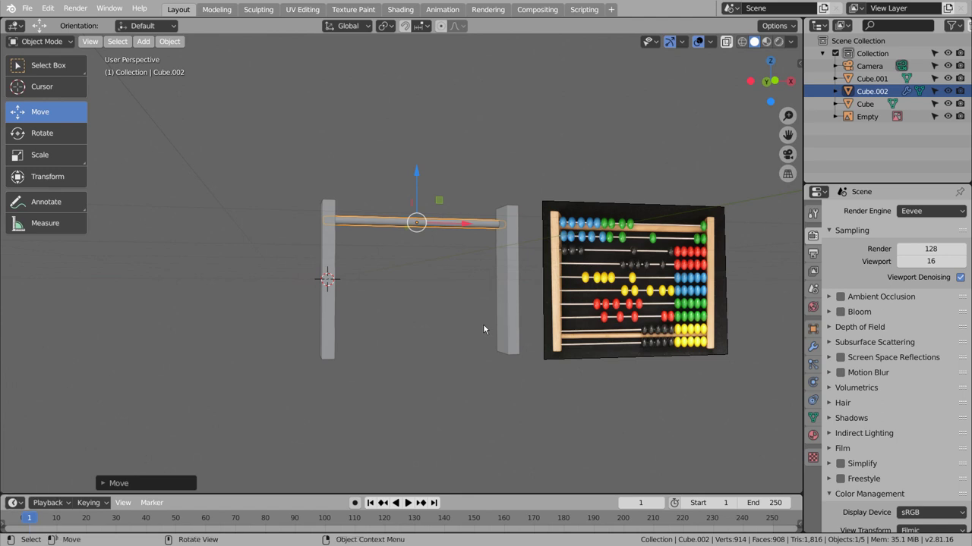
Duplicate the rod and lower the copy to the bottom of the posts.
key("KP_1")
key("shift+d")
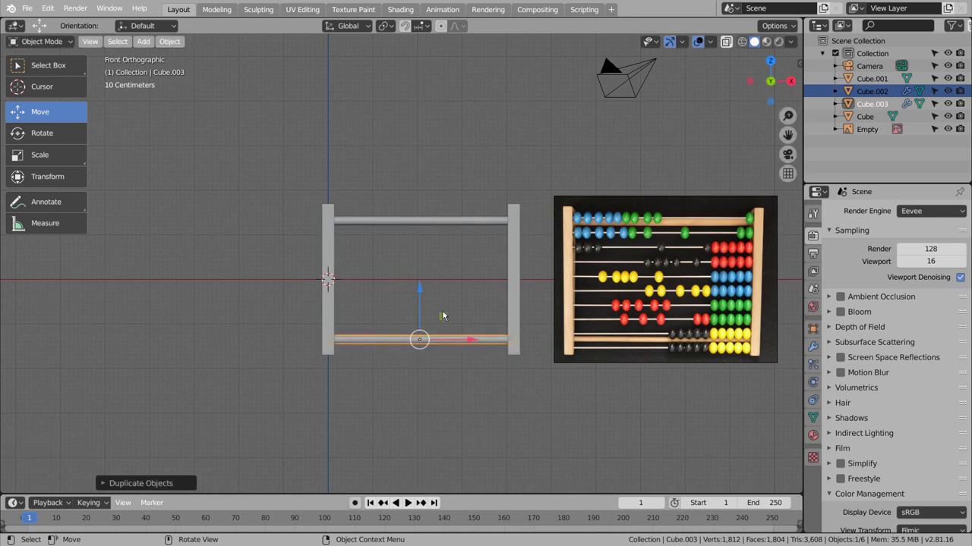
left_click(450, 252)
middle_click(459, 279)
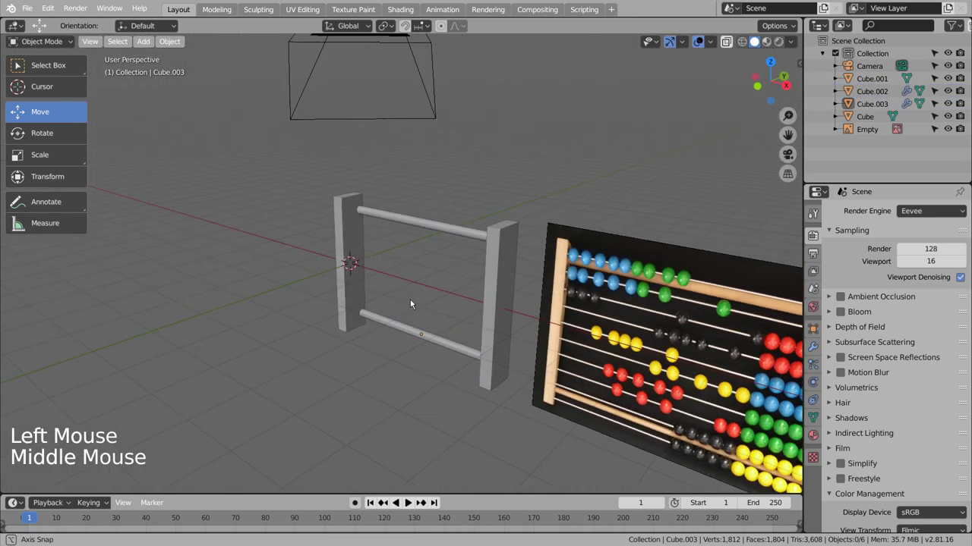
From the top view, select both rods and nudge them into line with the posts.
left_click(409, 220)
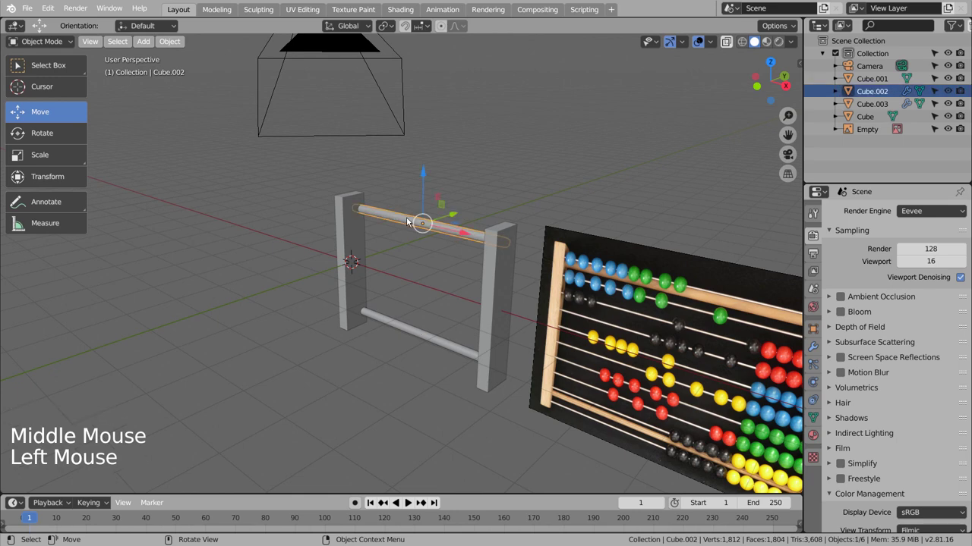
key("KP_7")
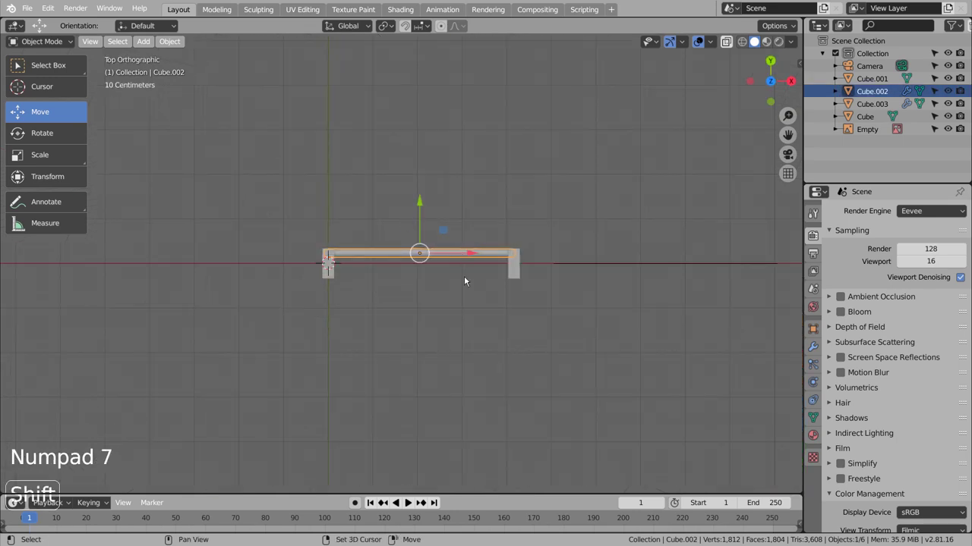
scroll("up", 3)
middle_click(537, 324)
right_click(547, 172)
left_click(541, 363)
right_click(542, 363)
left_click(552, 161)
middle_click(598, 234)
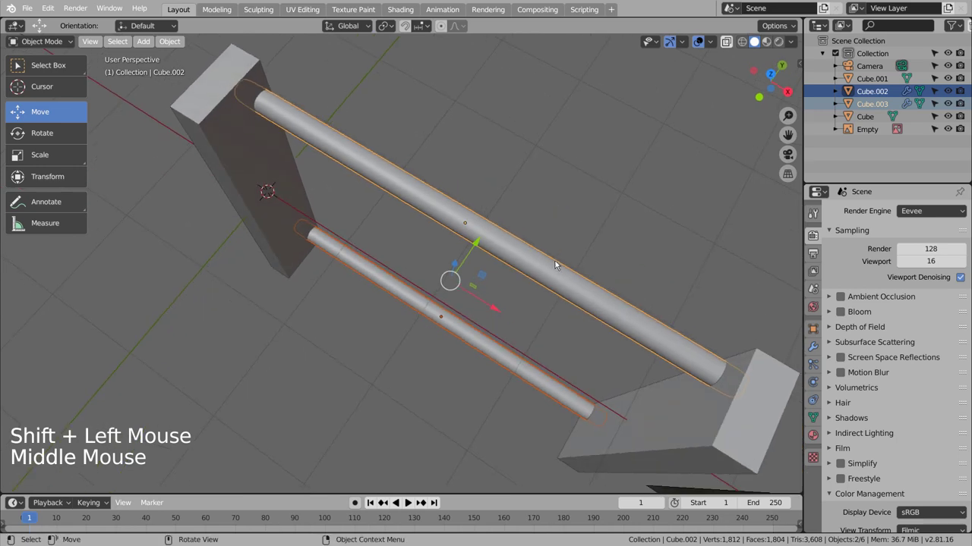
left_click(478, 247)
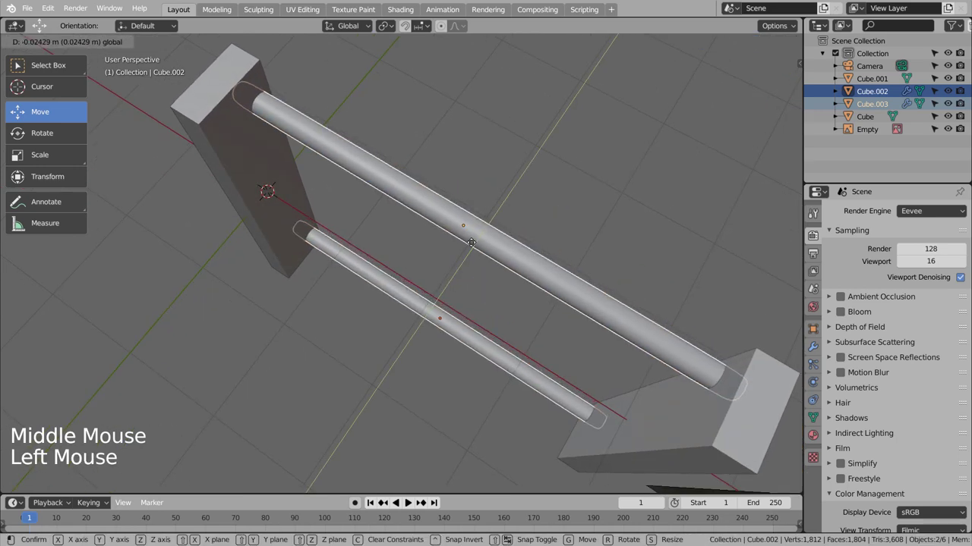
left_click(525, 194)
middle_click(598, 213)
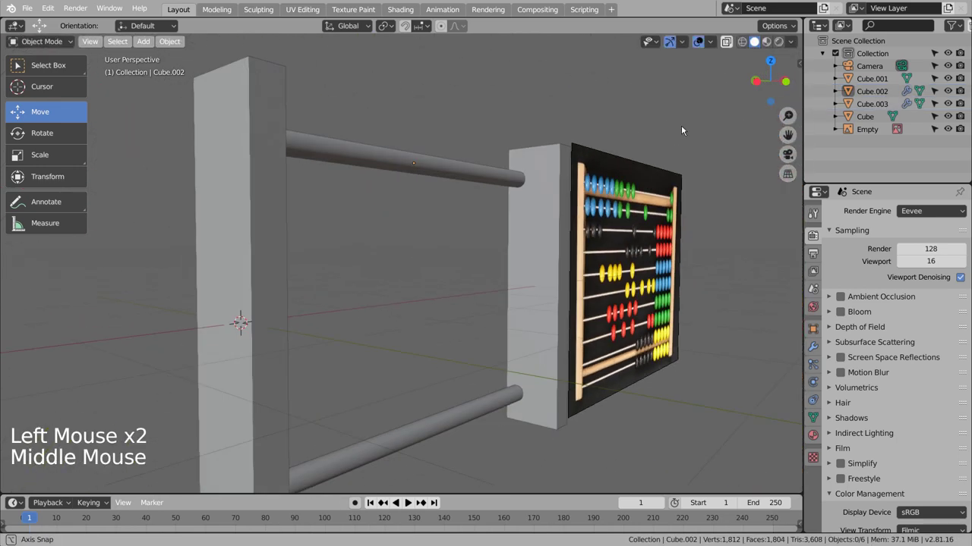
Duplicate the top rod into a thin wire stretched across the frame width.
key("KP_1")
left_click(609, 229)
left_click(578, 154)
key("shift+d")
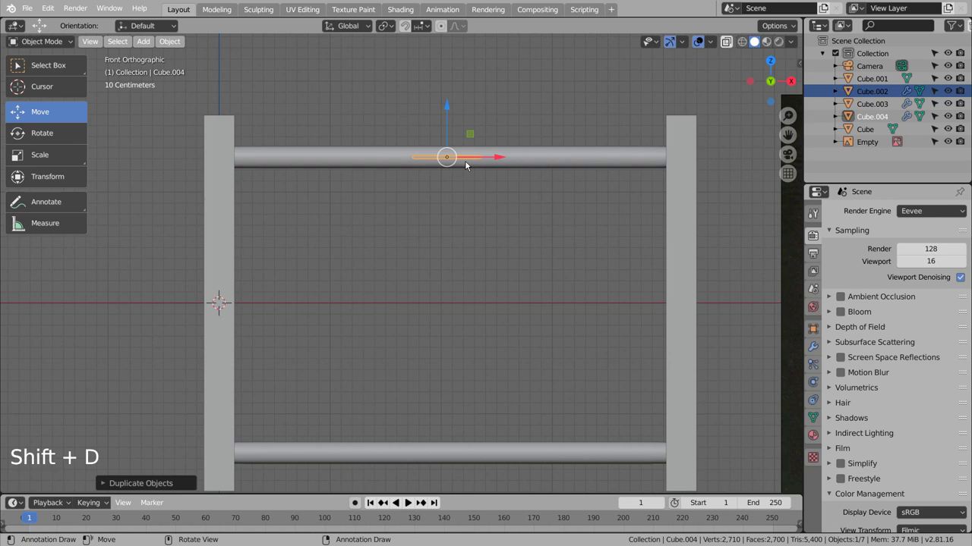
key("s")
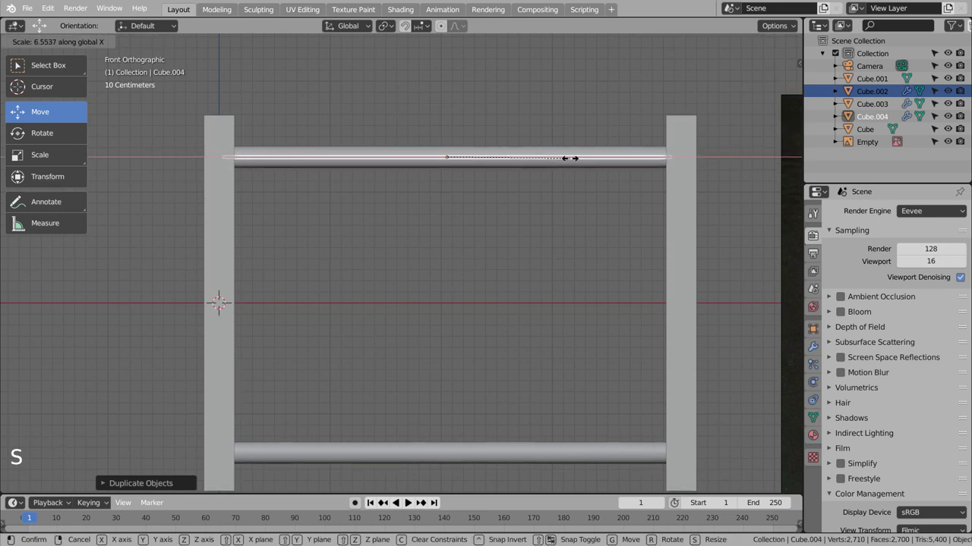
middle_click(569, 208)
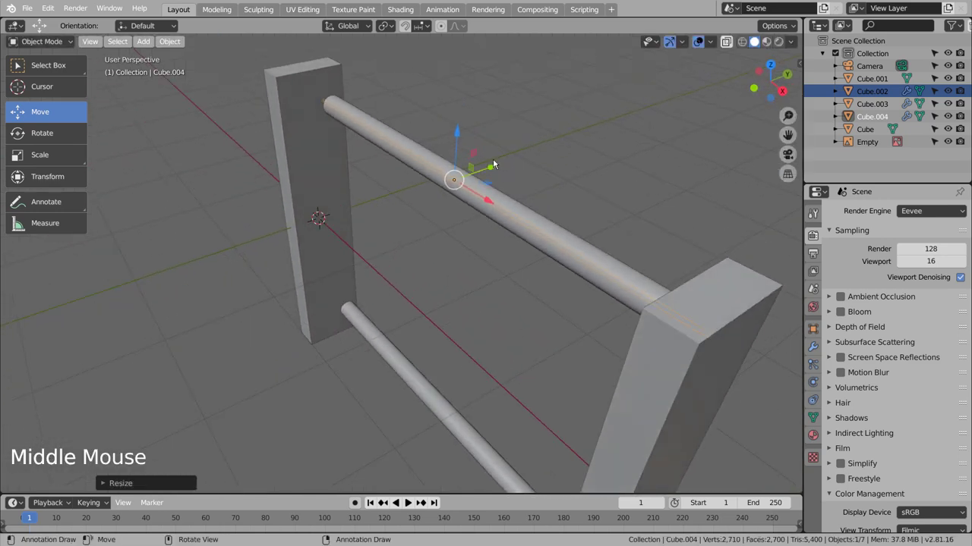
left_click(496, 163)
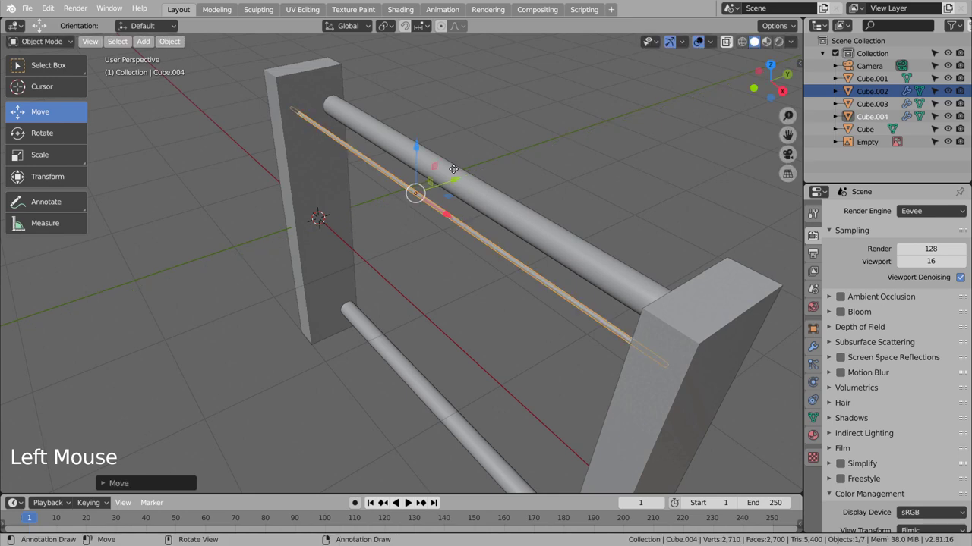
Centre the wire between the posts from the top view, then undo a stray duplicate.
key("KP_7")
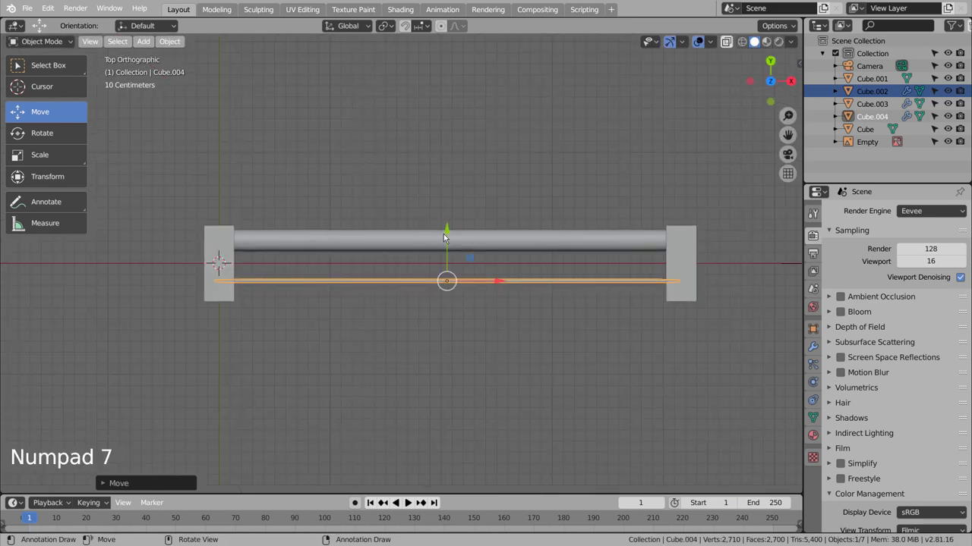
left_click(451, 240)
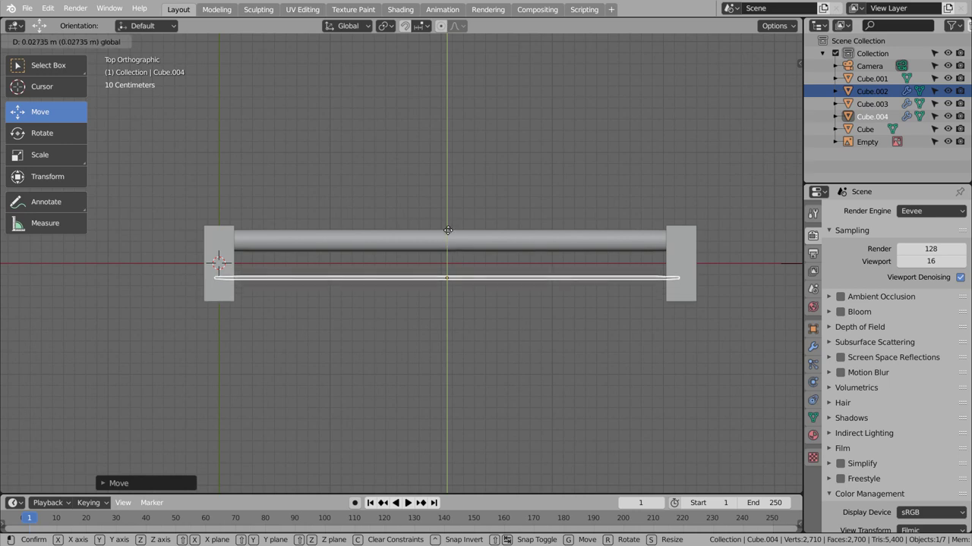
middle_click(492, 327)
key("KP_1")
scroll("down", 3)
scroll("down", 3)
key("shift+d")
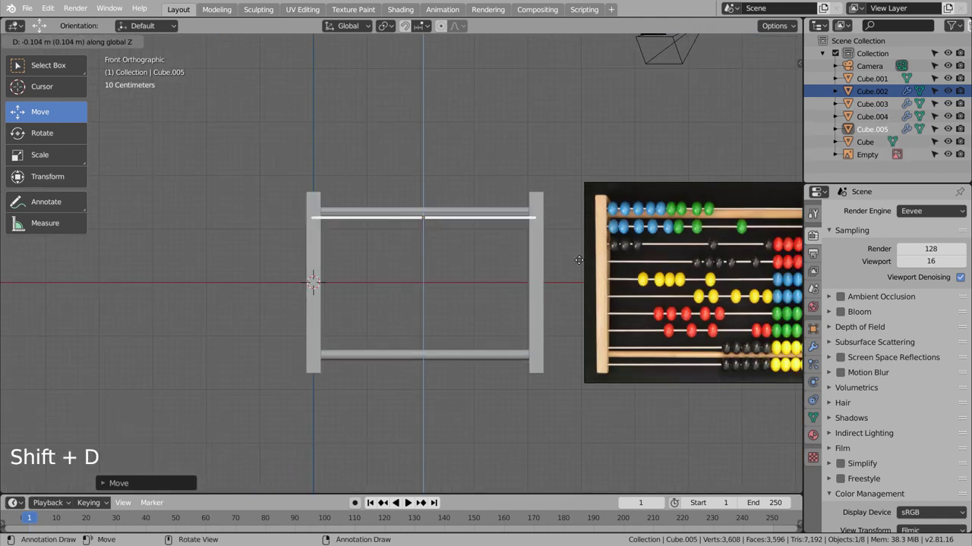
key("ctrl+z")
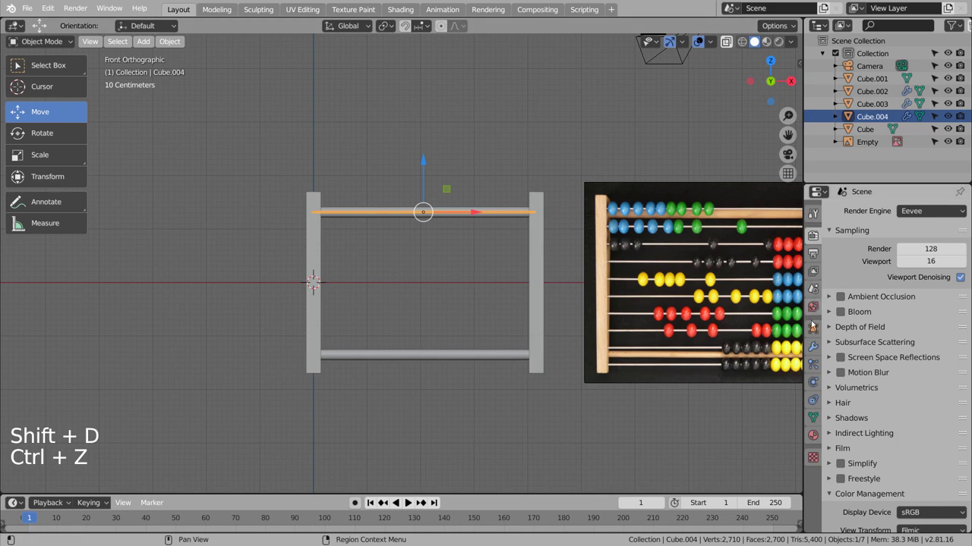
Array the wire 10 times with a negative Z relative offset and apply the modifiers.
left_click(813, 344)
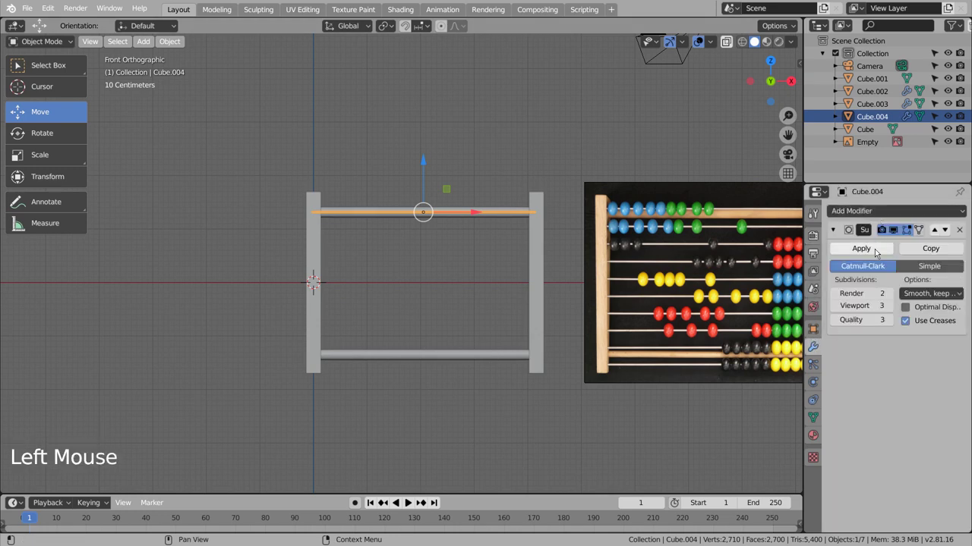
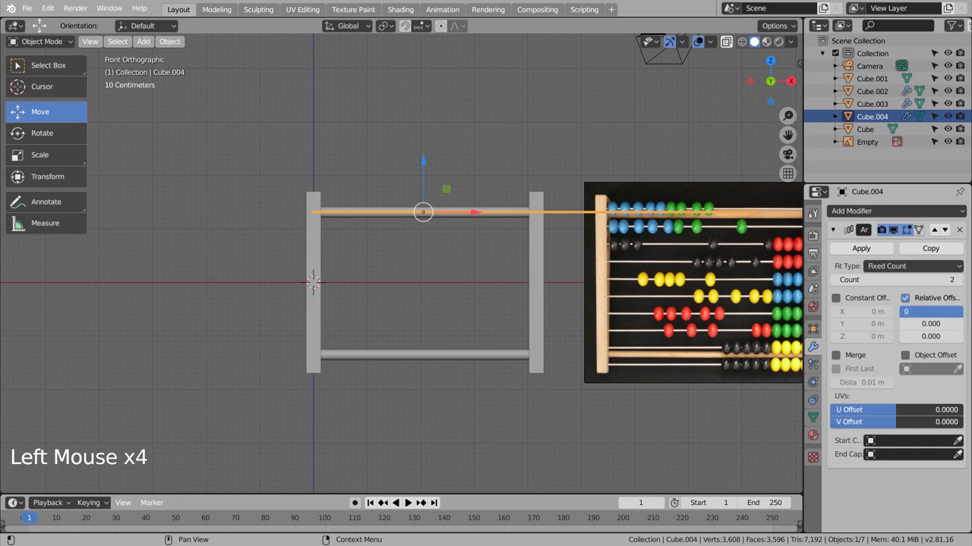
key("Tab")
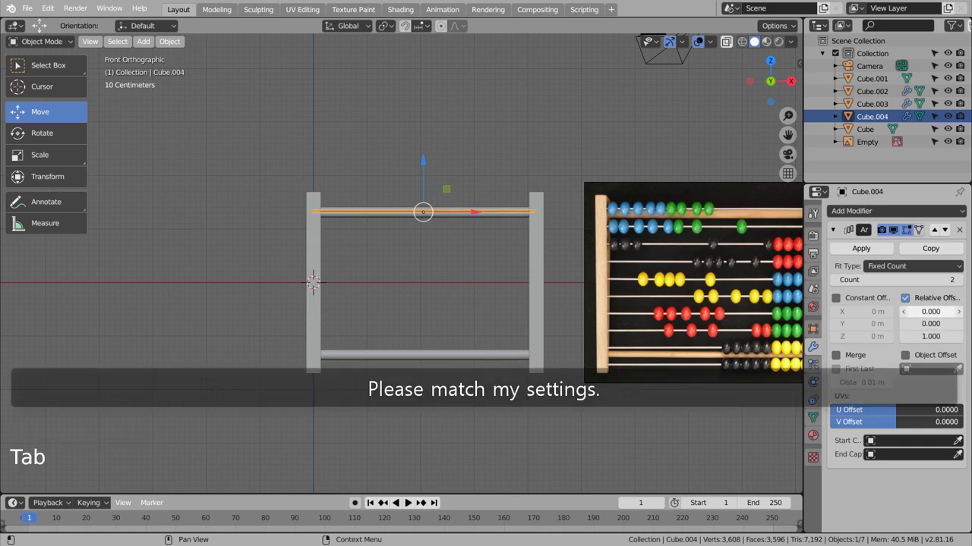
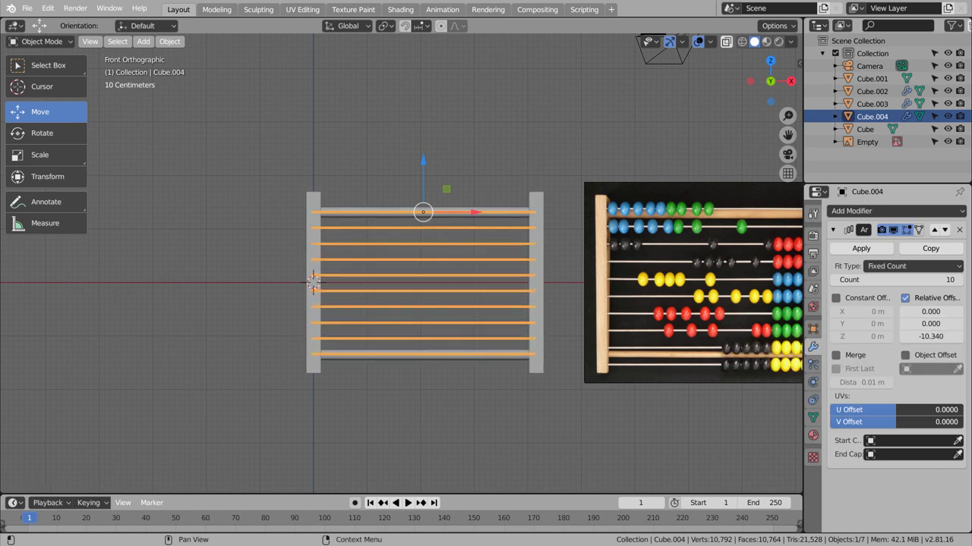
left_click(872, 252)
Orbit and return to front view to review the stack of evenly spaced wires.
left_click(542, 157)
middle_click(542, 170)
left_click(551, 168)
middle_click(559, 170)
key("KP_1")
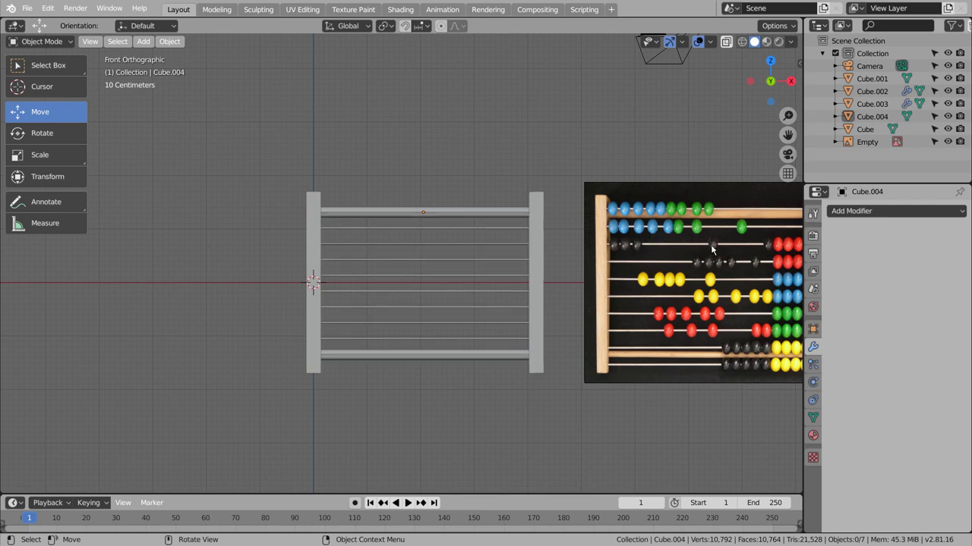
scroll("down", 3)
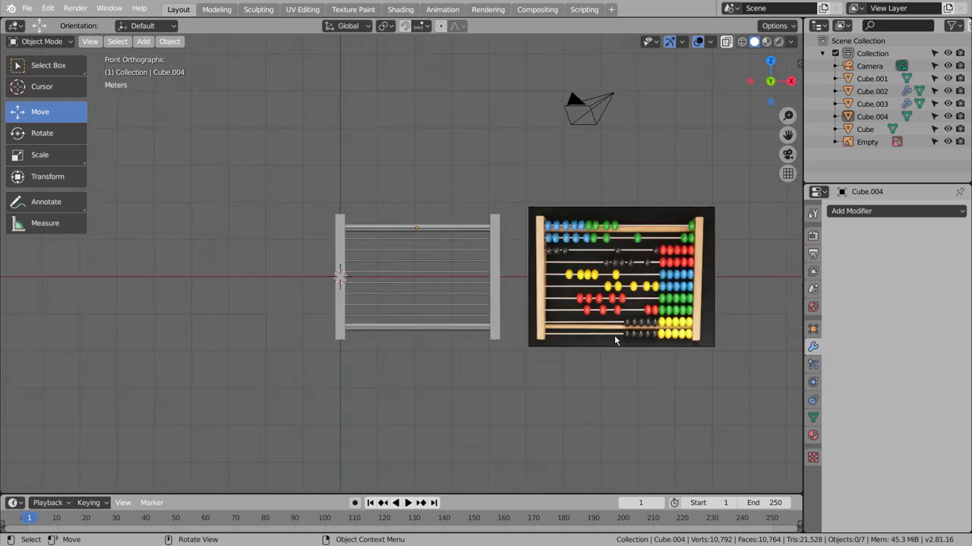
left_click(483, 199)
Add a UV sphere at the left post, undoing stray scale and rotate attempts.
scroll("up", 3)
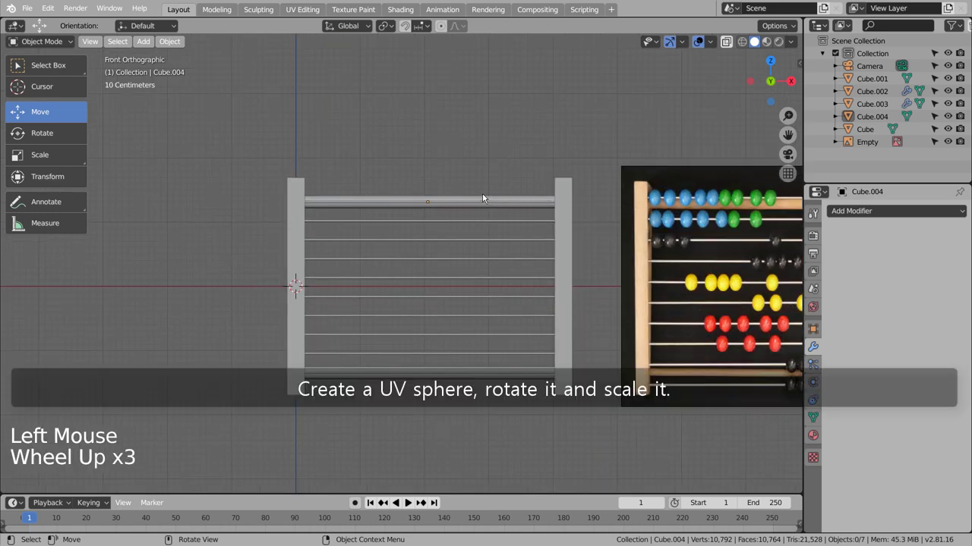
scroll("up", 3)
key("shift+a")
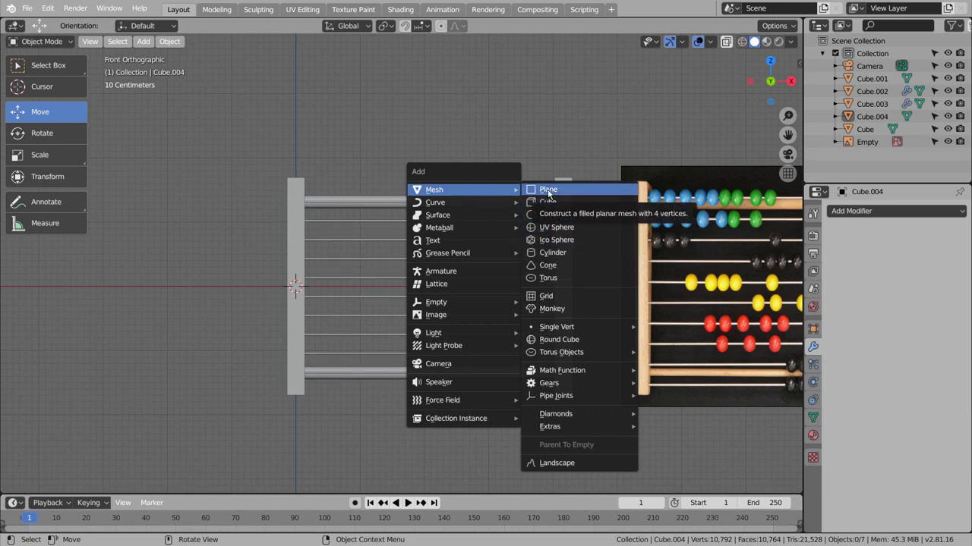
key("s")
key("ctrl+z")
key("r")
key("ctrl+z")
key("r")
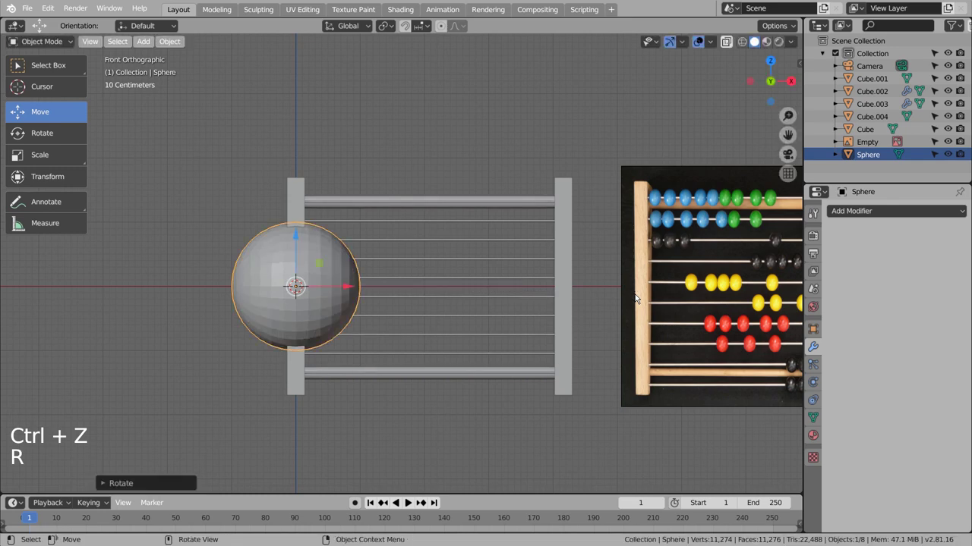
Shade the sphere smooth, flatten and shrink it into a bead placed beside the right post.
right_click(274, 260)
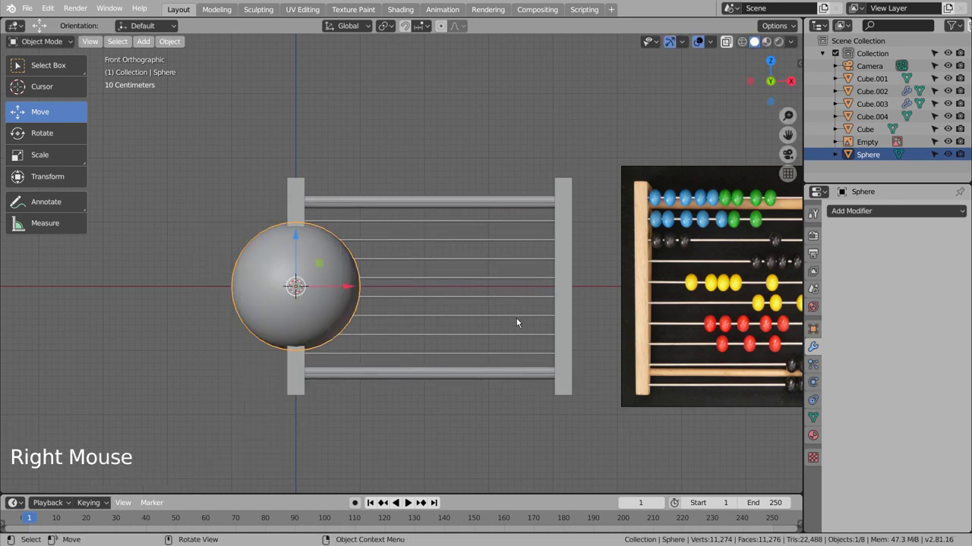
key("s")
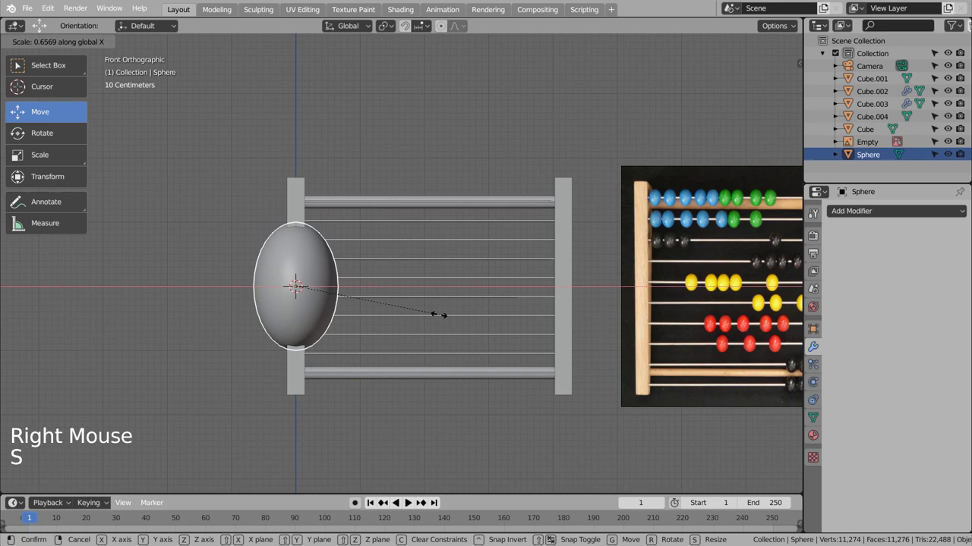
key("s")
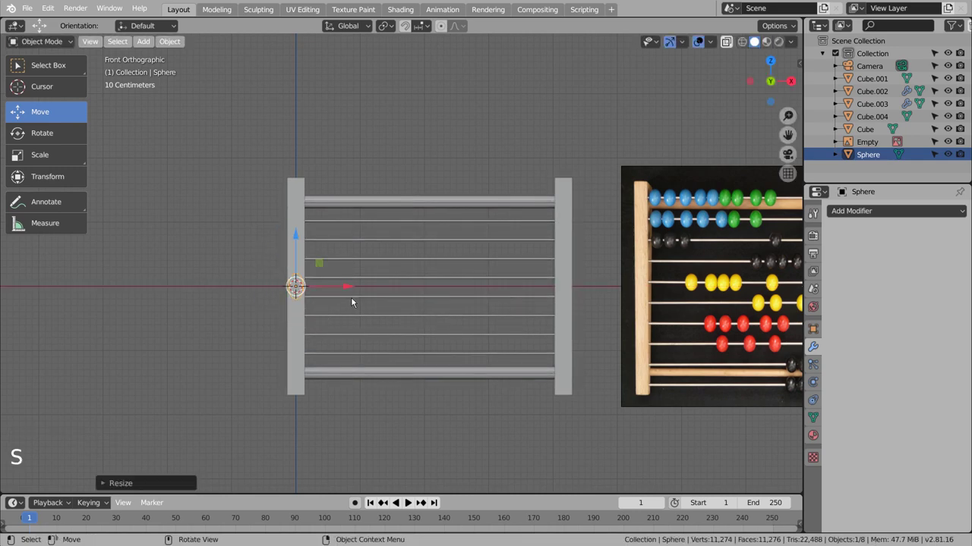
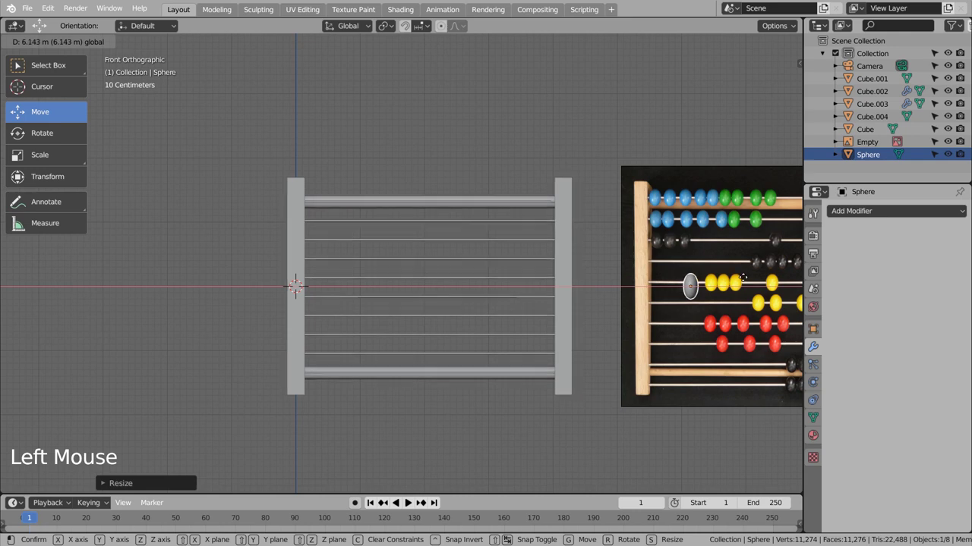
key("s")
key("s")
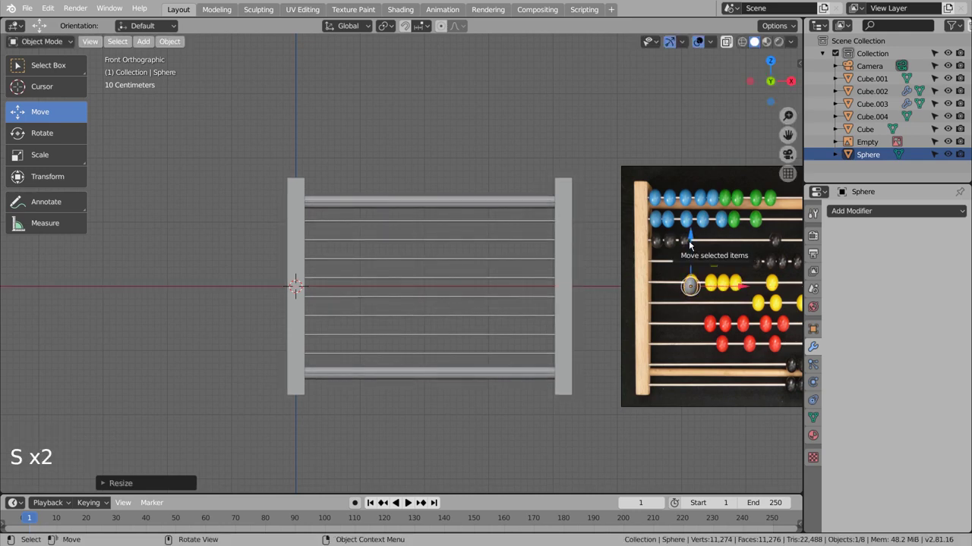
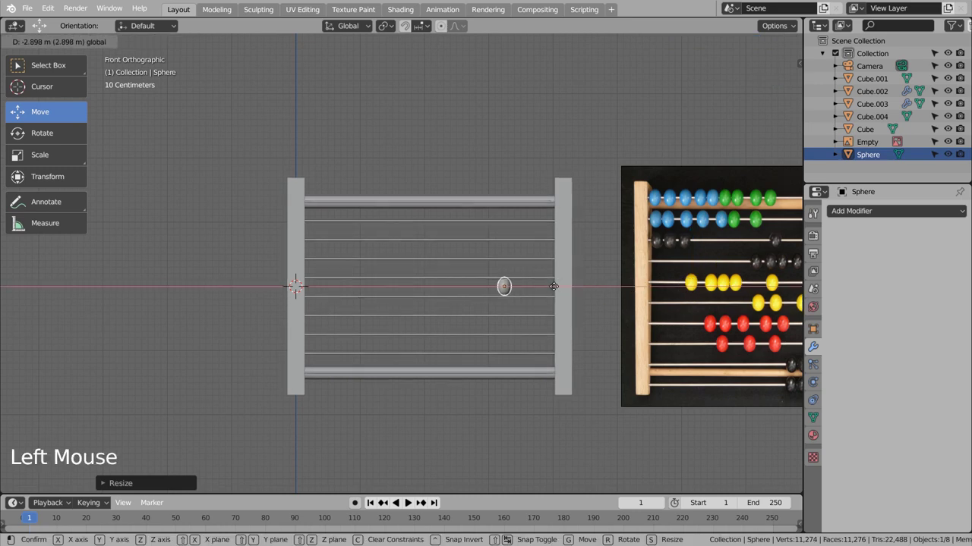
left_click(491, 245)
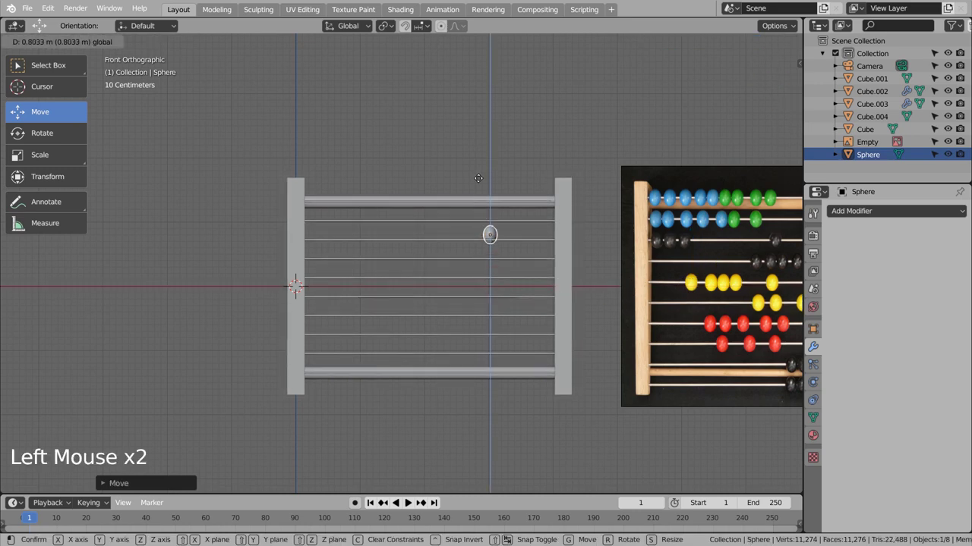
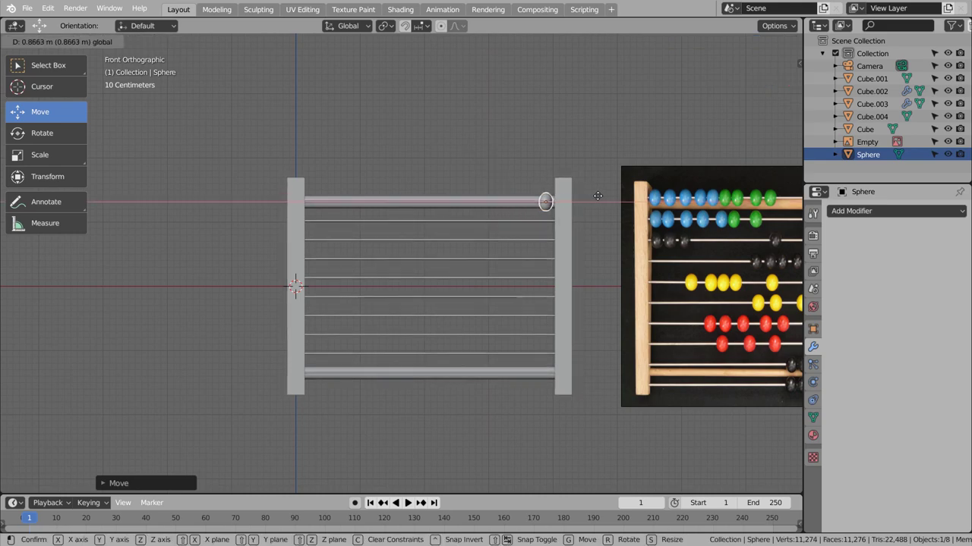
From the top view, slide the bead front-to-back so it sits on the top wire.
middle_click(611, 285)
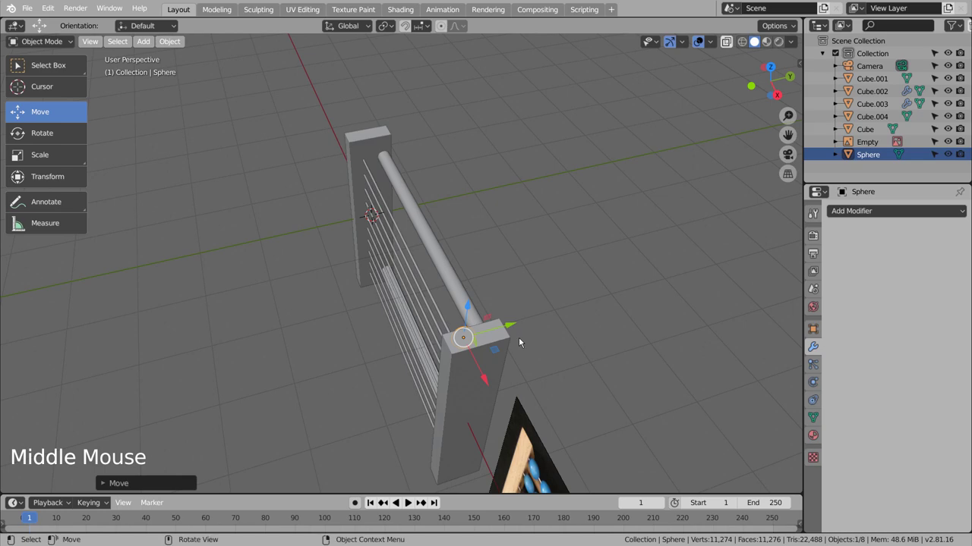
key("KP_7")
key("KP_4")
key("KP_7")
left_click(550, 217)
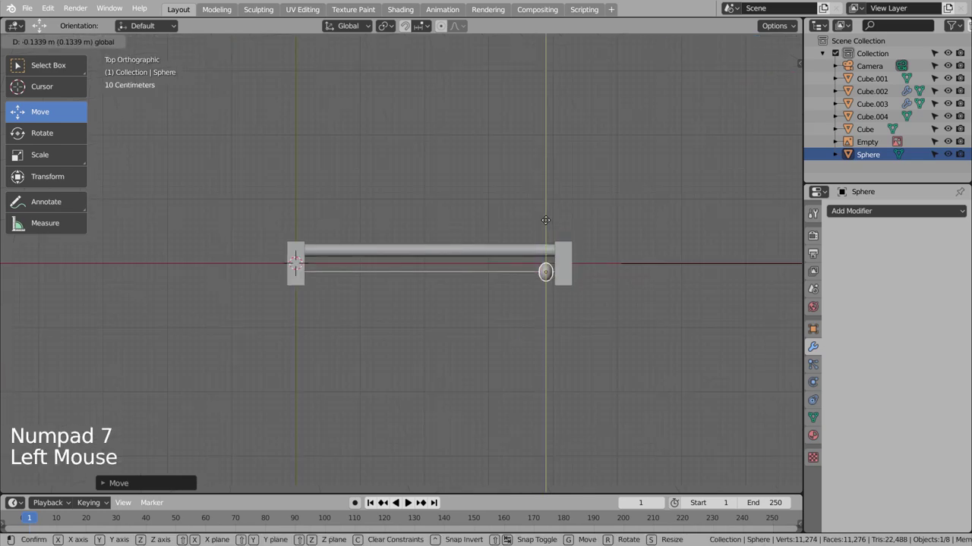
middle_click(658, 379)
left_click(866, 214)
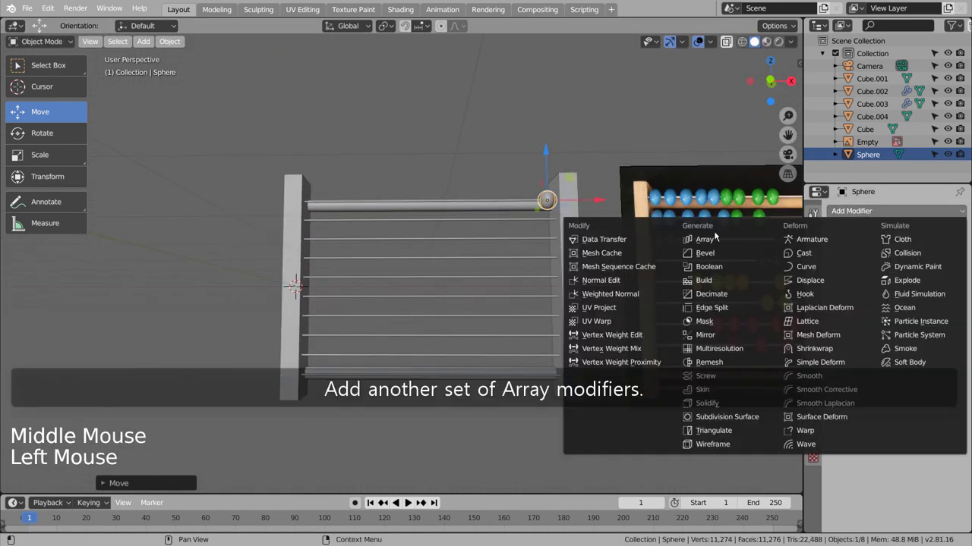
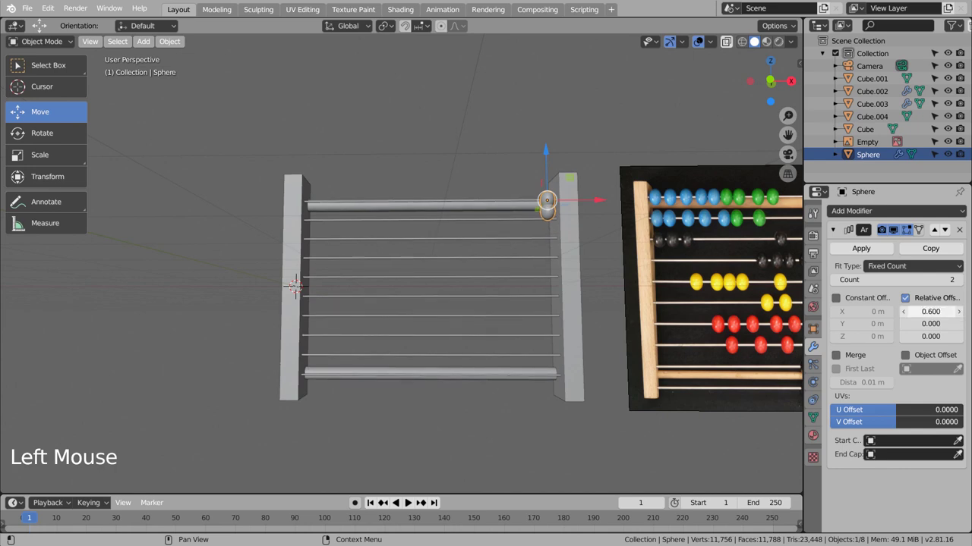
Array the bead 10 times down the right post with offset about 1.16 and resize it along Z.
key("KP_1")
key("KP_1")
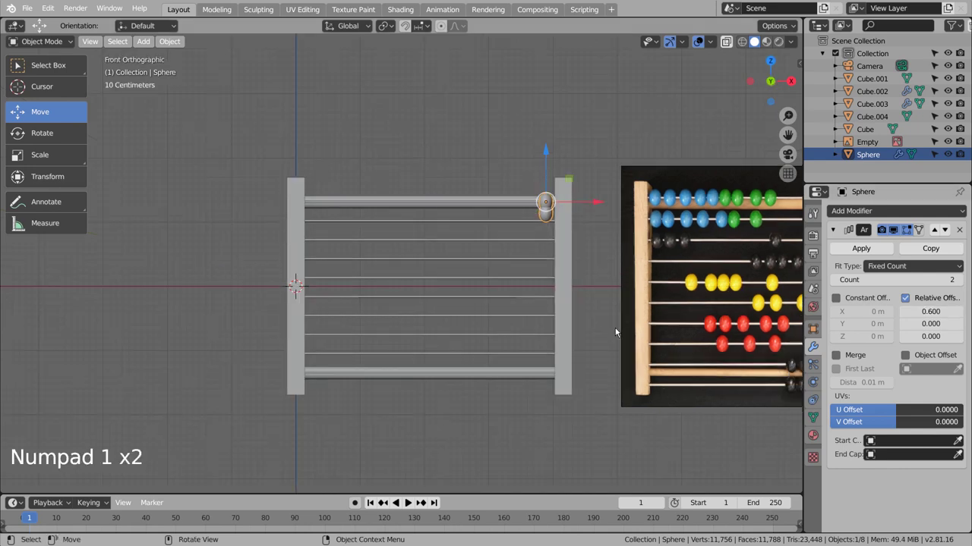
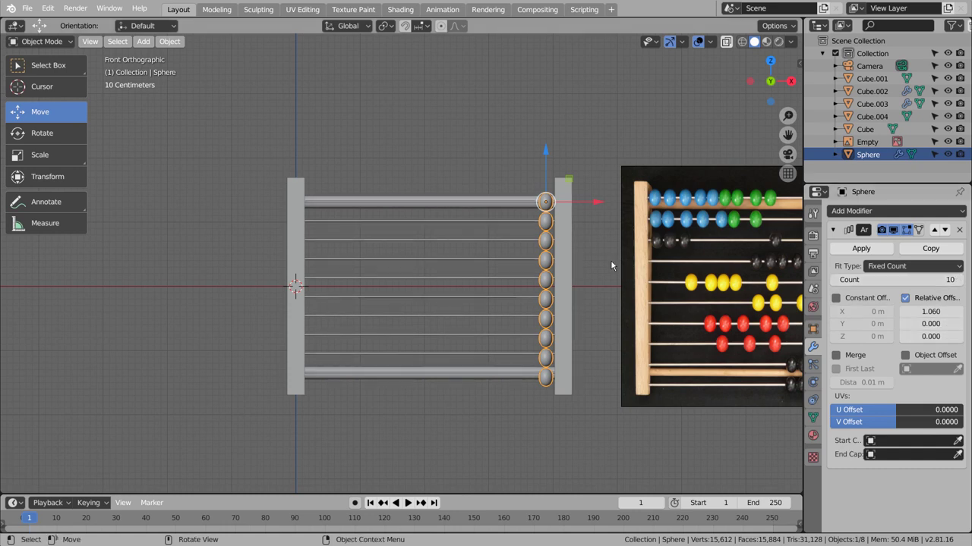
key("s")
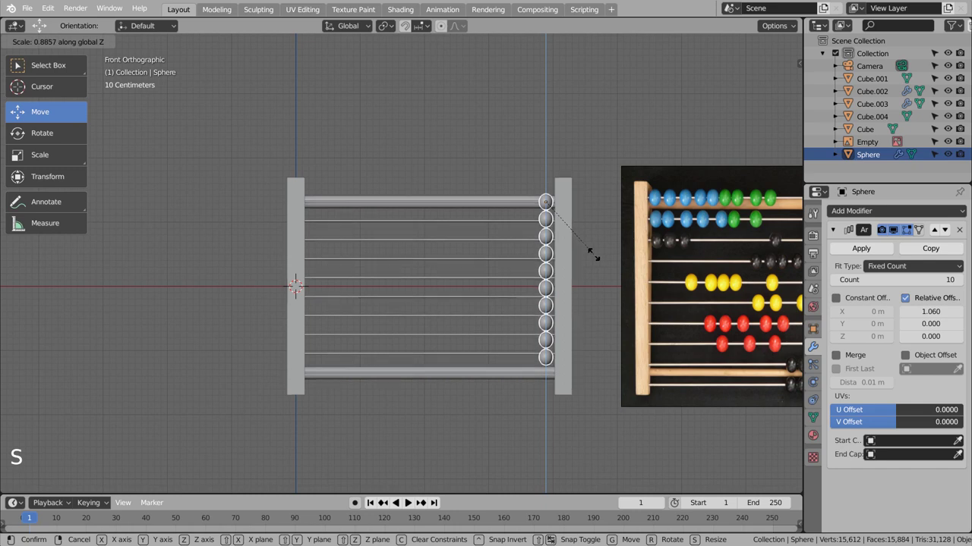
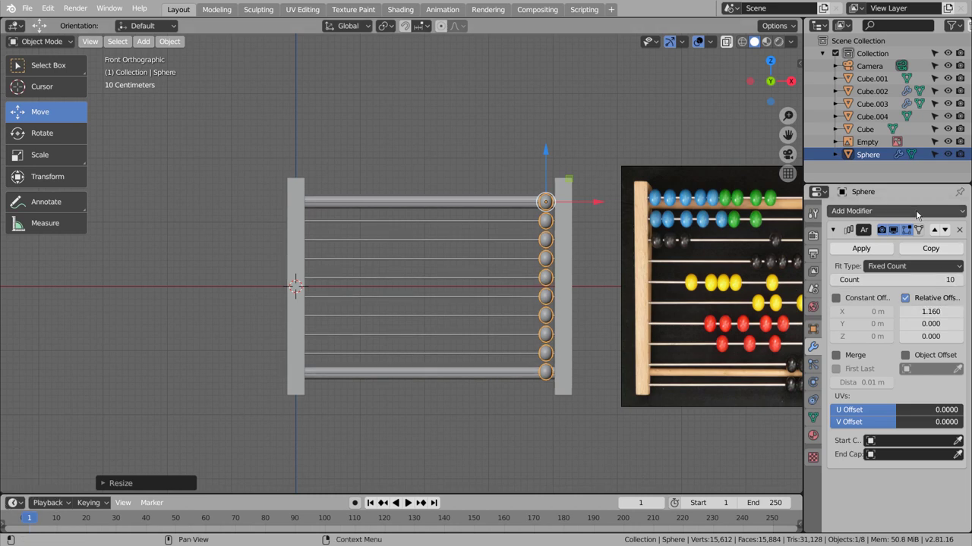
Add a second Array, Count 10 and relative offset -1.150, giving ten beads per wire.
left_click(916, 214)
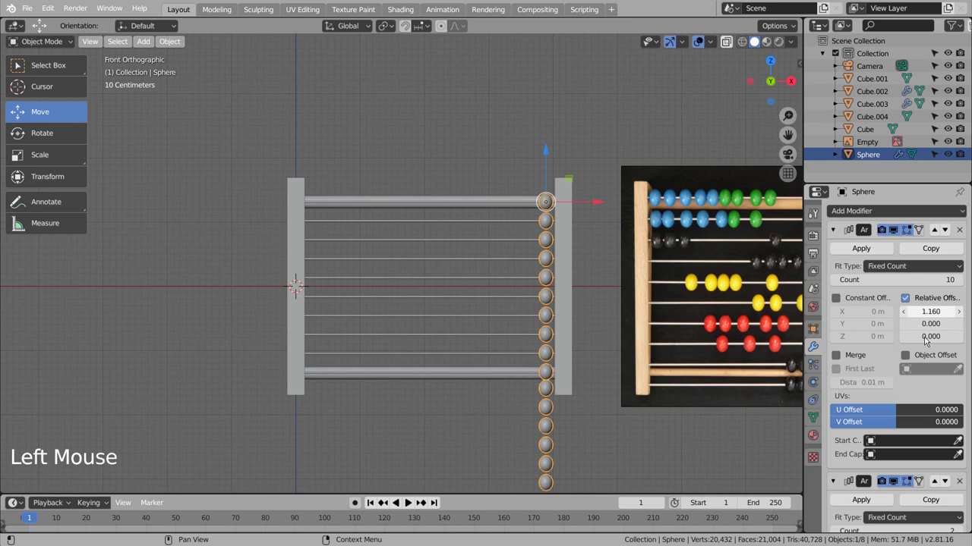
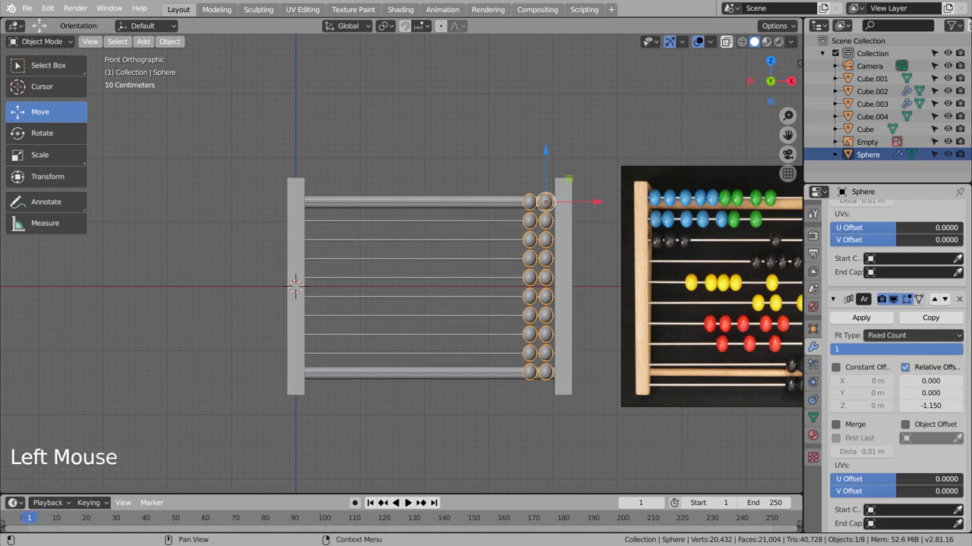
left_click(546, 425)
middle_click(630, 438)
middle_click(675, 434)
middle_click(645, 431)
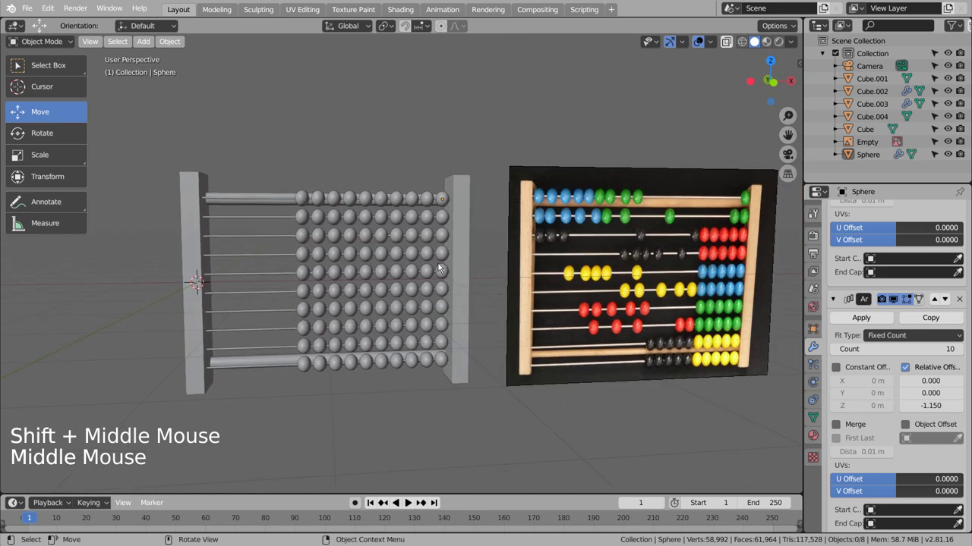
Apply the bead arrays and separate the mesh into individual bead objects by loose parts.
left_click(411, 202)
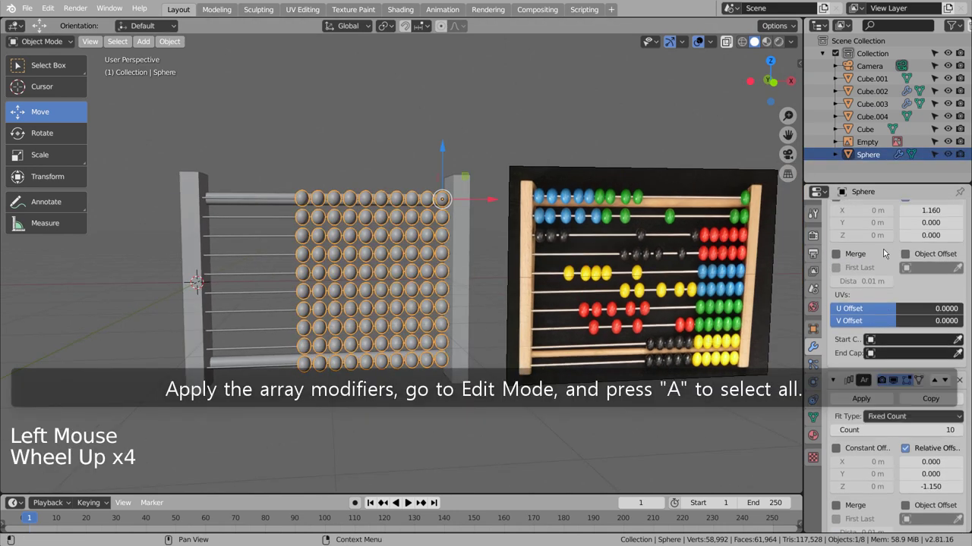
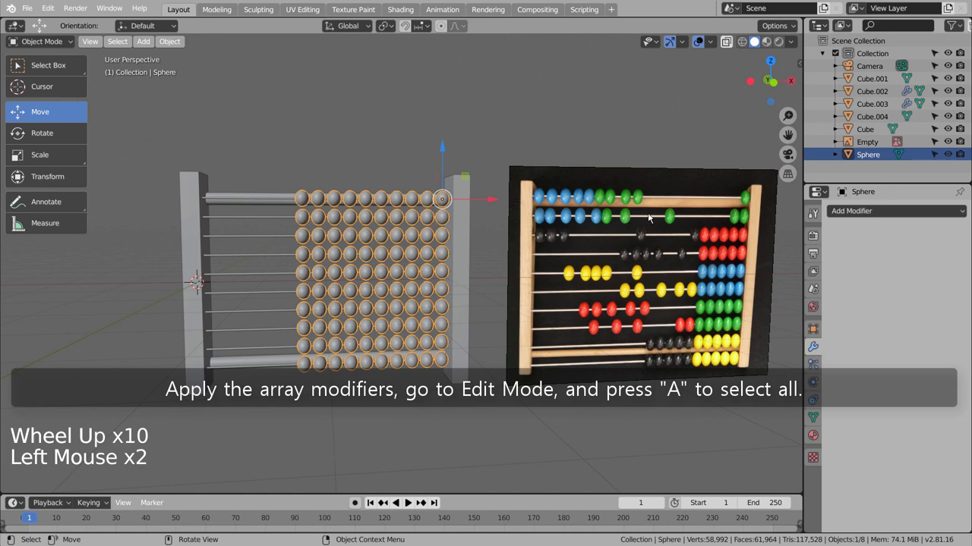
key("Tab")
key("a")
key("p")
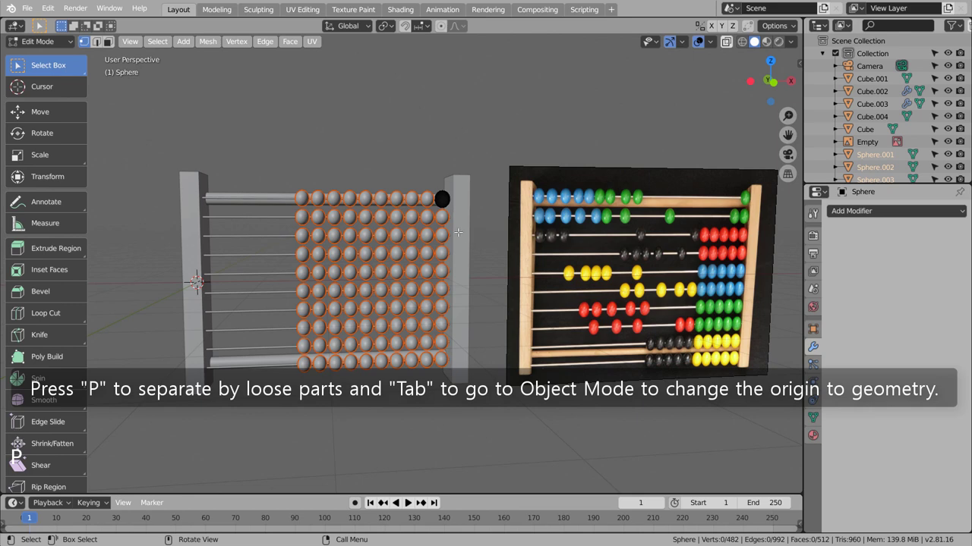
Set every bead's origin to its own geometry and view the abacus from the front.
key("Tab")
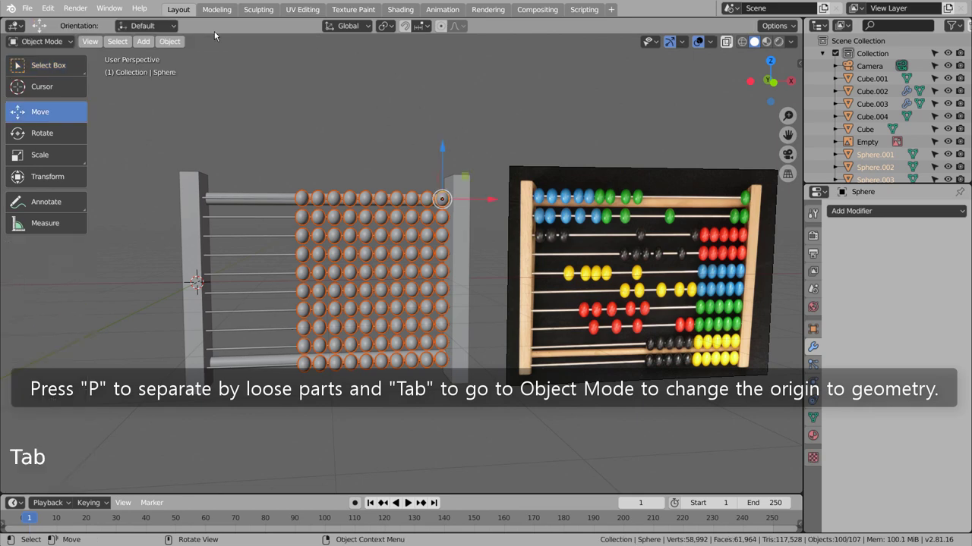
left_click(179, 44)
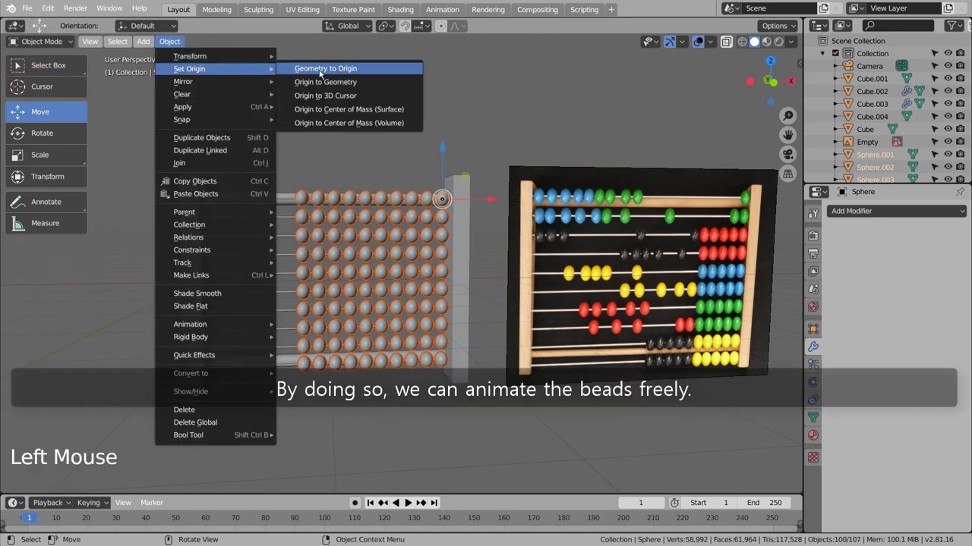
left_click(459, 123)
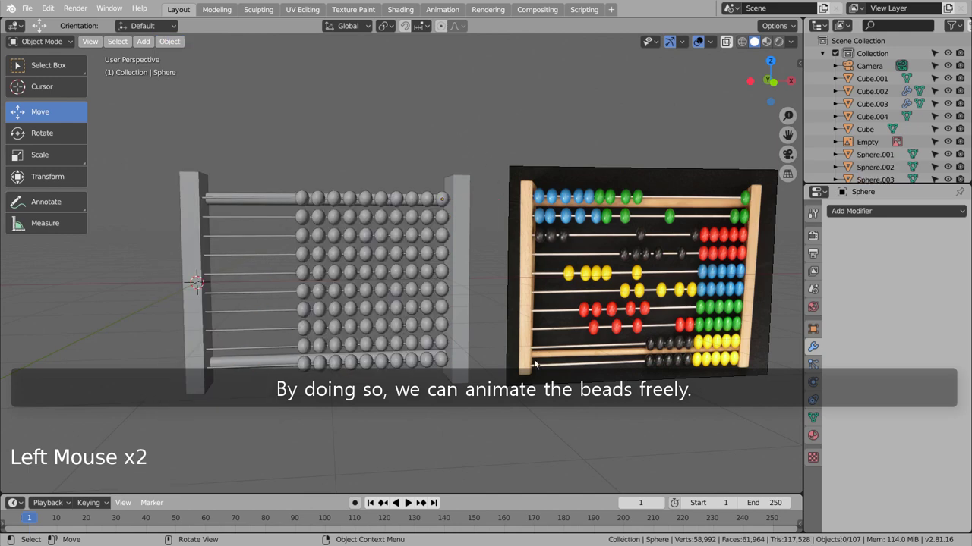
middle_click(548, 423)
key("KP_1")
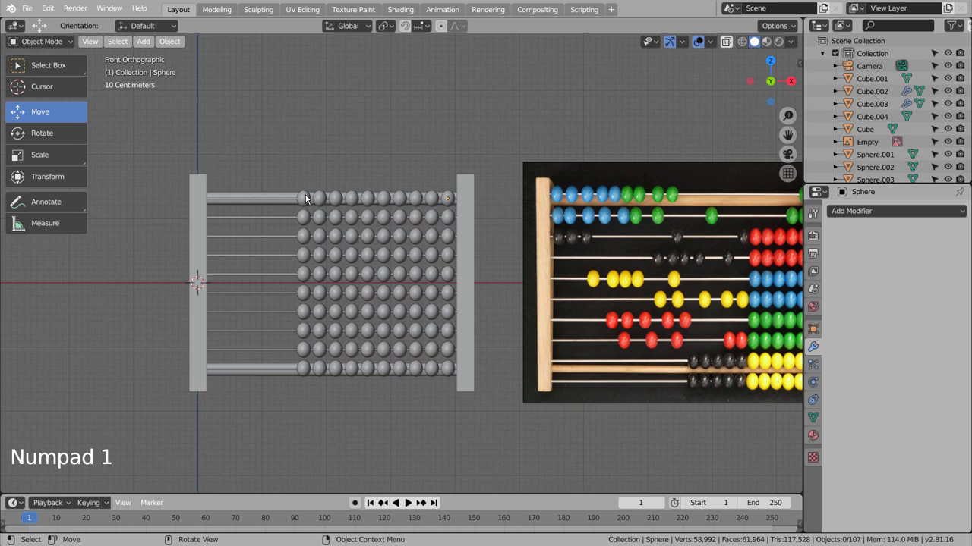
Select the top rod's end bead and show its green Principled BSDF material settings.
left_click(307, 197)
left_click(51, 70)
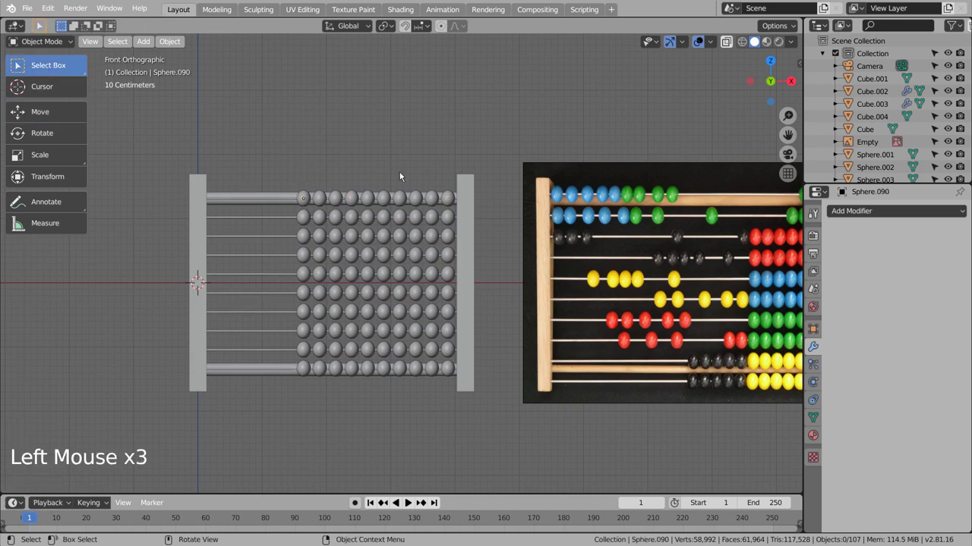
middle_click(503, 322)
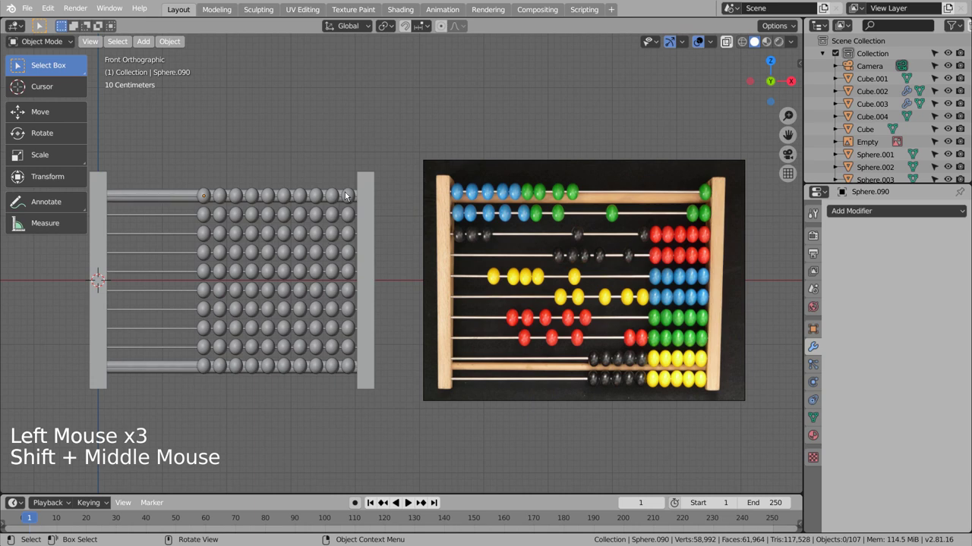
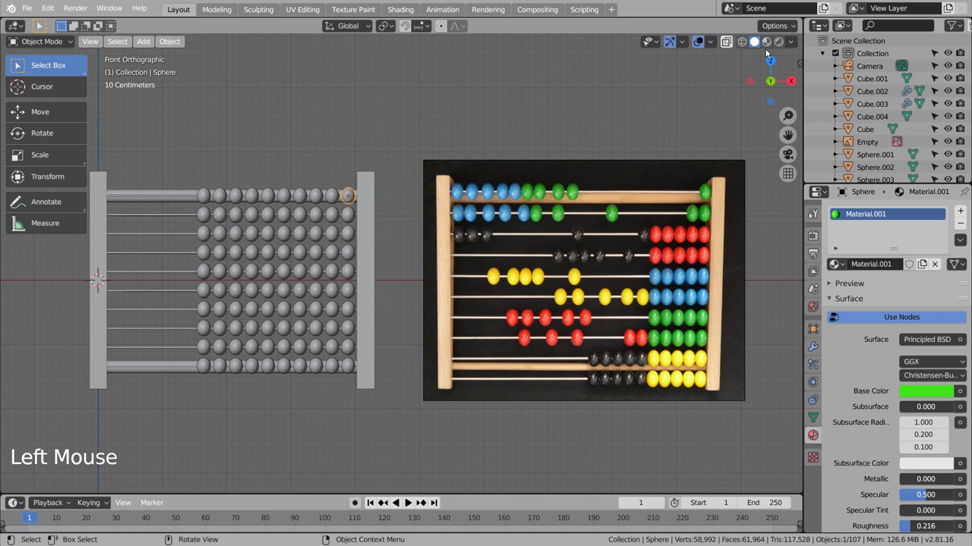
Save the file in material preview, try copying green to a few beads, then undo it.
left_click(764, 43)
key("ctrl+s")
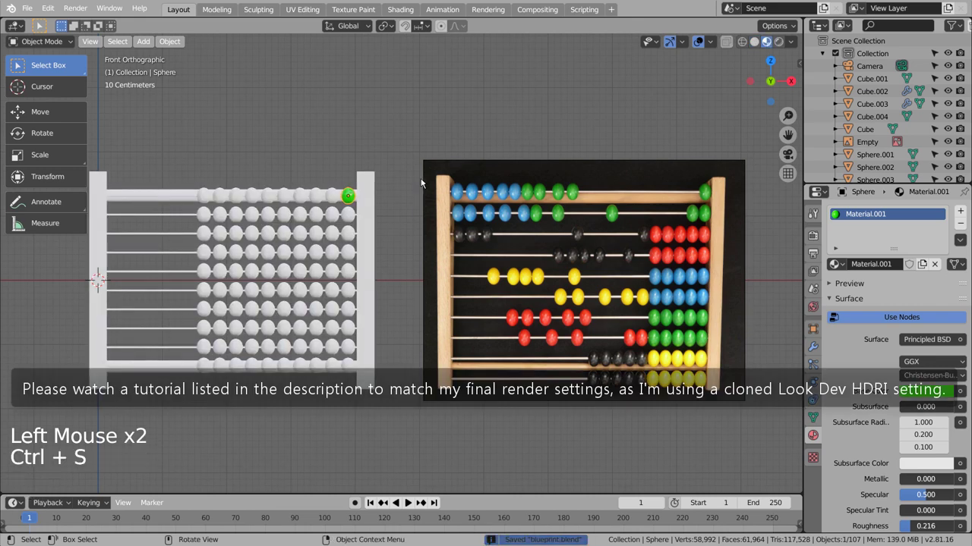
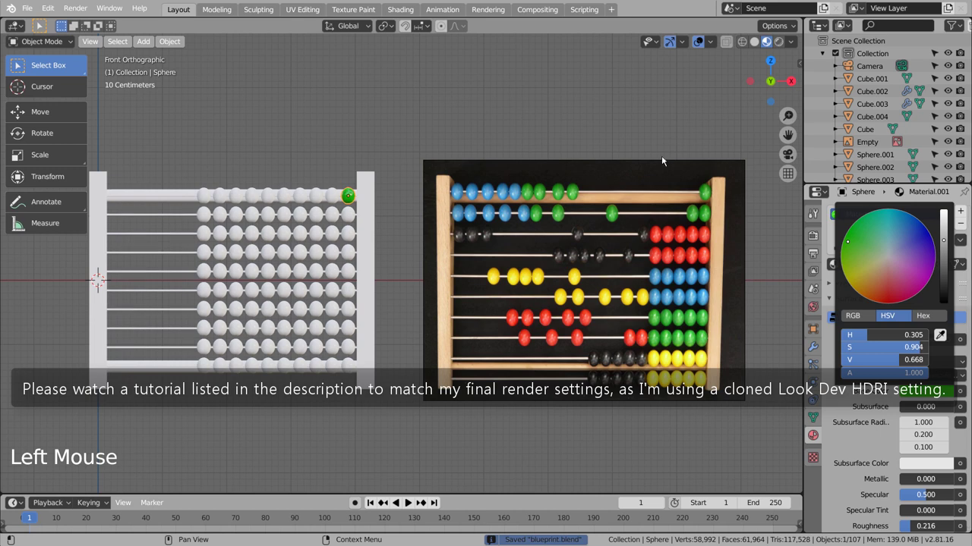
left_click(334, 200)
left_click(322, 201)
left_click(305, 198)
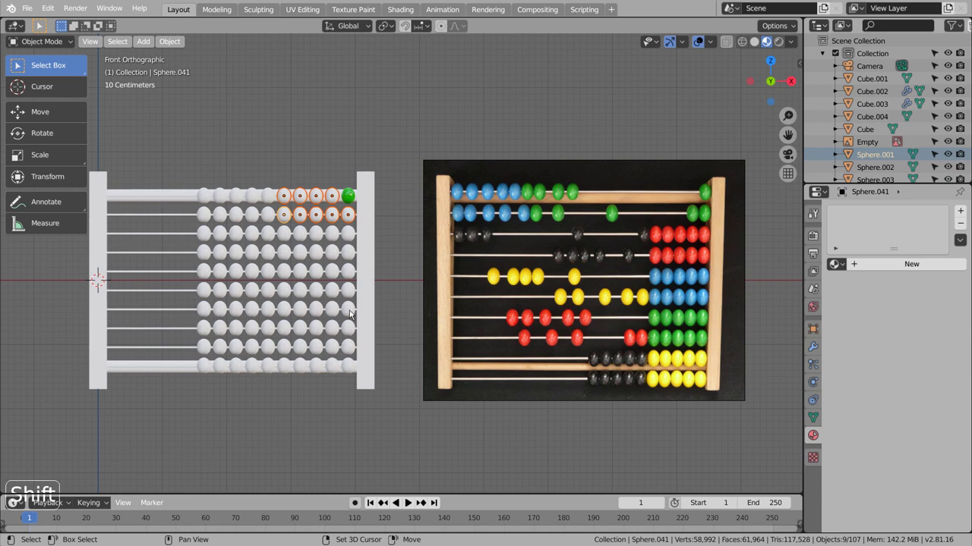
left_click(351, 315)
left_click(339, 315)
left_click(958, 242)
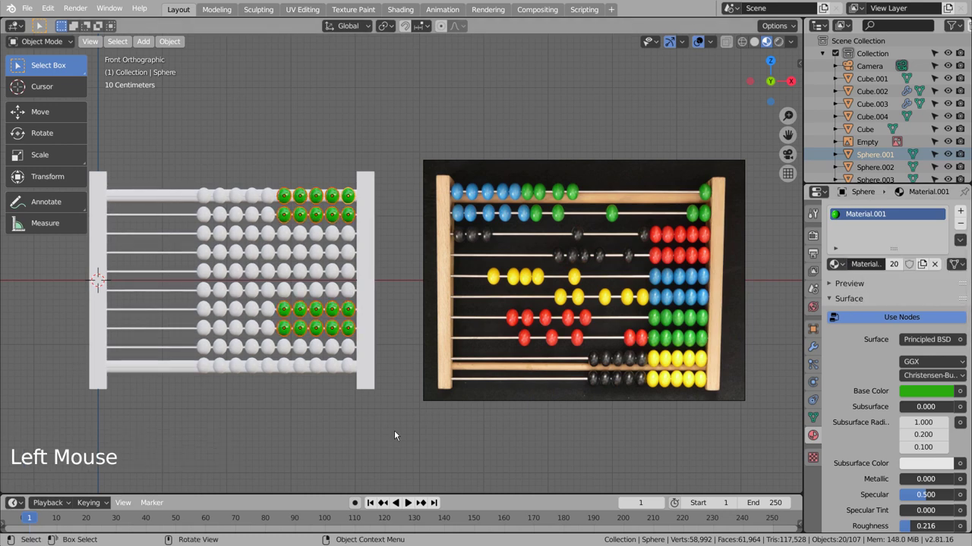
left_click(397, 434)
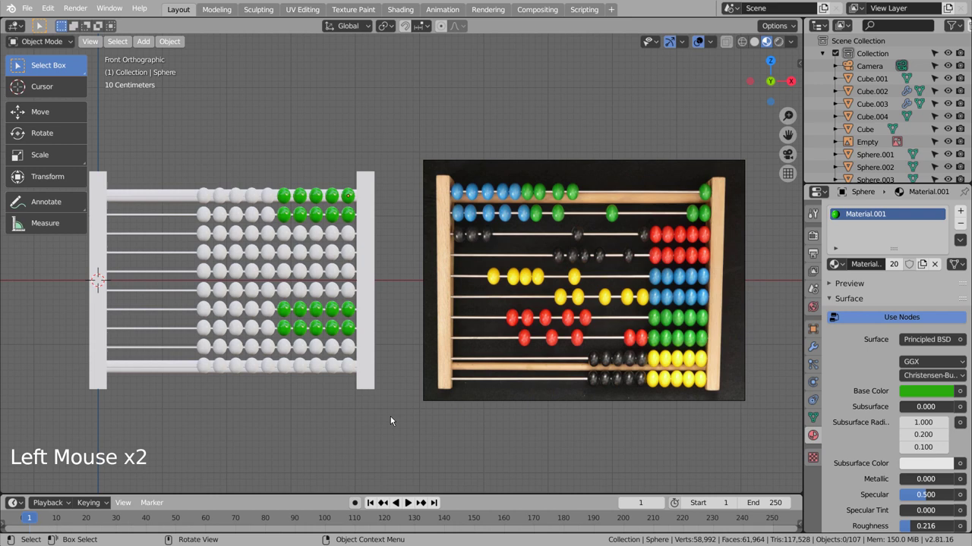
key("ctrl+z")
key("ctrl+z")
Box-select all the frame pieces and hide them.
left_click(307, 177)
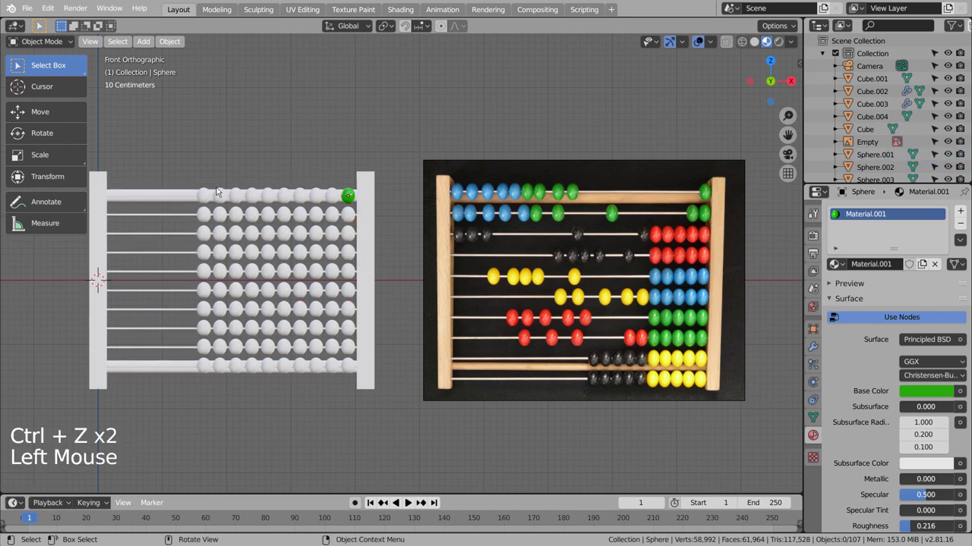
left_click(361, 189)
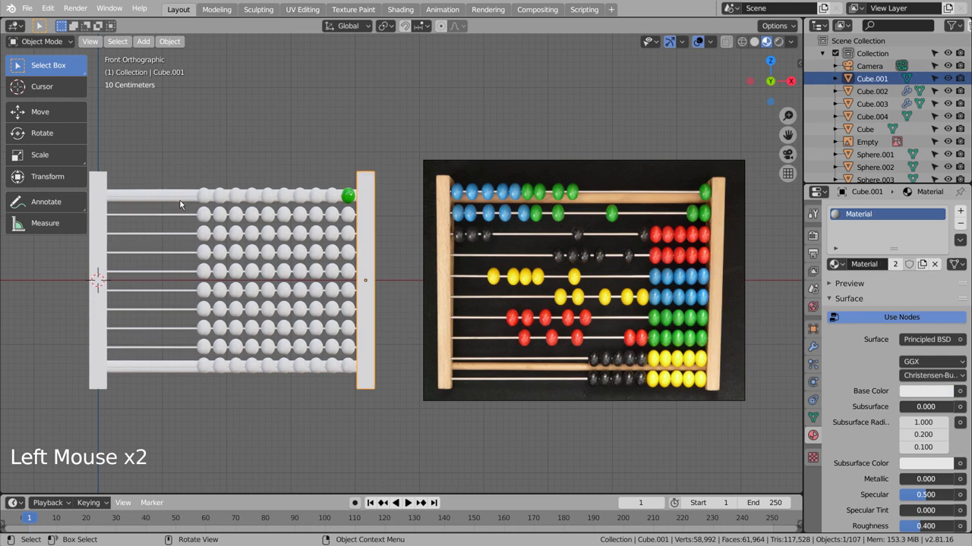
key("b")
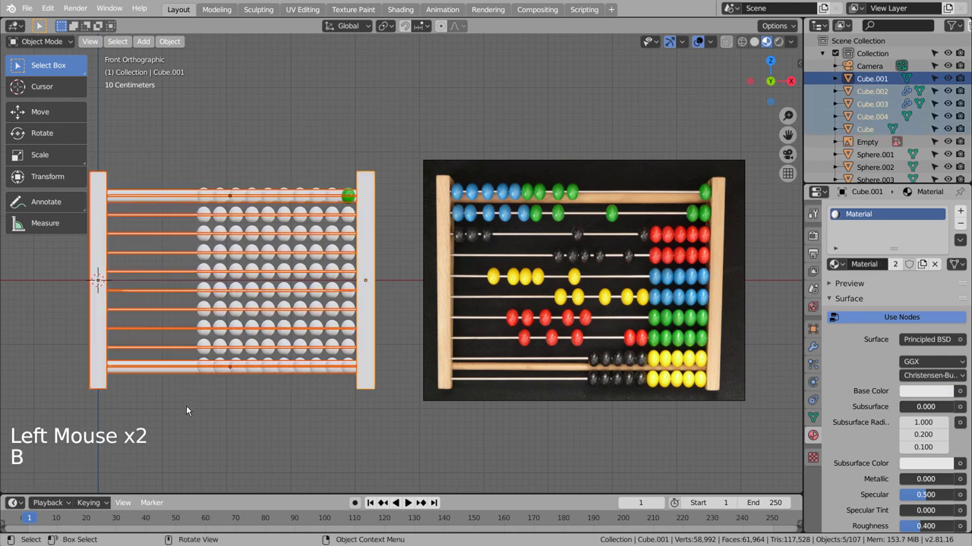
key("h")
Select all hundred beads with the green one active and copy green to all of them.
left_click(376, 213)
key("b")
left_click(353, 201)
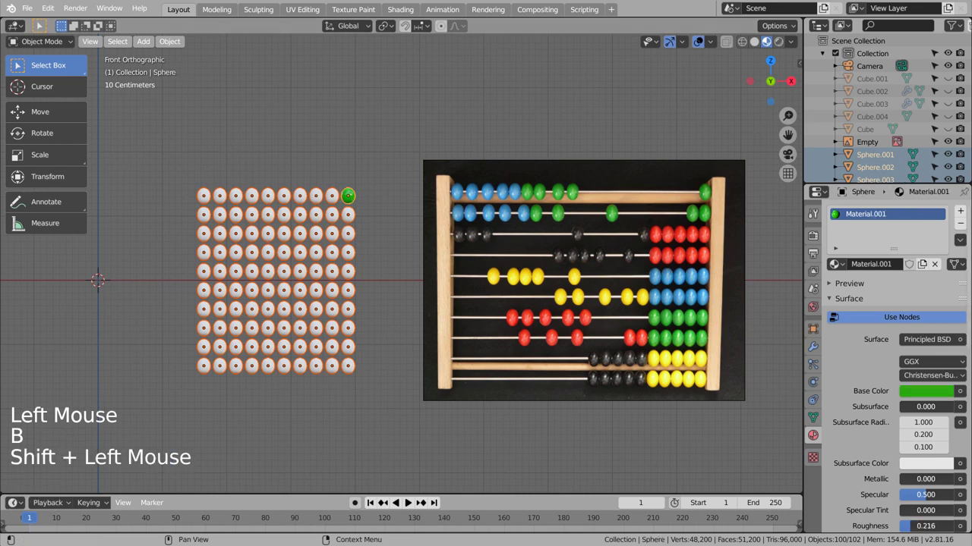
left_click(964, 241)
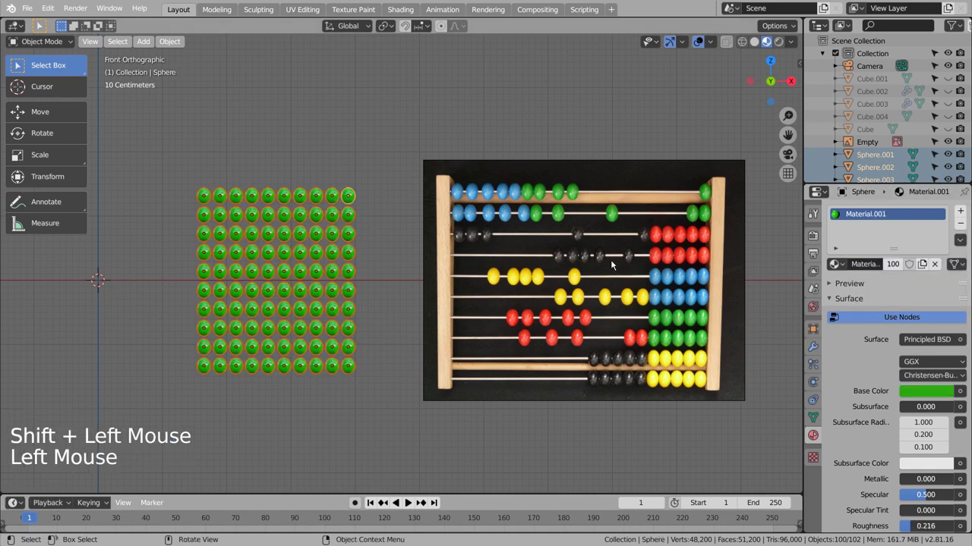
Give the top-left bead its own material copy with a blue base colour.
left_click(376, 260)
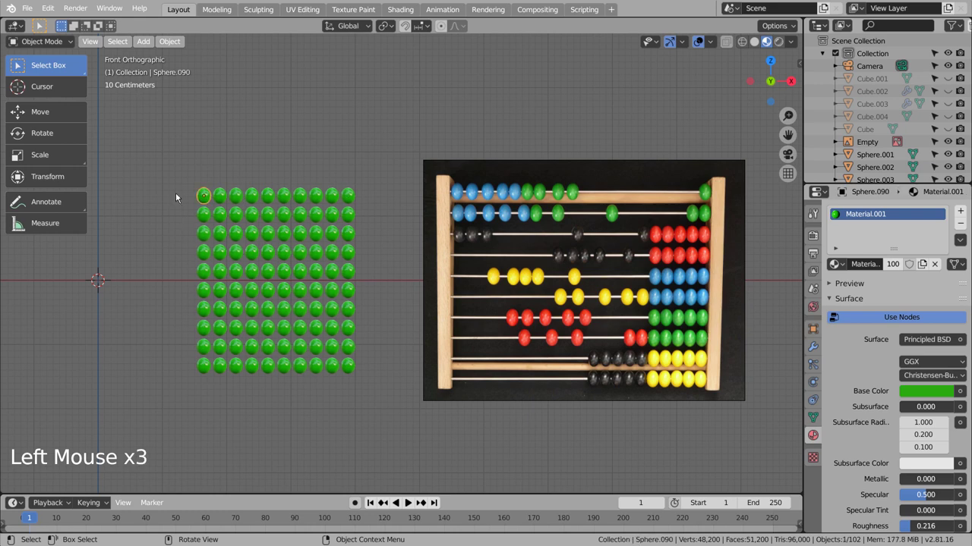
left_click(901, 266)
left_click(930, 395)
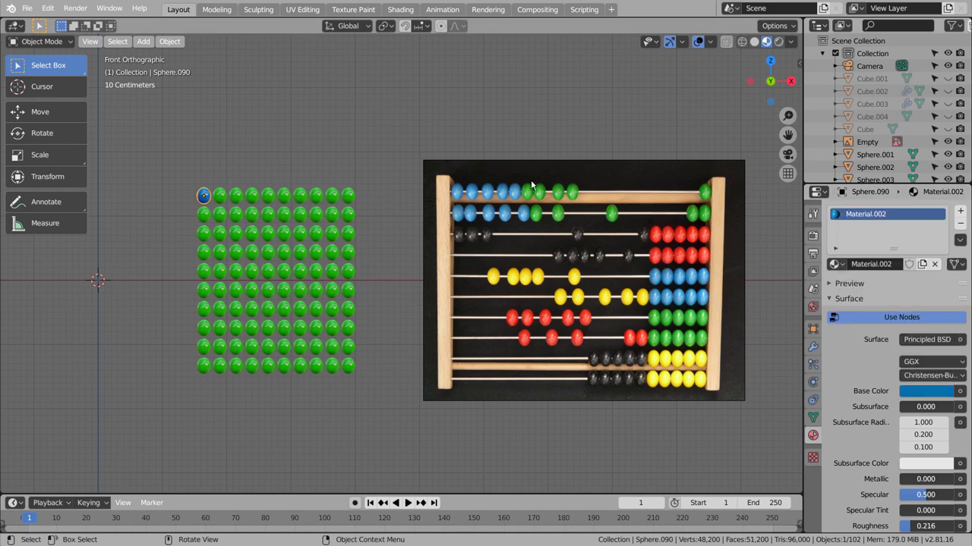
Copy the blue material onto the top two rods' left beads and a lower block of beads.
left_click(249, 164)
key("c")
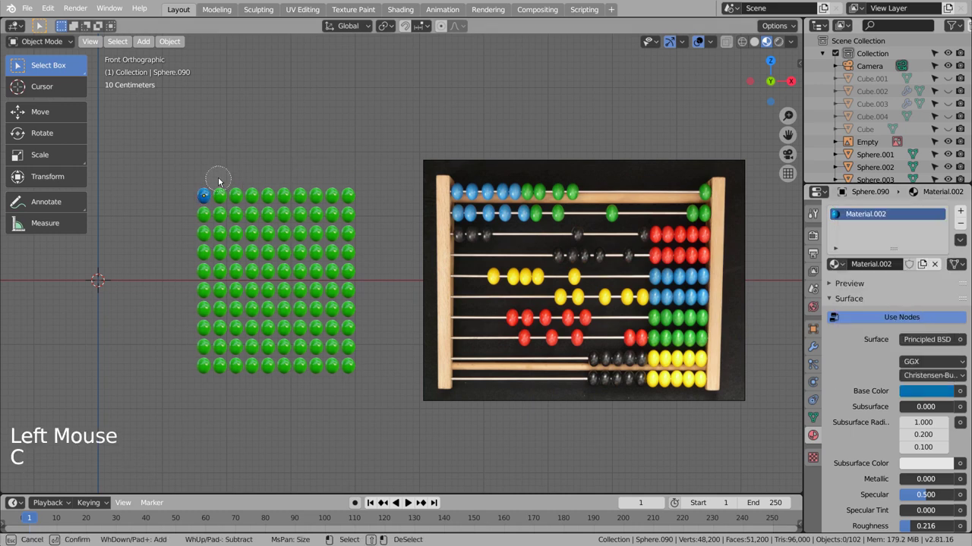
key("b")
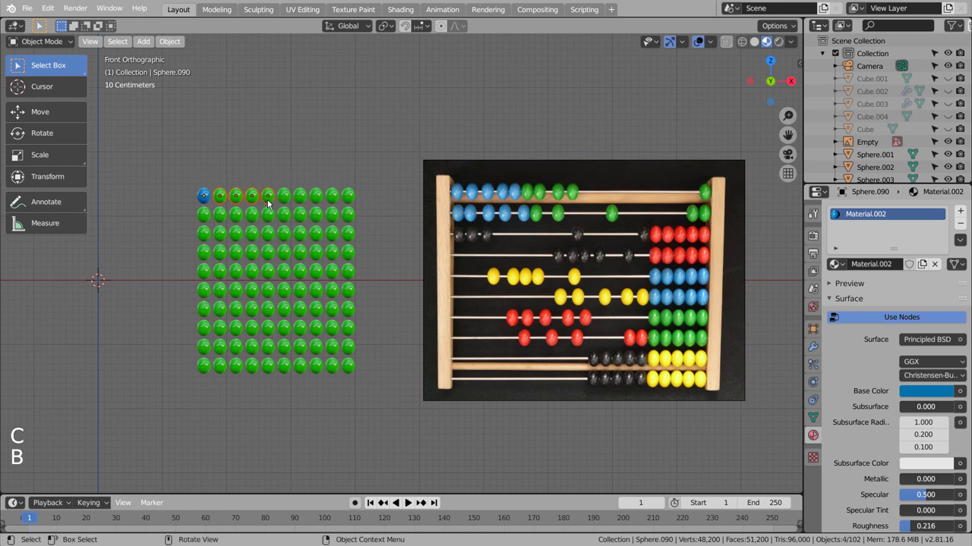
key("b")
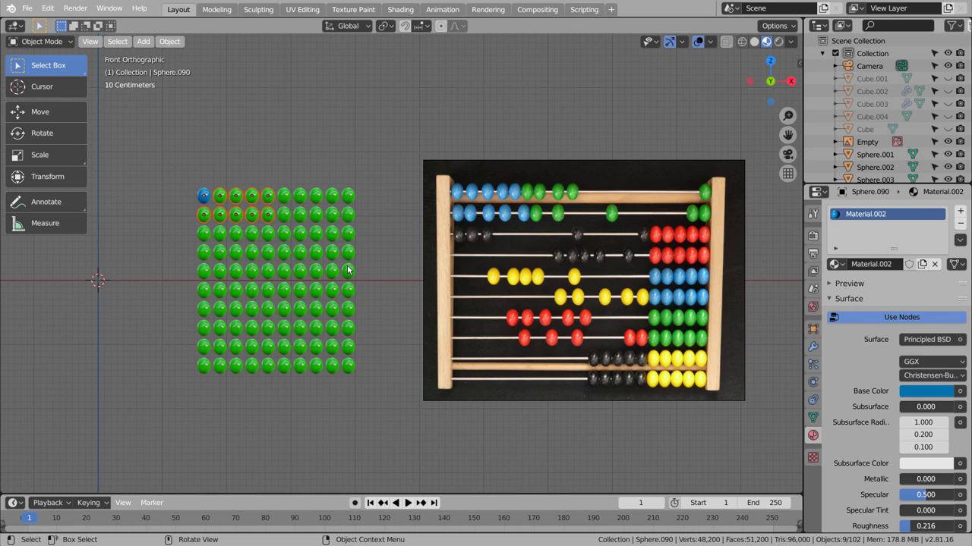
key("b")
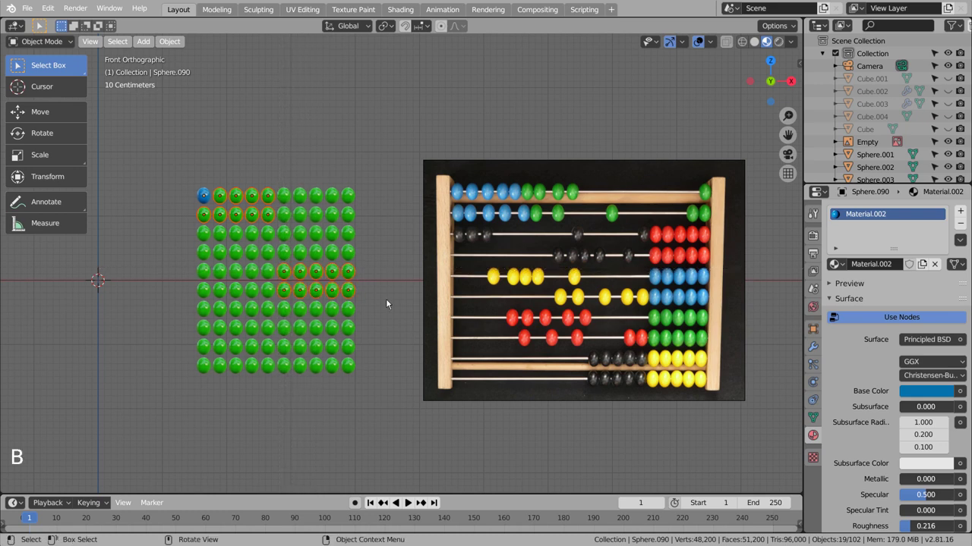
left_click(205, 195)
left_click(963, 245)
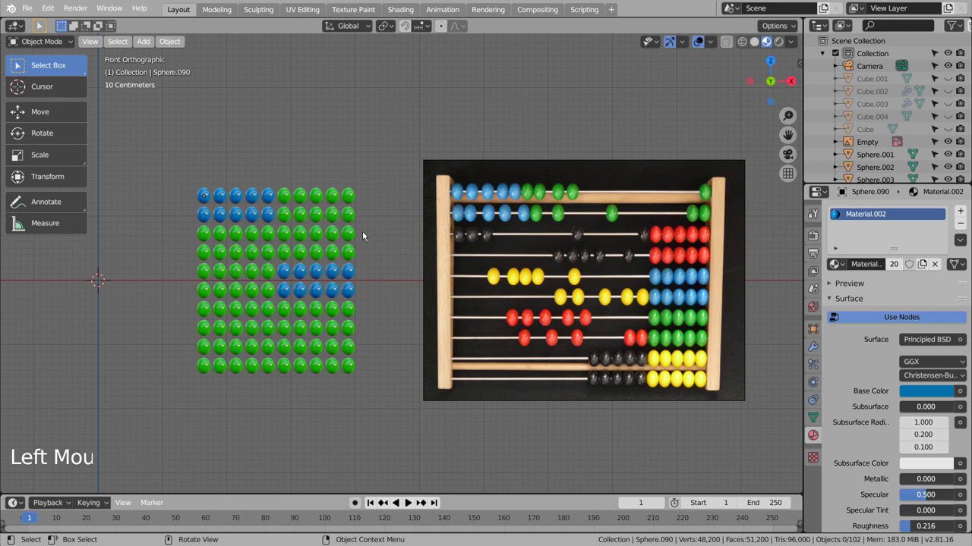
Make a red material and copy it to rods three–four right beads and rods seven–eight left beads.
left_click(901, 269)
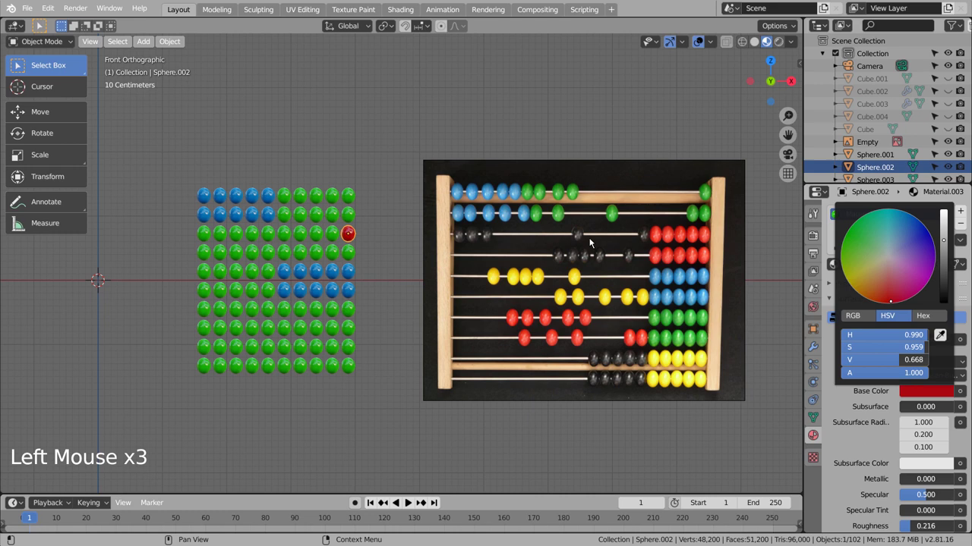
left_click(376, 226)
key("b")
left_click(354, 233)
left_click(355, 233)
left_click(965, 243)
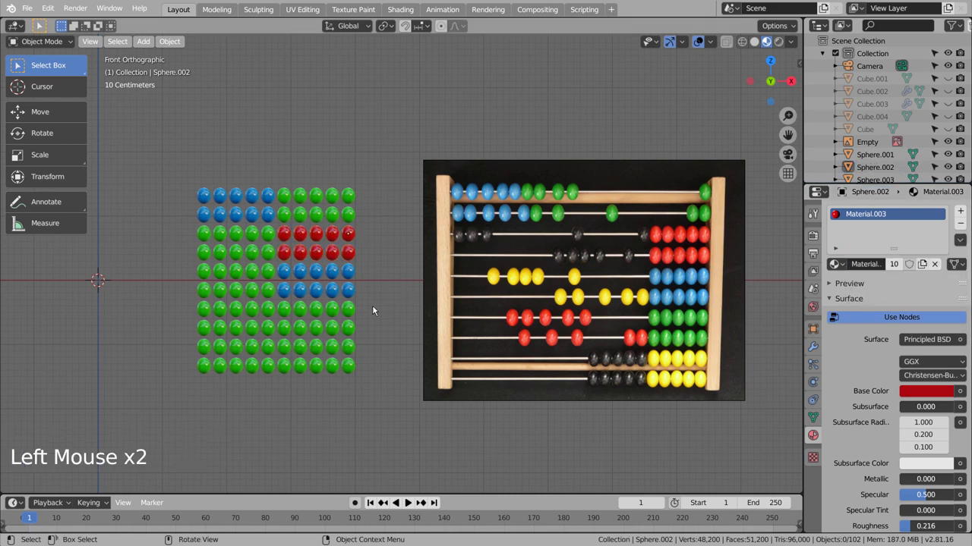
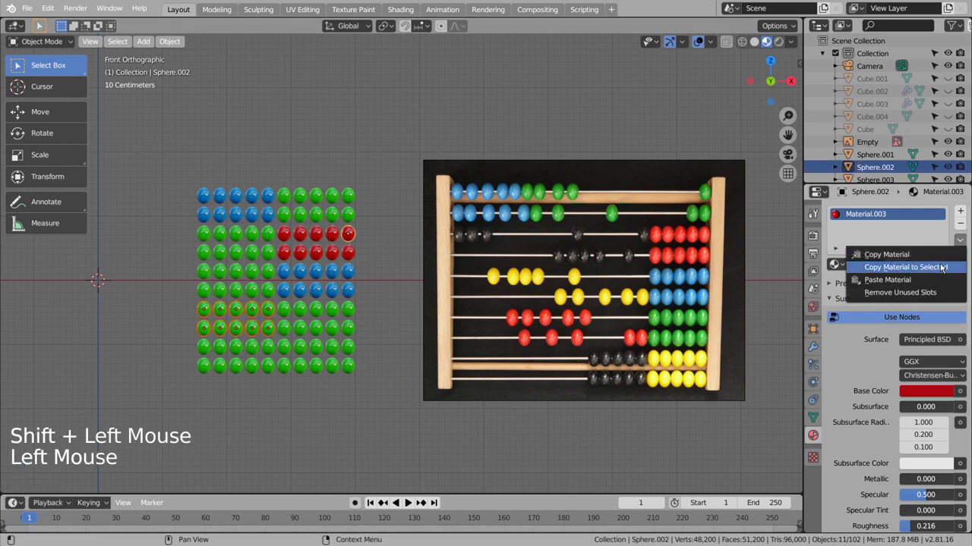
left_click(425, 157)
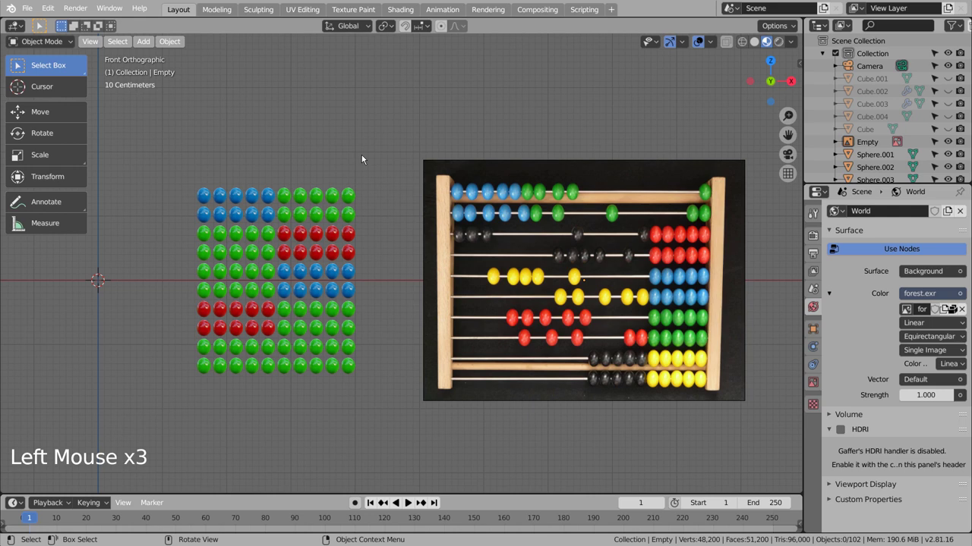
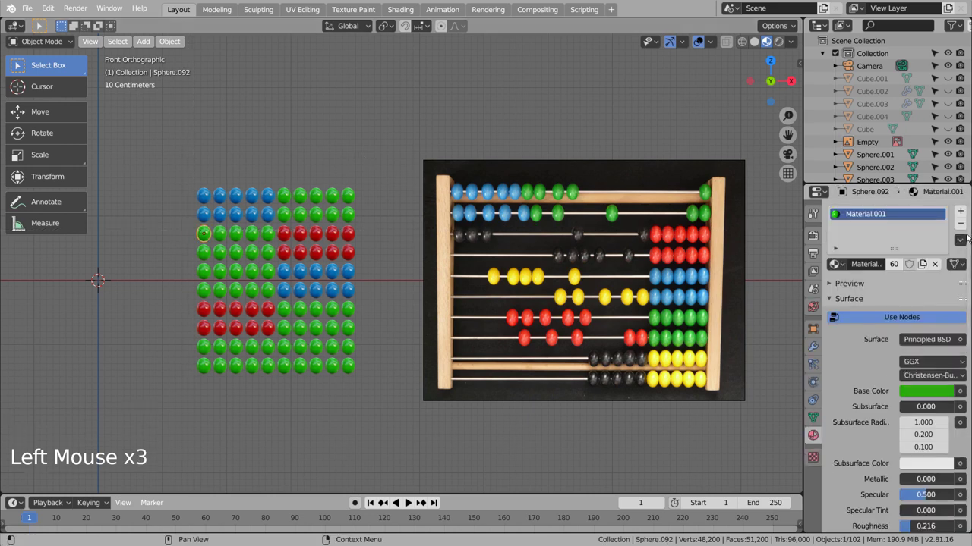
Make a black material and copy it to the left five beads of rods three and four.
left_click(966, 240)
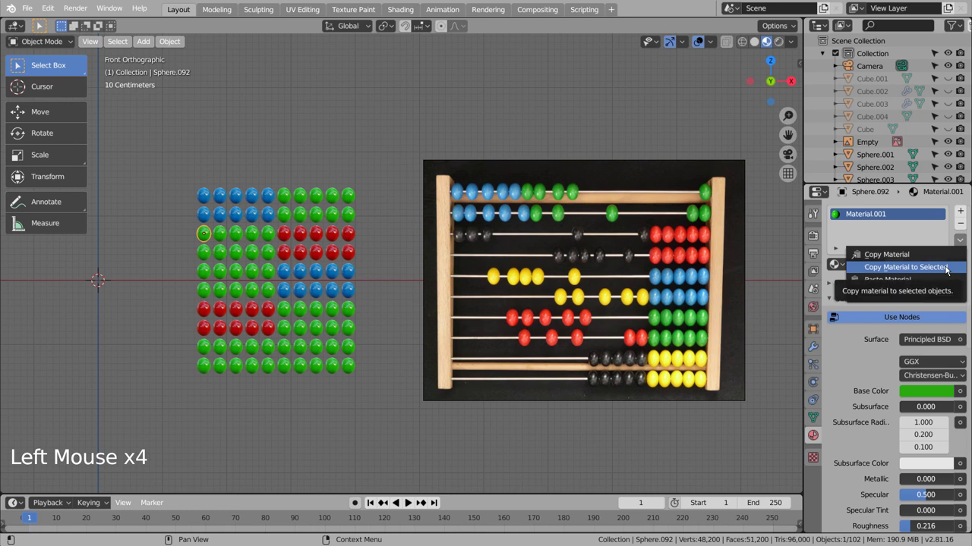
left_click(896, 270)
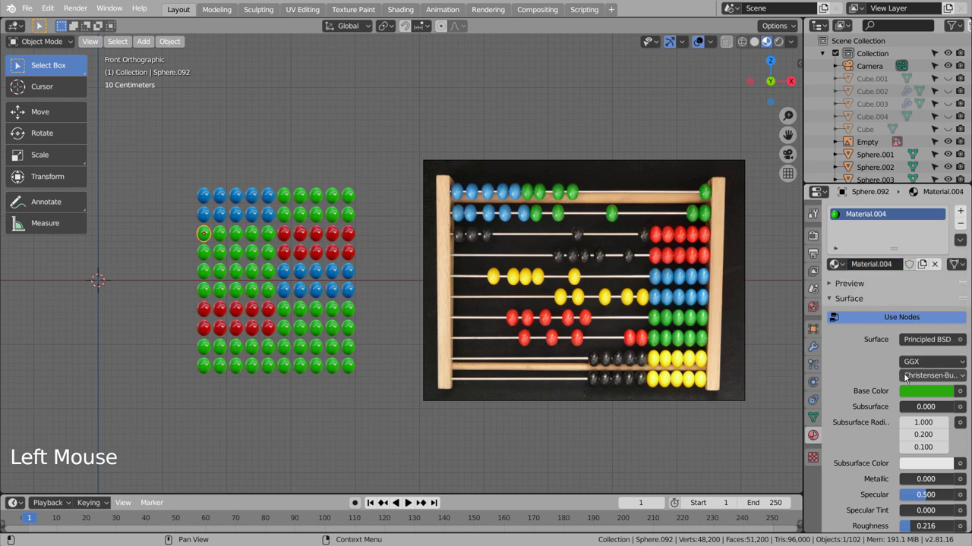
left_click(919, 391)
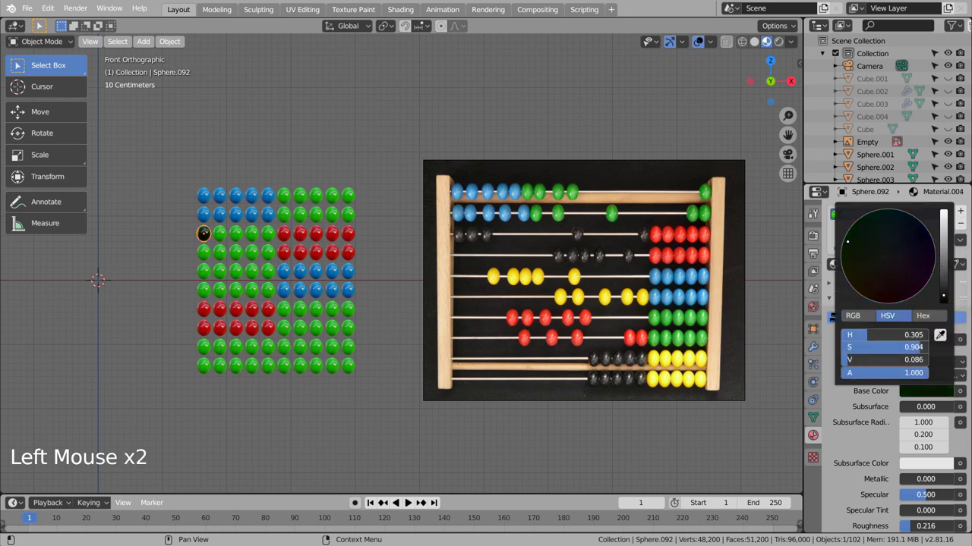
key("b")
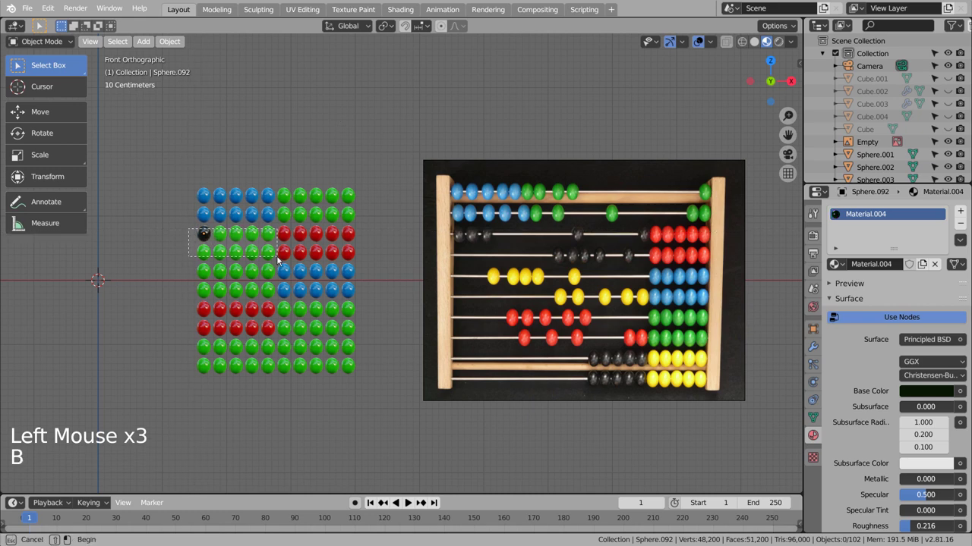
key("b")
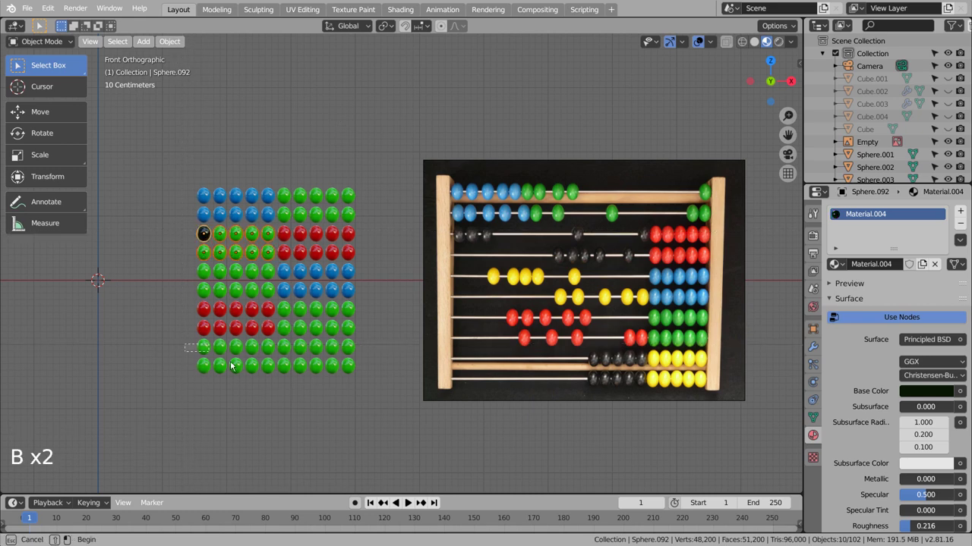
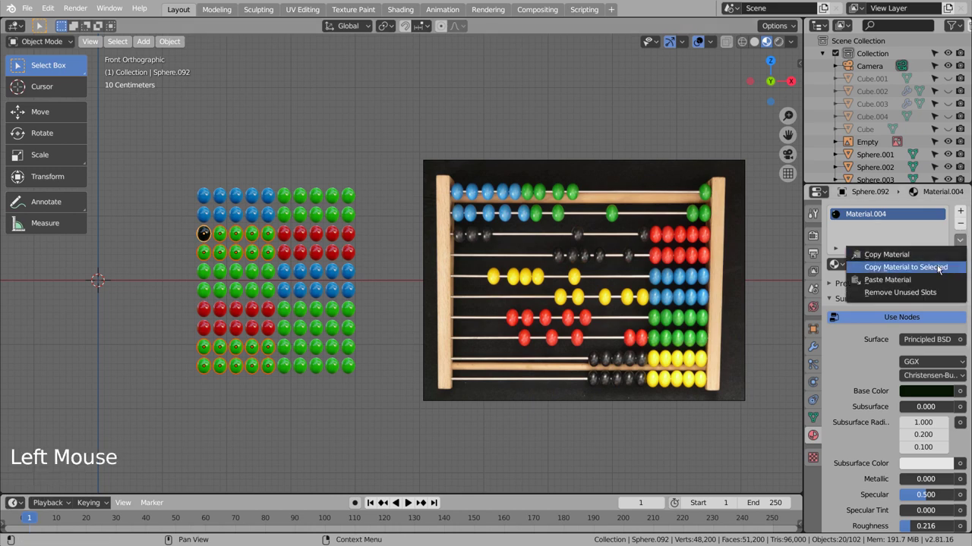
left_click(452, 142)
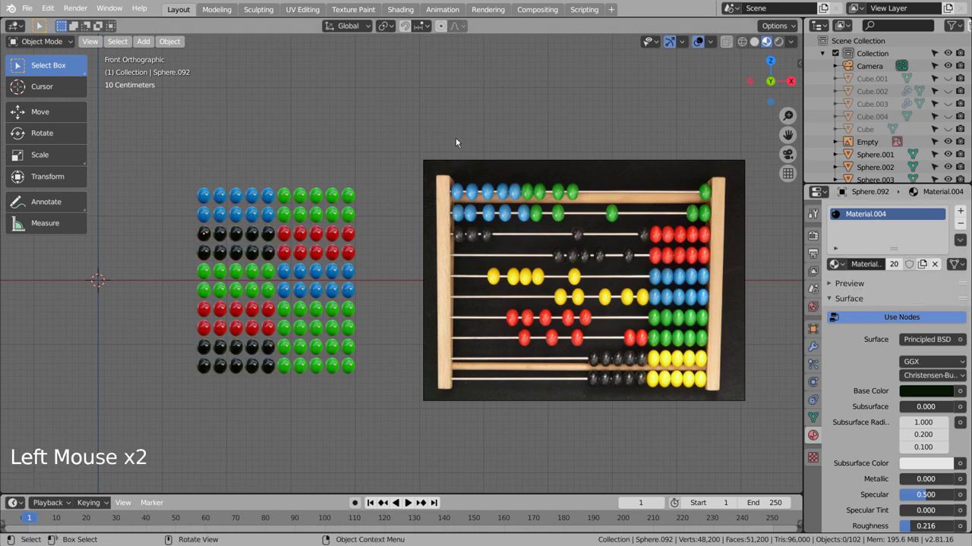
Give the bottom-right bead a yellow material and copy it to rods five–six left beads.
left_click(353, 353)
left_click(900, 271)
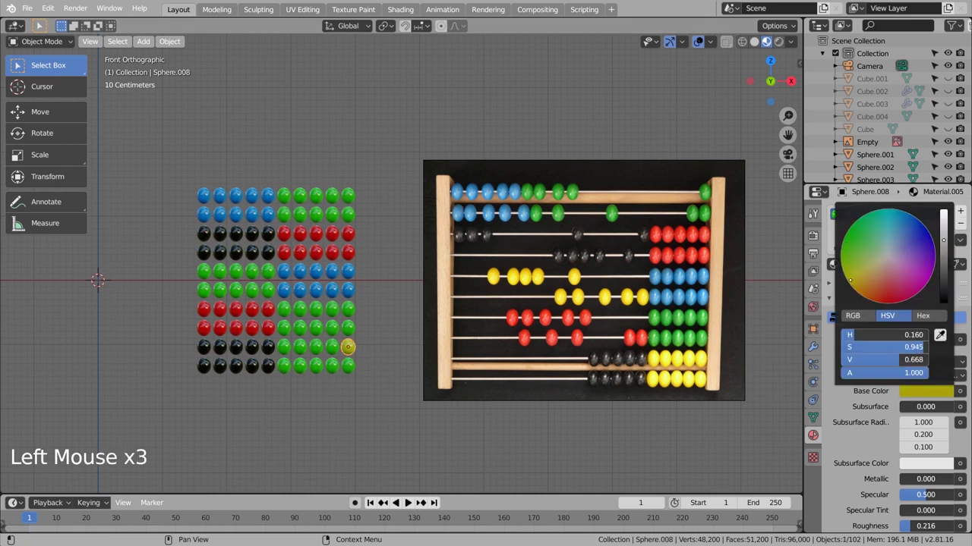
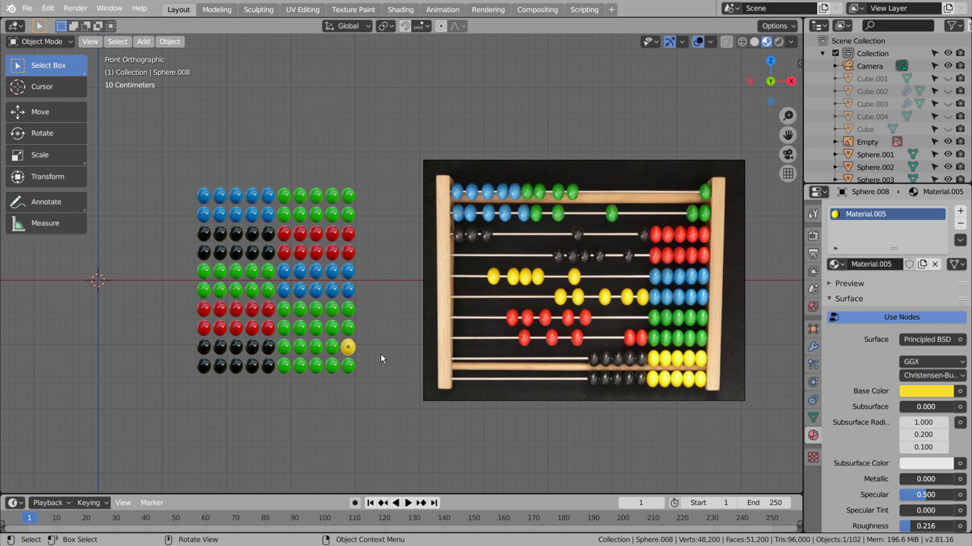
key("b")
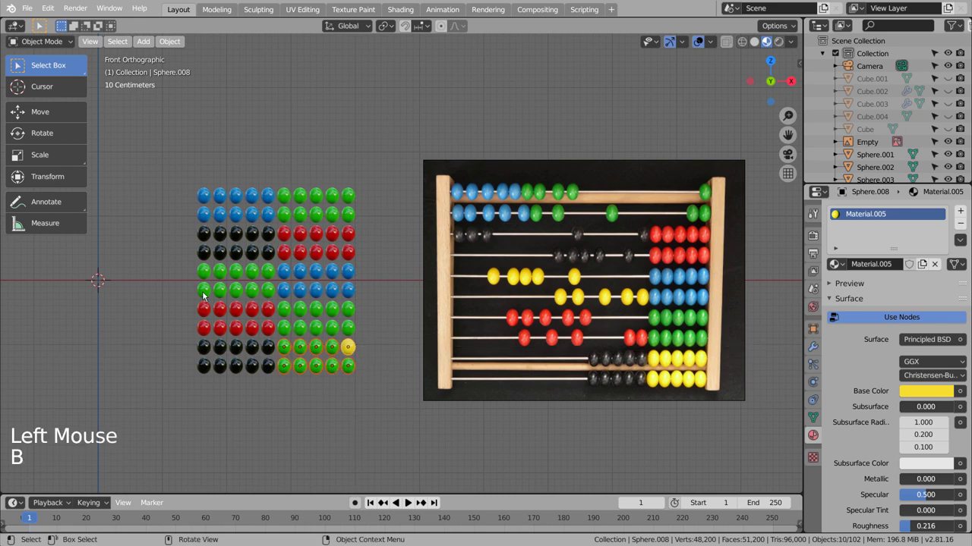
key("b")
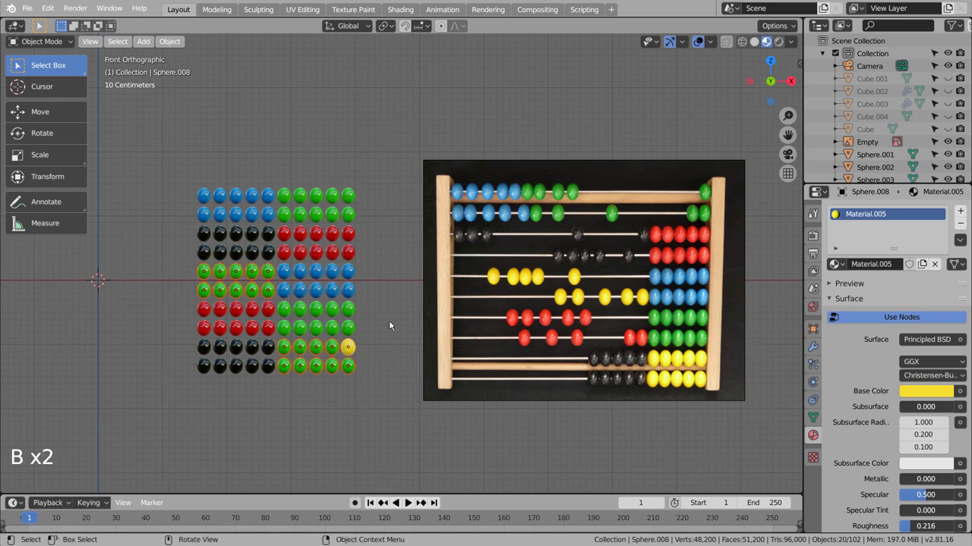
left_click(966, 244)
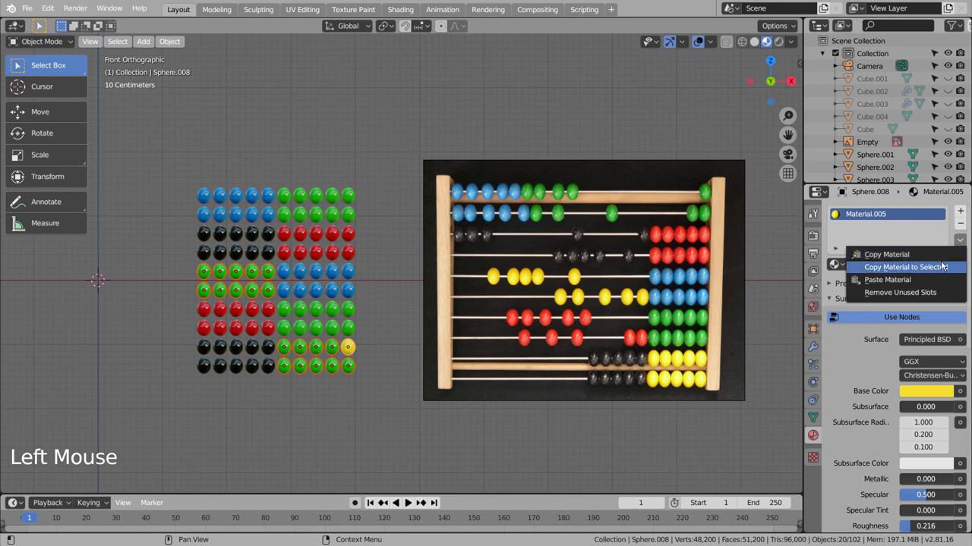
left_click(561, 128)
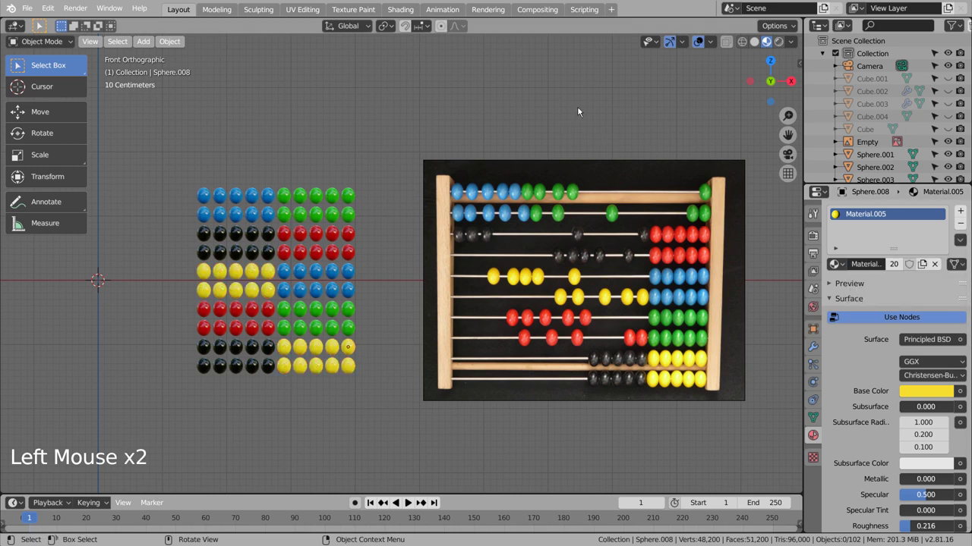
Unhide the frame pieces, save the file and select the right frame post.
key("alt+h")
left_click(582, 109)
key("ctrl+s")
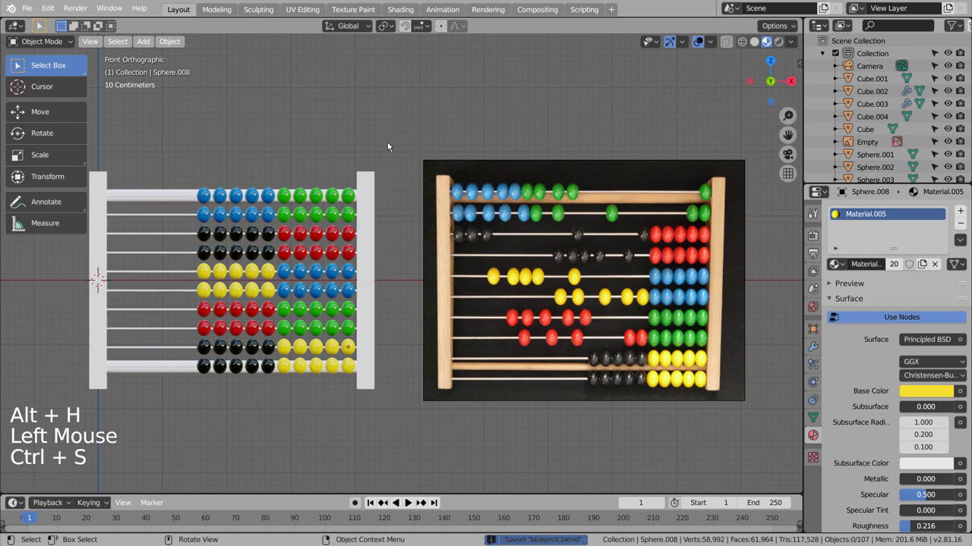
left_click(375, 188)
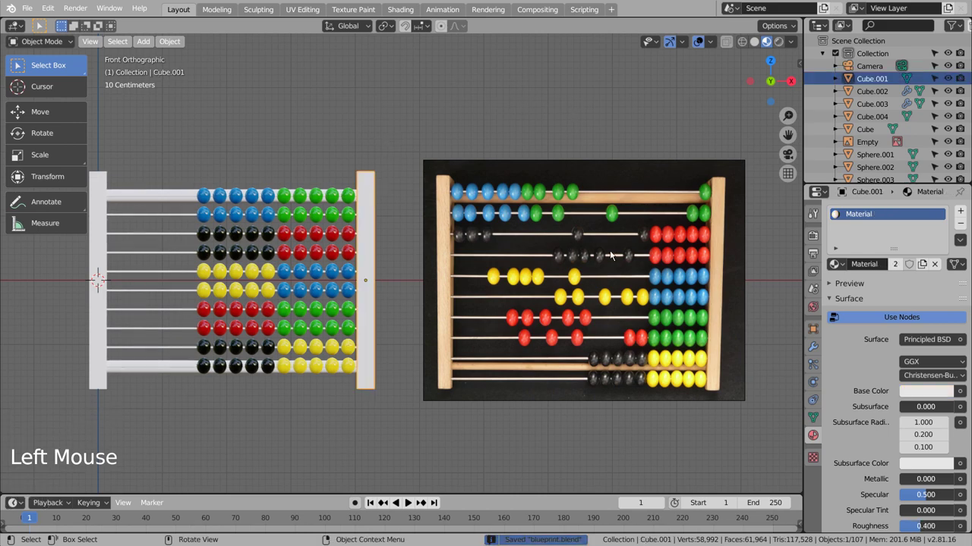
In the Shading workspace, add a wood image texture to the post material with Node Wrangler.
left_click(401, 13)
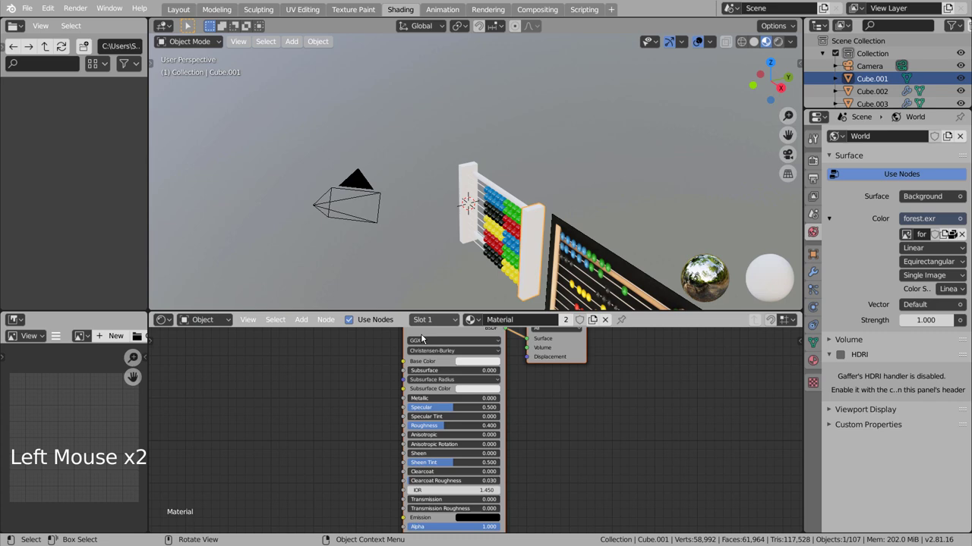
left_click(447, 363)
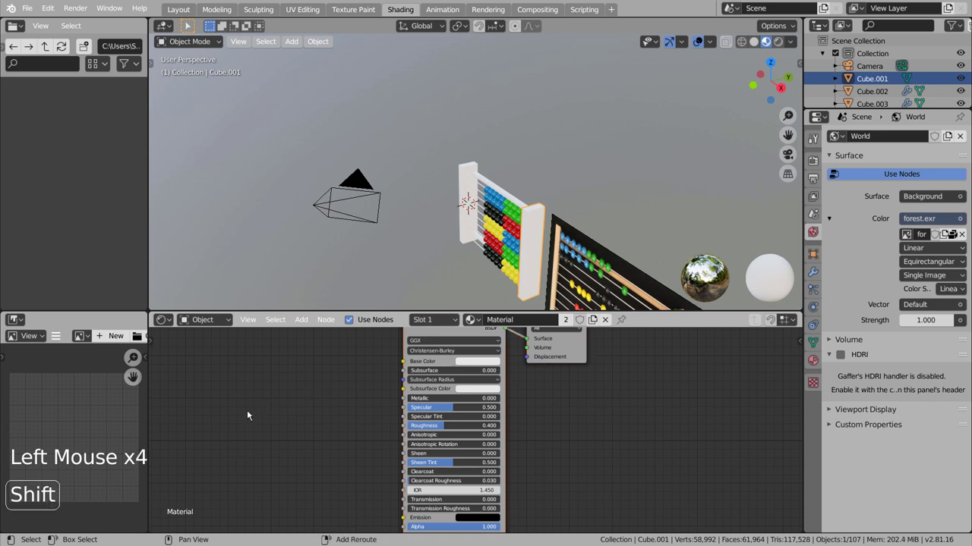
key("ctrl+shift+t")
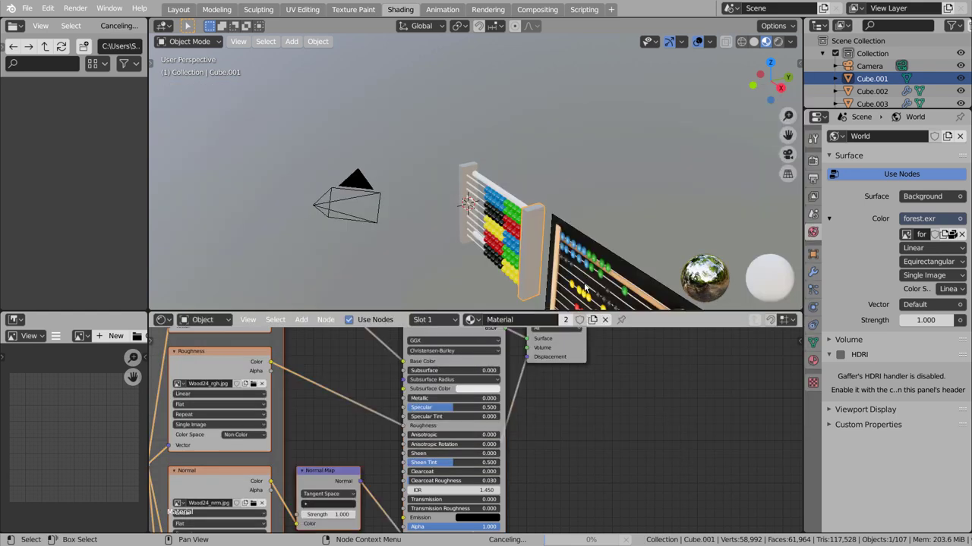
middle_click(544, 248)
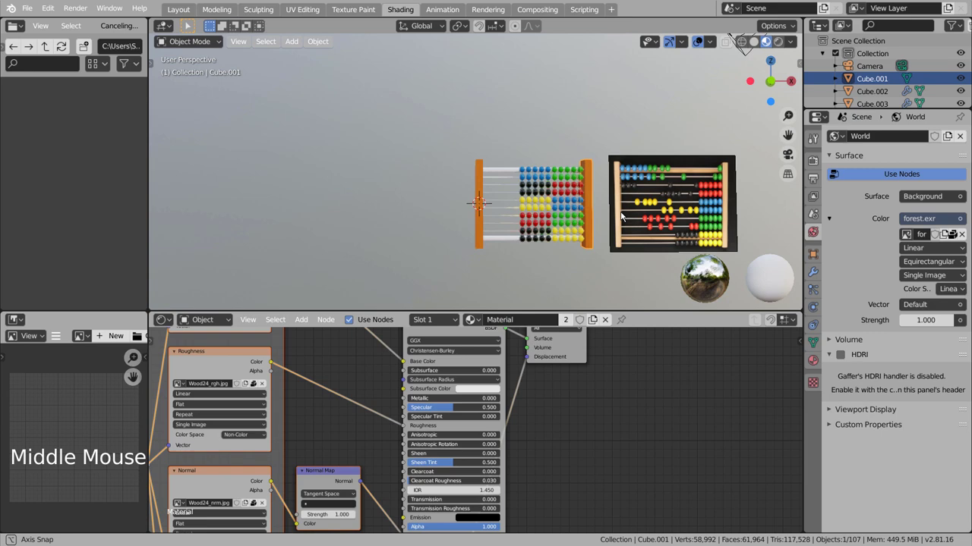
scroll("up", 3)
scroll("up", 3)
left_click(177, 2)
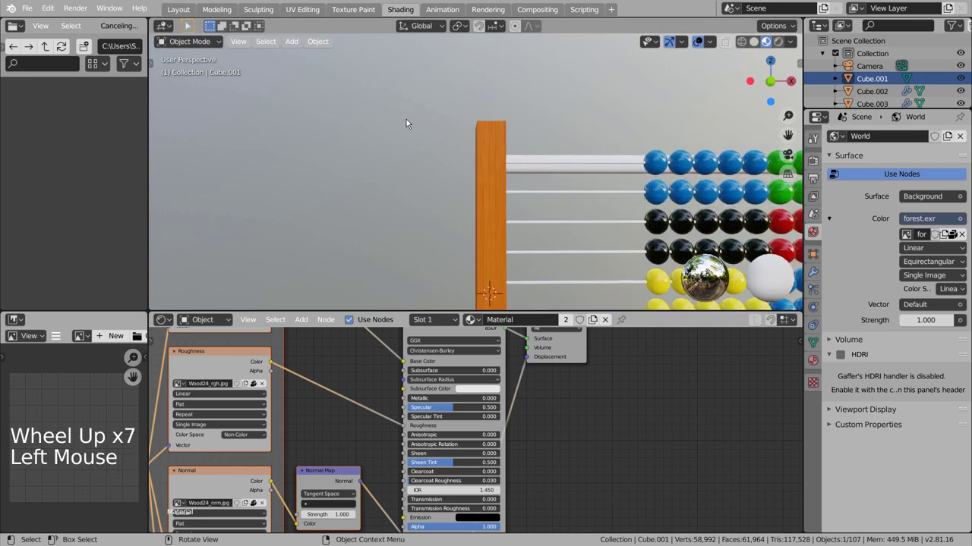
left_click(172, 8)
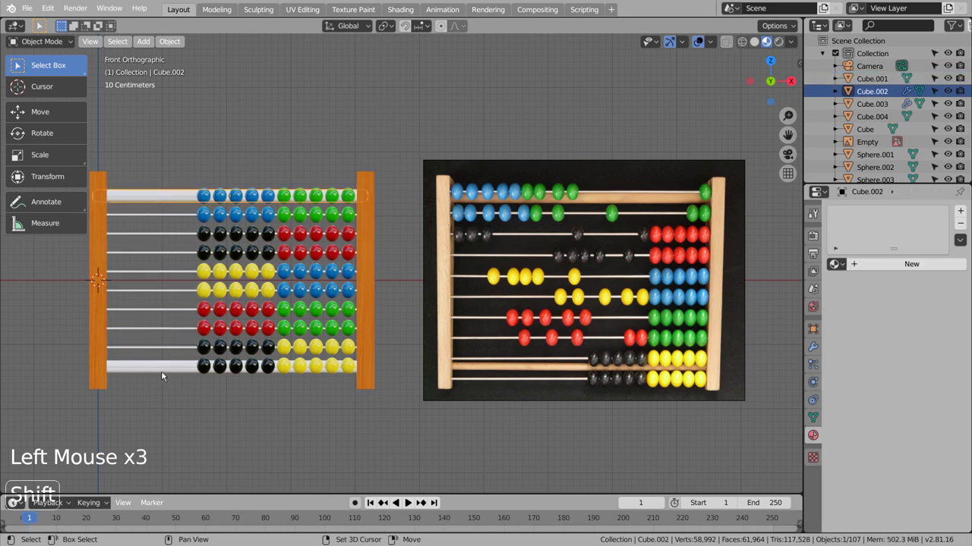
Link the wood material from the posts onto the top and bottom rails.
left_click(163, 375)
left_click(369, 321)
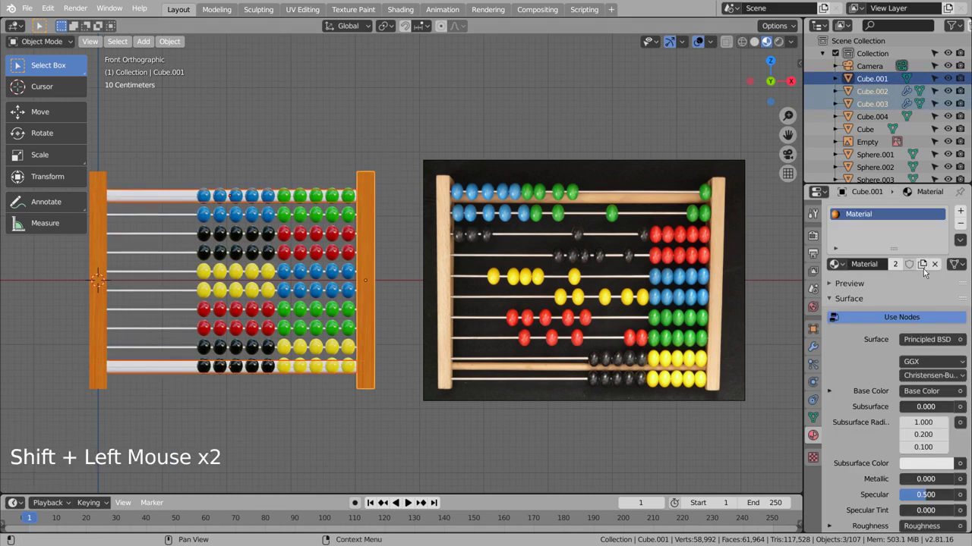
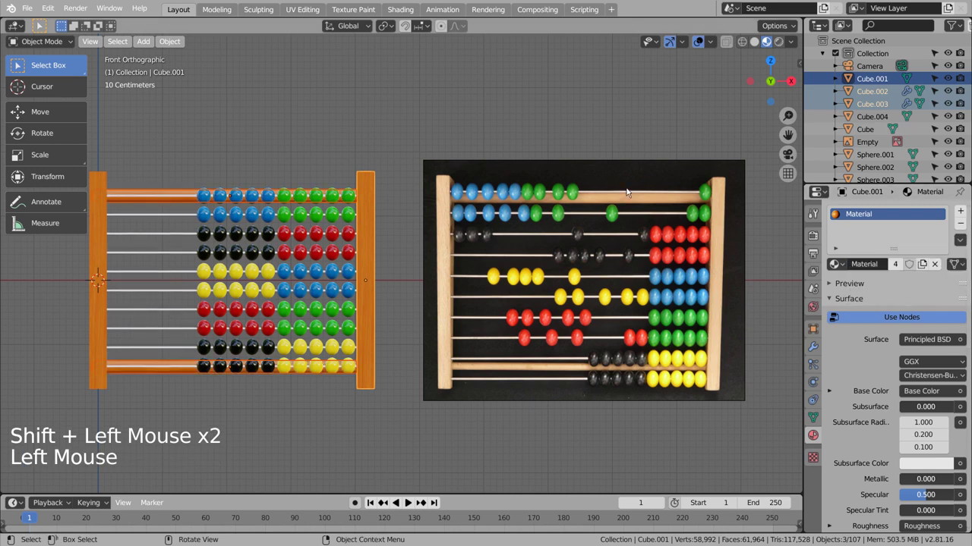
left_click(301, 119)
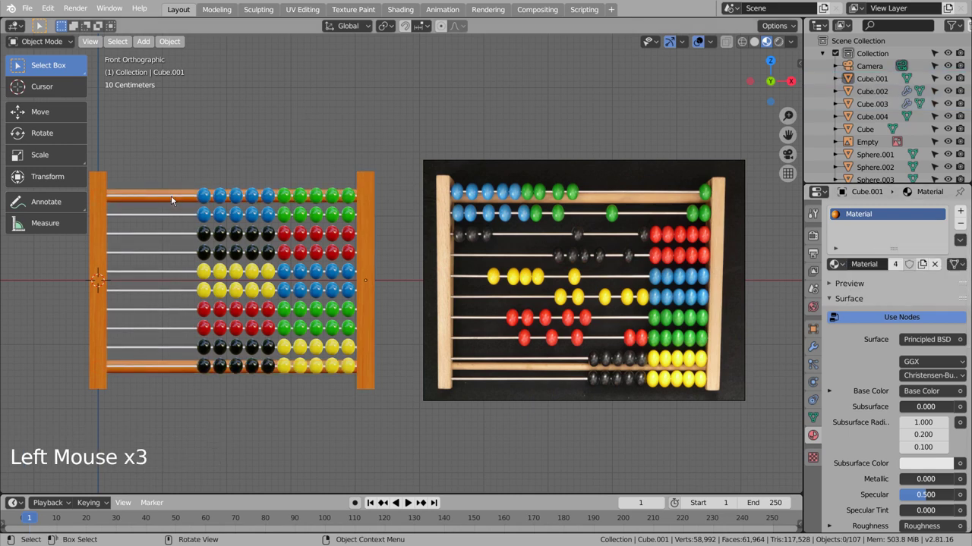
Make the rods' material more metallic with lower roughness for a shiny look.
left_click(885, 265)
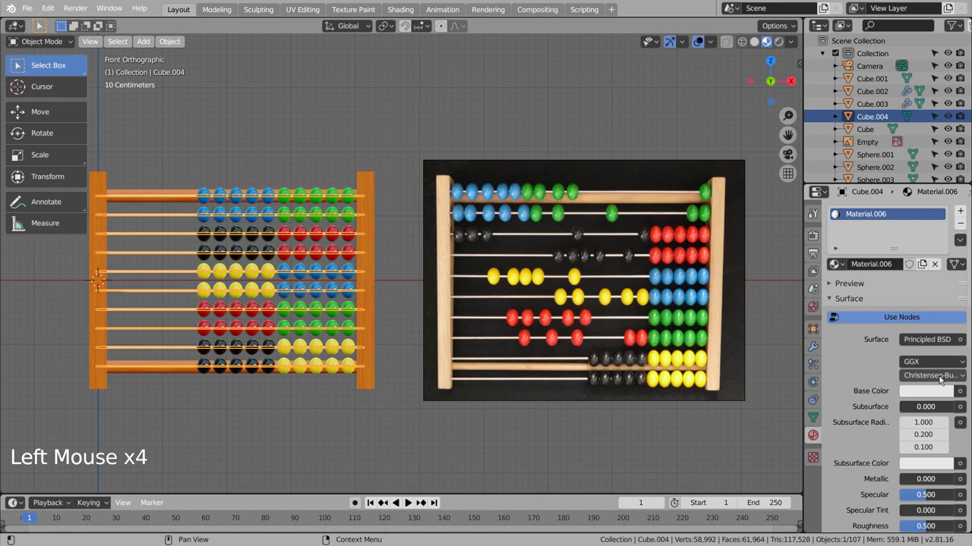
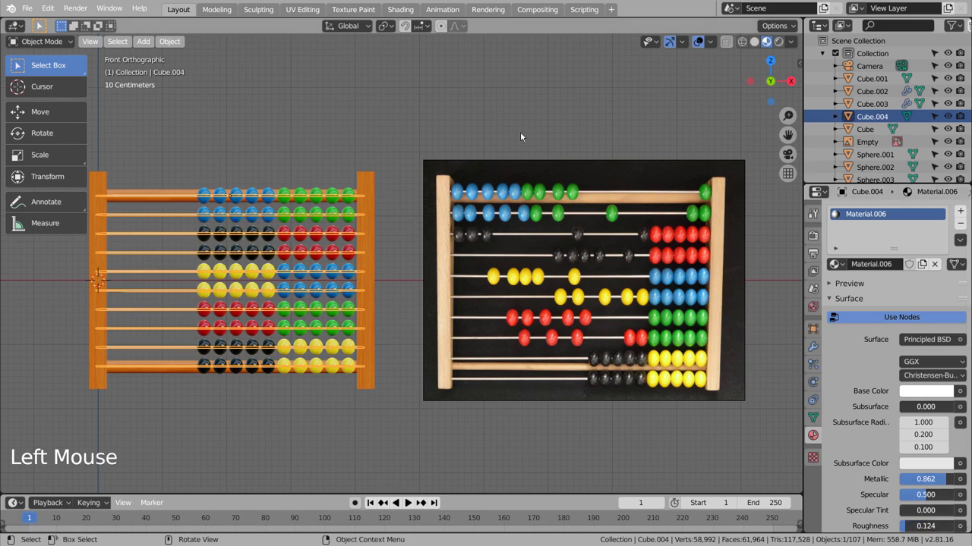
left_click(509, 131)
middle_click(389, 192)
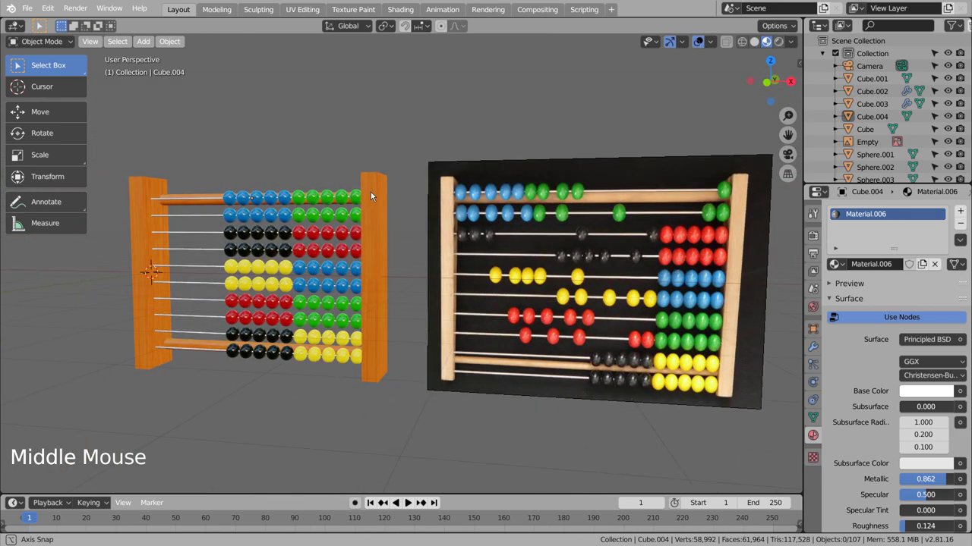
left_click(395, 194)
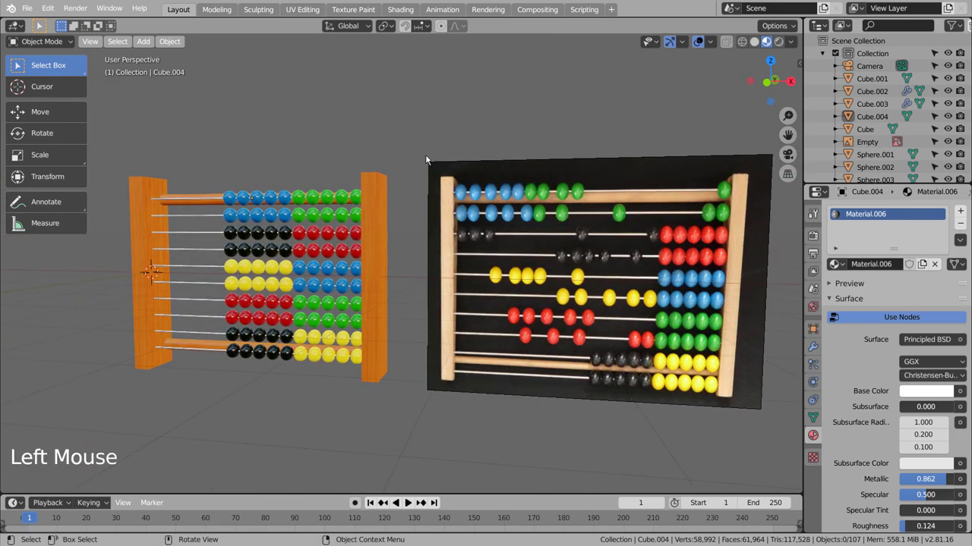
Save the project and hide the reference image Empty, leaving only the coloured abacus.
key("ctrl+s")
double_click(952, 145)
left_click(651, 178)
scroll("down", 3)
middle_click(522, 288)
middle_click(555, 295)
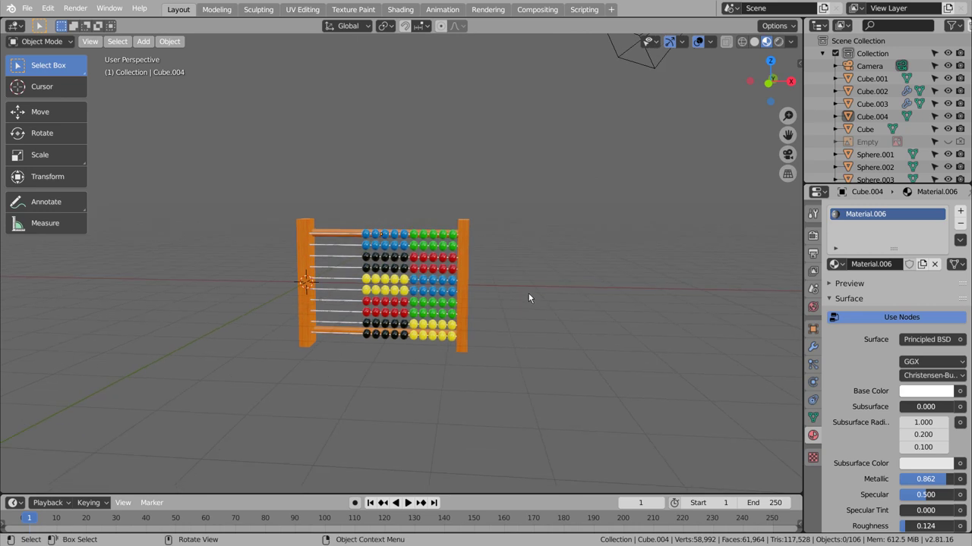
Align the scene camera to a front view so the abacus fills the frame.
key("ctrl+alt+KP_0")
key("shift+`")
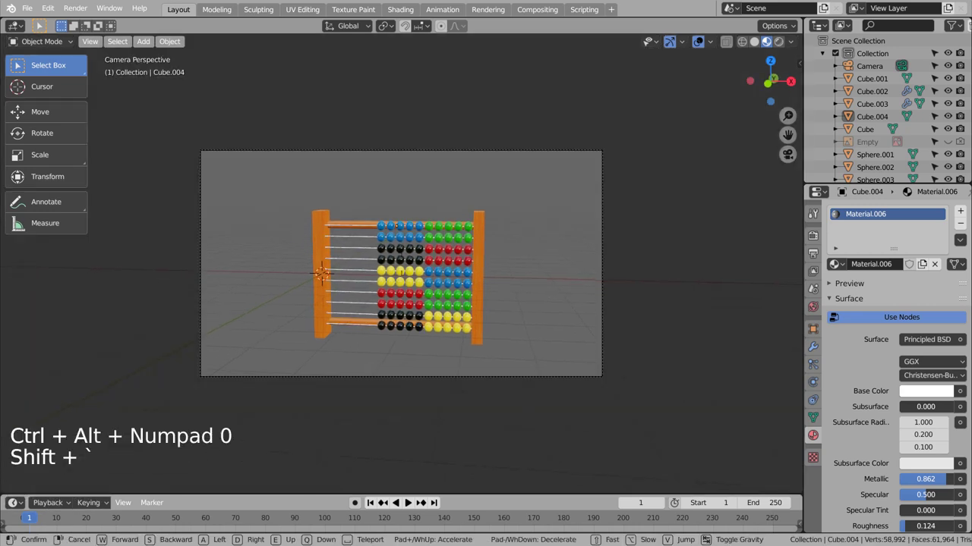
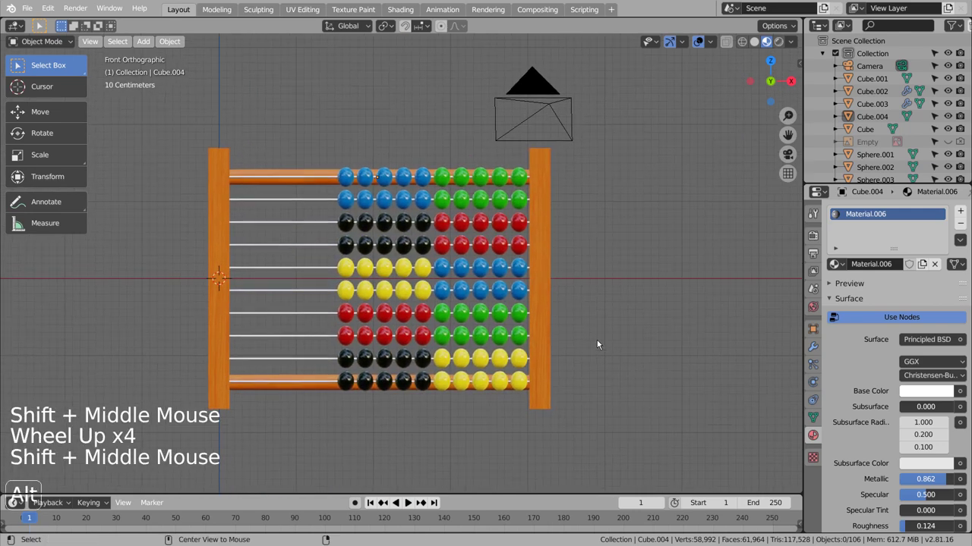
key("ctrl+alt+KP_0")
key("shift+`")
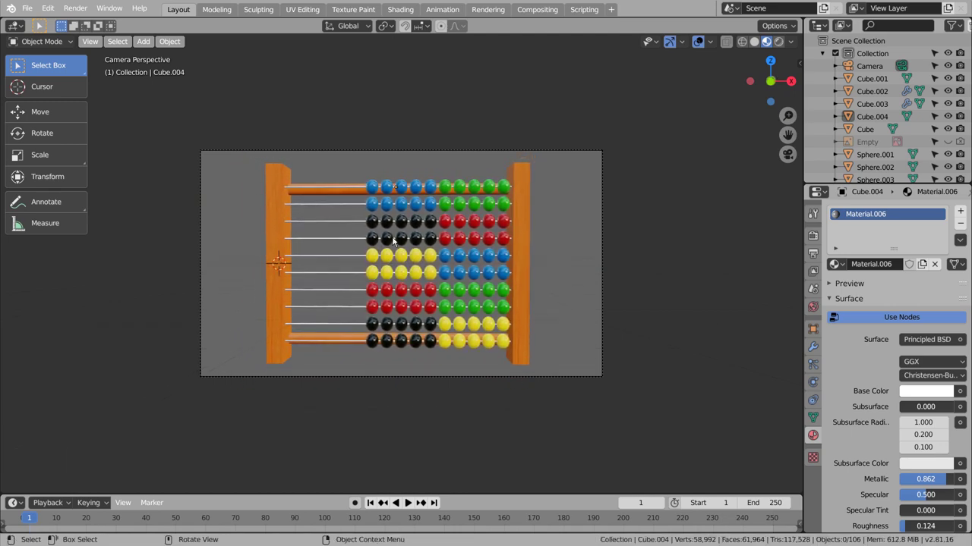
left_click(554, 260)
middle_click(554, 260)
middle_click(566, 311)
Add a flat plane under the abacus and lower it to the frame base.
key("shift+a")
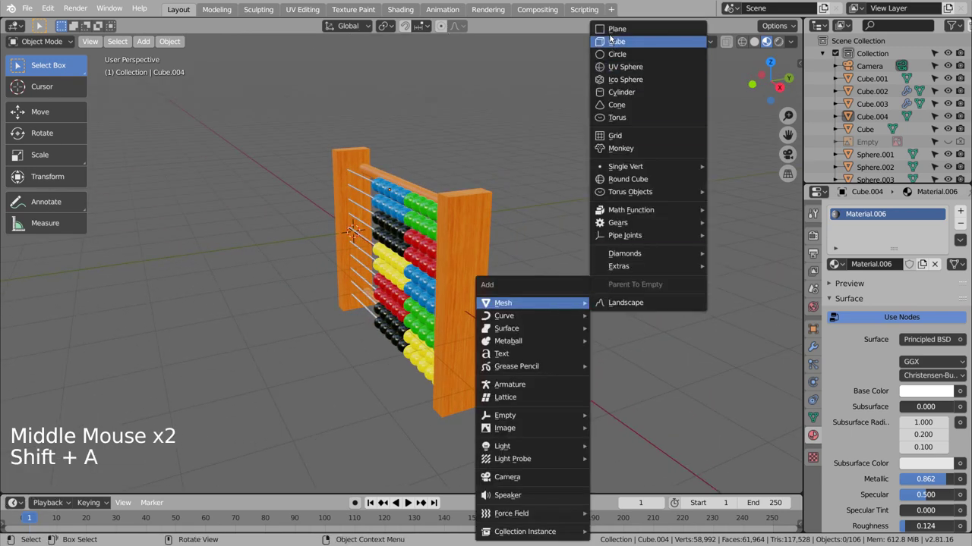
key("s")
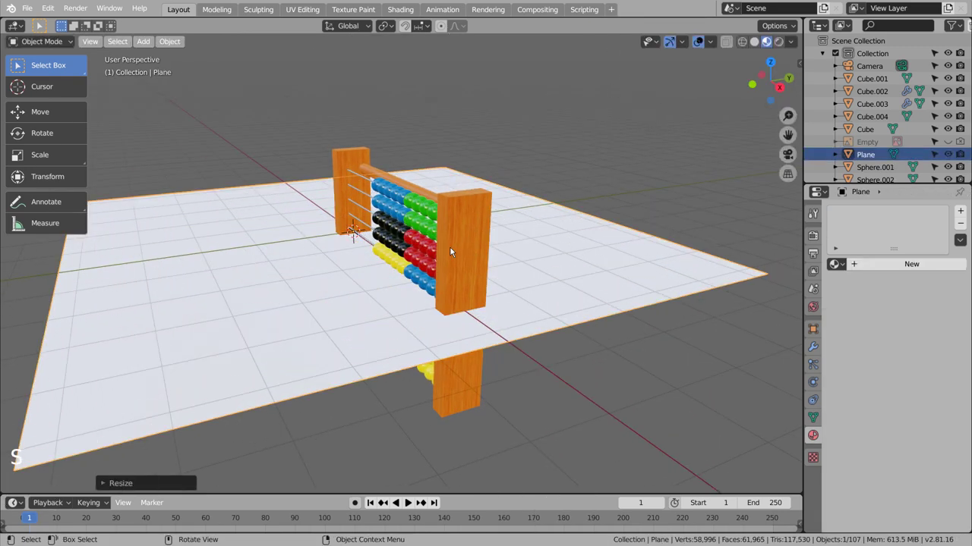
key("KP_3")
left_click(51, 108)
left_click(403, 220)
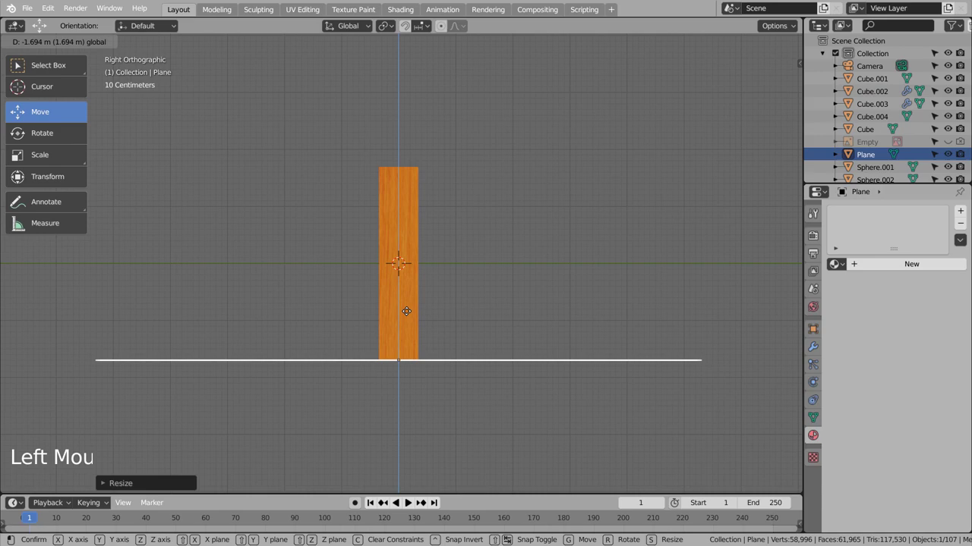
middle_click(330, 297)
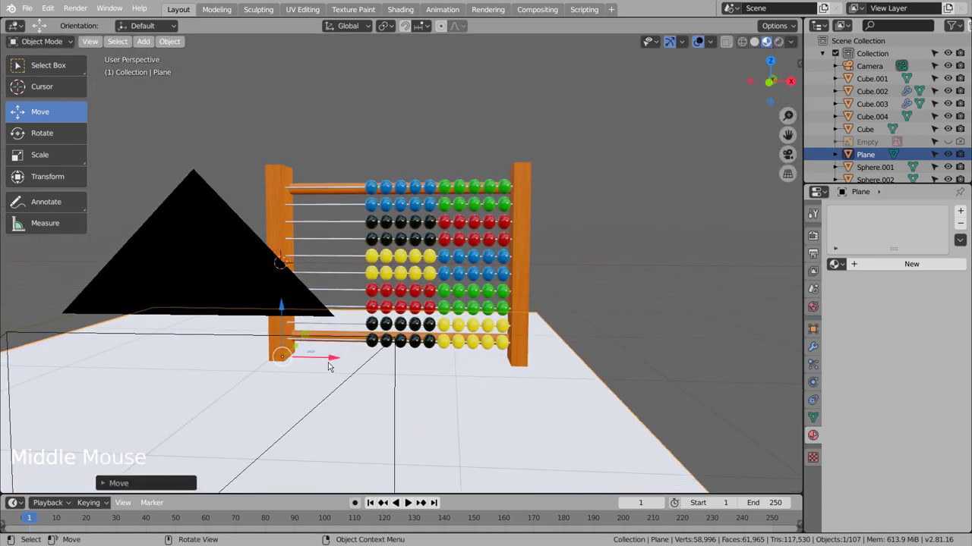
key("KP_0")
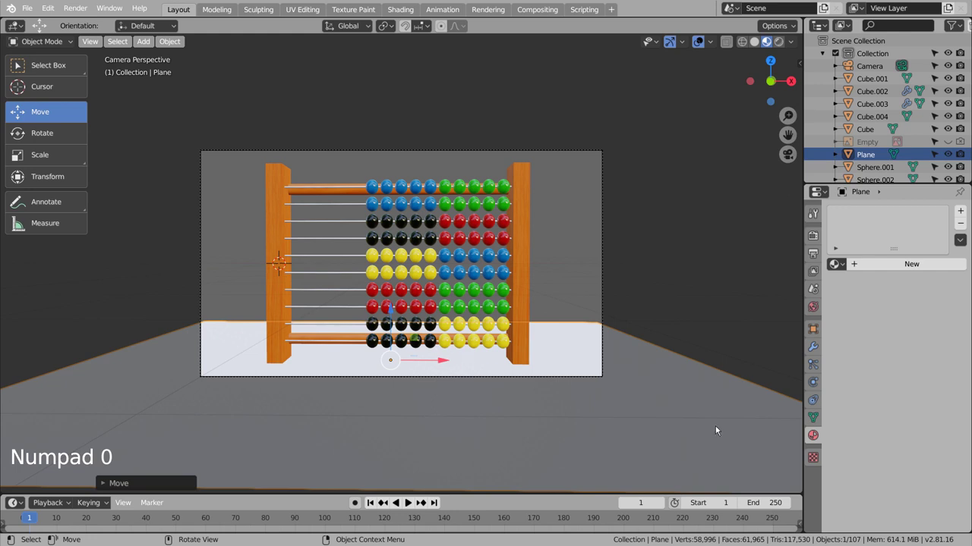
Extrude the plane's back edge up along Z into a wall and round the floor-wall bend.
key("s")
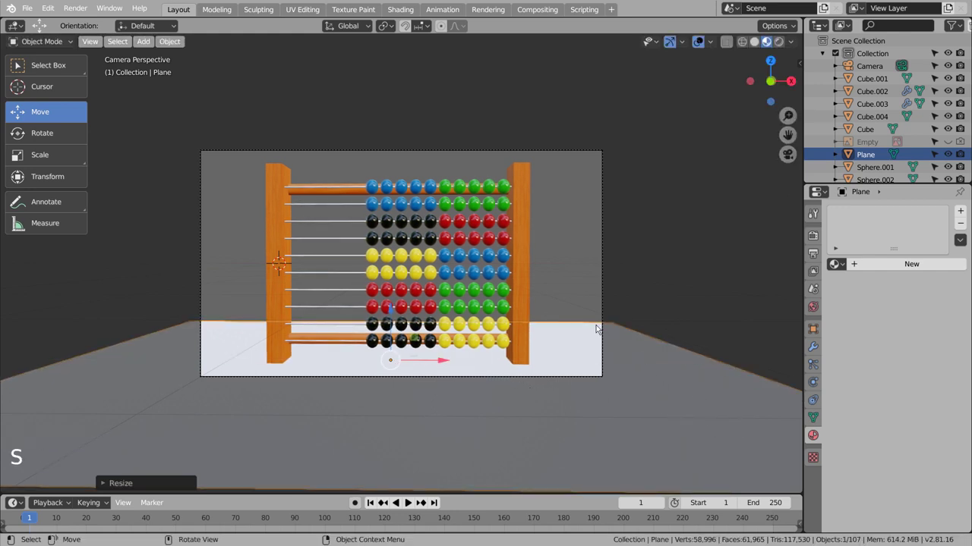
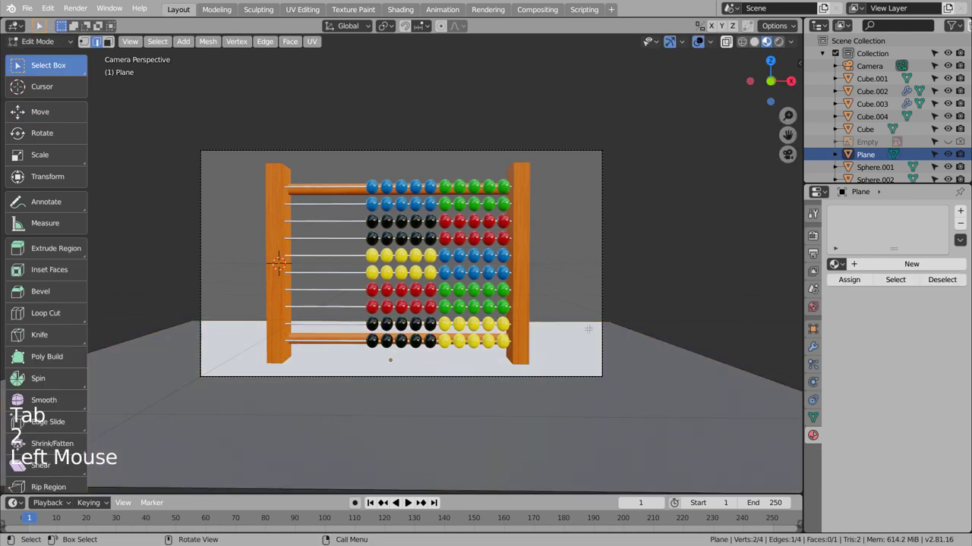
key("e")
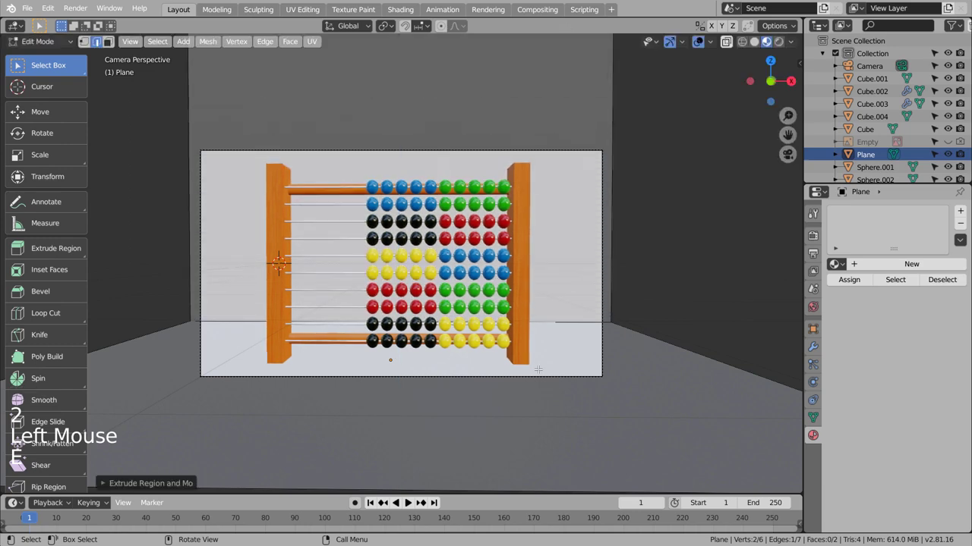
key("KP_3")
scroll("down", 3)
key("e")
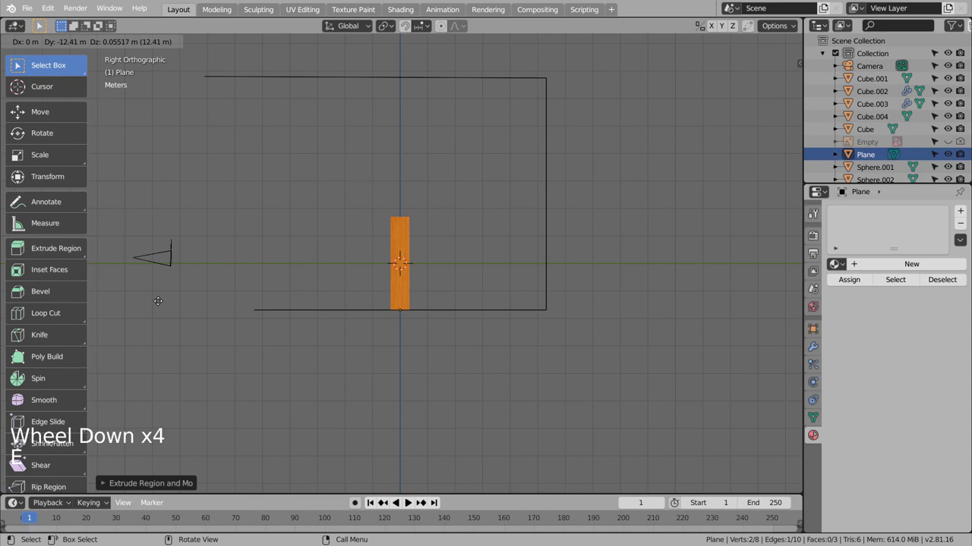
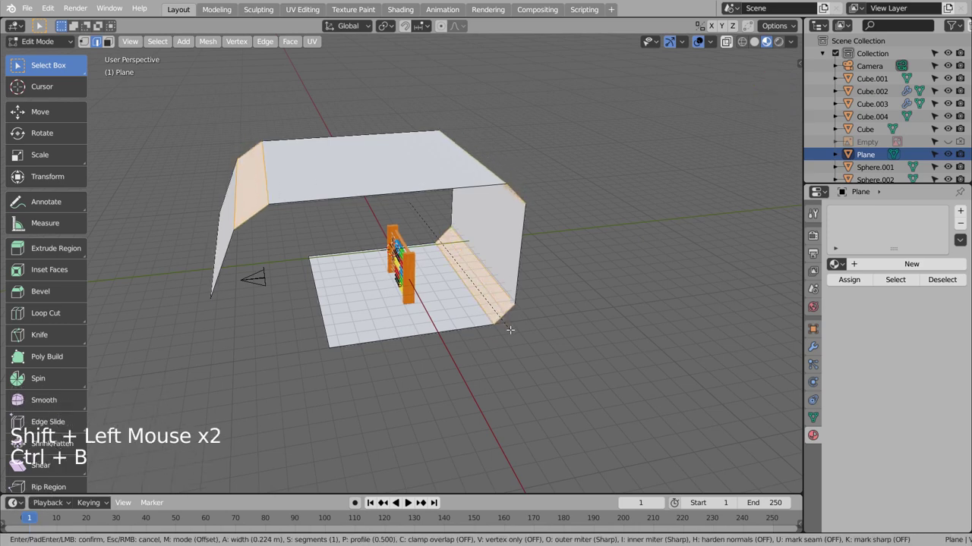
key("Tab")
key("KP_0")
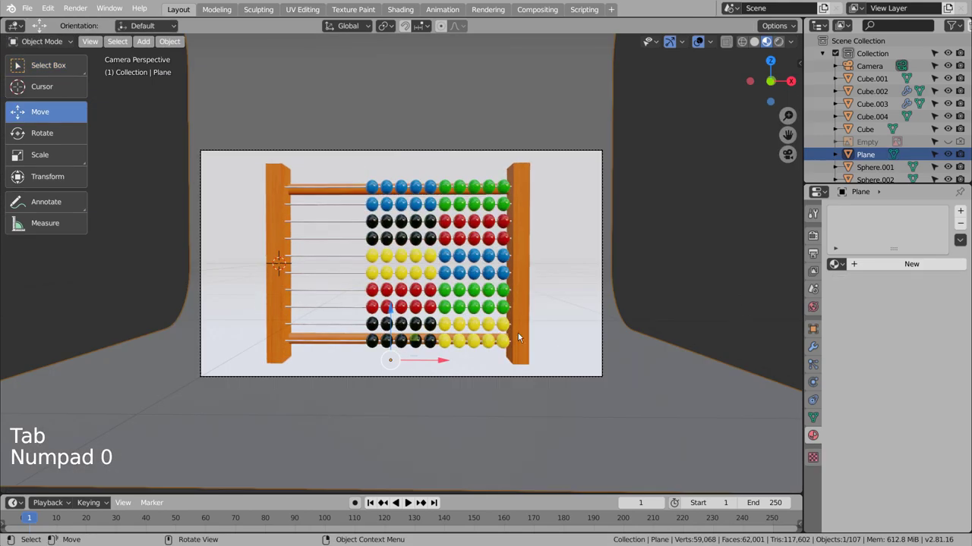
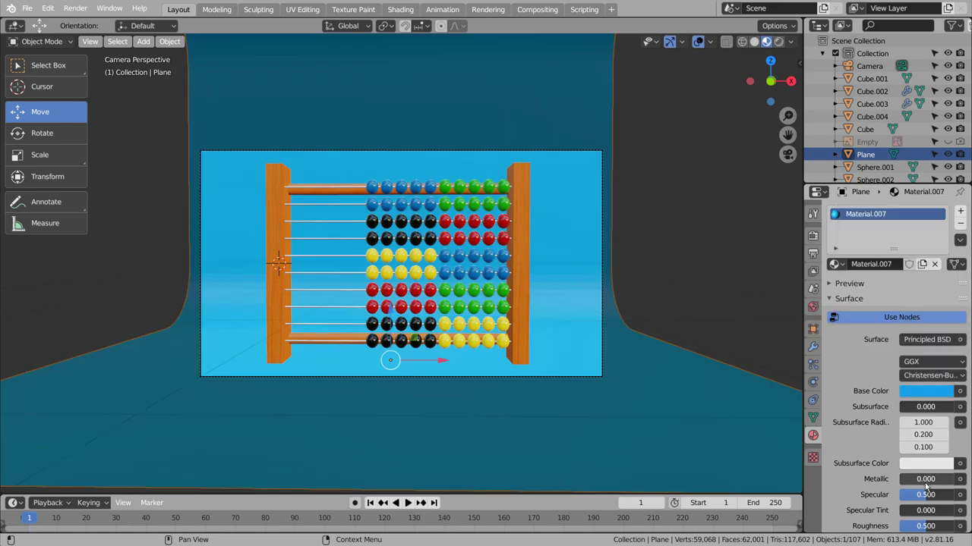
Give the backdrop a blue material with Metallic 0.853, Specular 0.390 and Roughness 0.913.
left_click(922, 484)
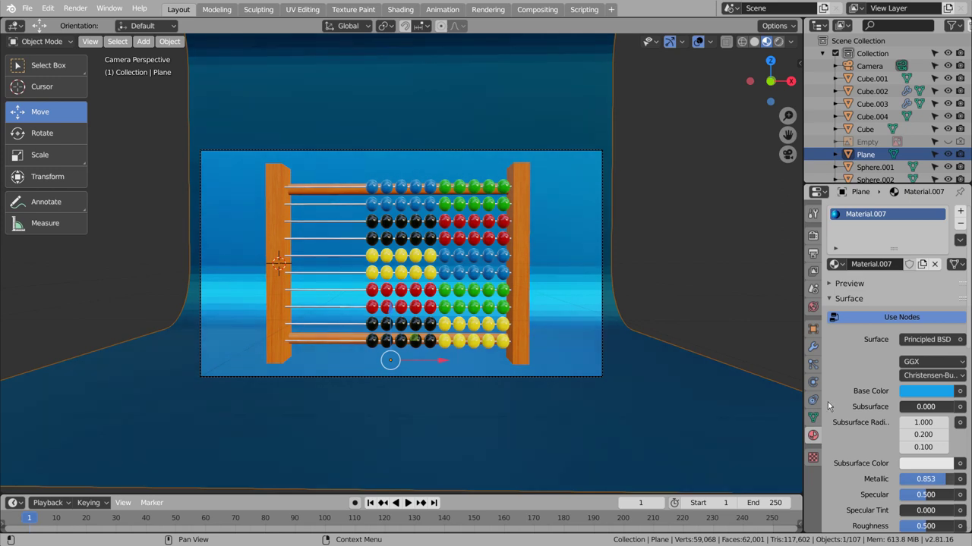
right_click(567, 283)
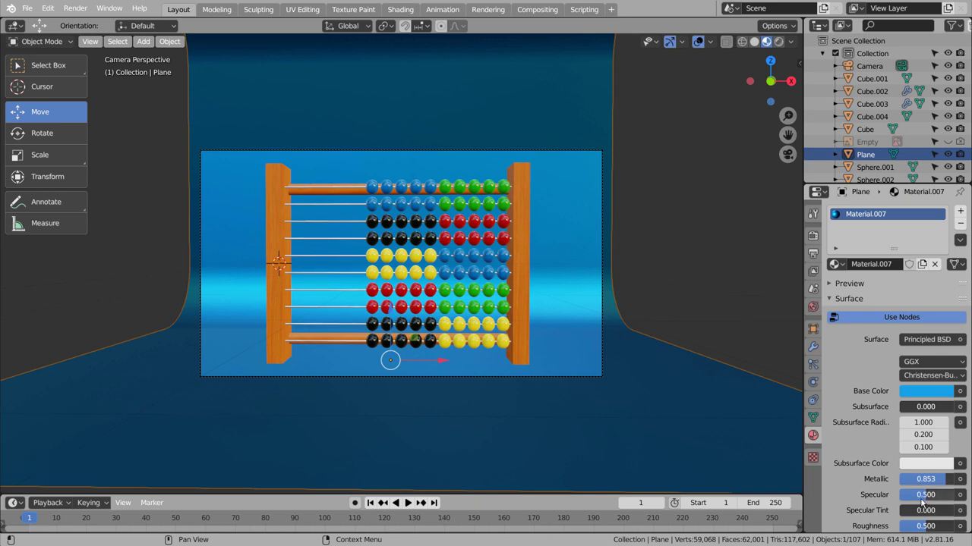
left_click(920, 501)
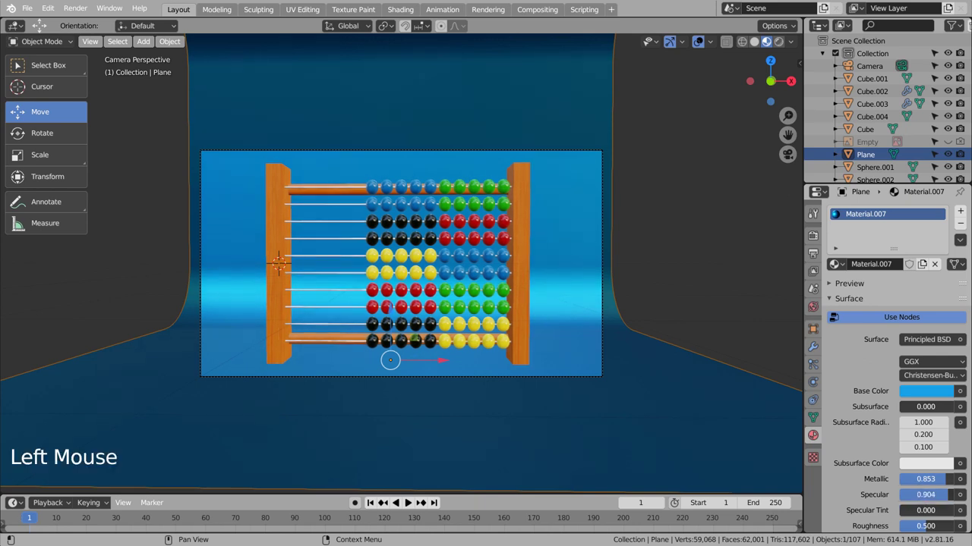
left_click(924, 529)
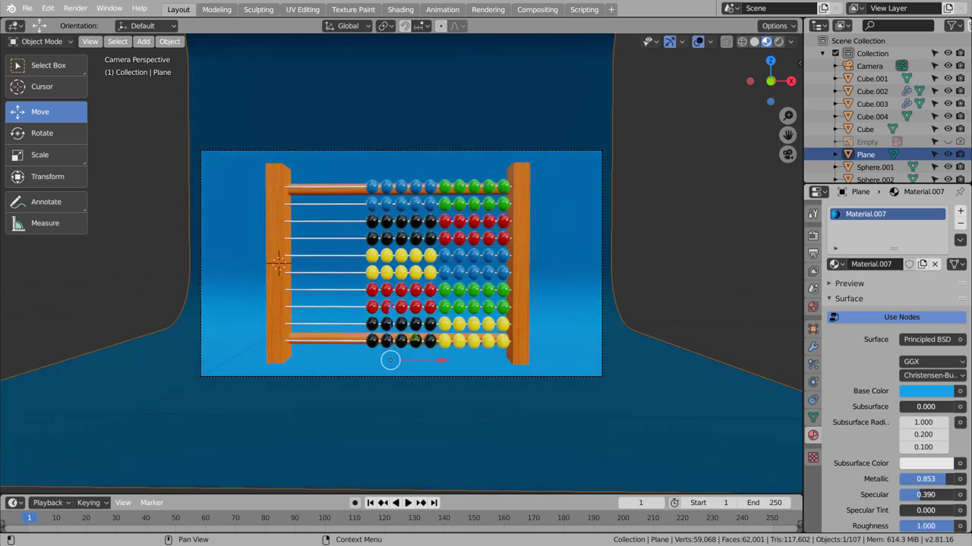
left_click(705, 321)
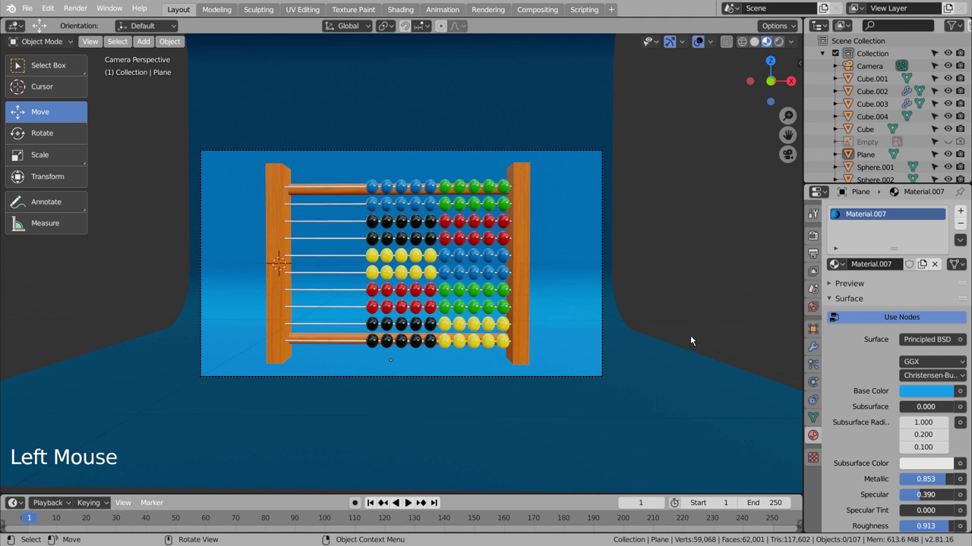
left_click(815, 242)
Confirm Cycles in Render Properties and check a rendered viewport preview before returning to Solid.
left_click(914, 213)
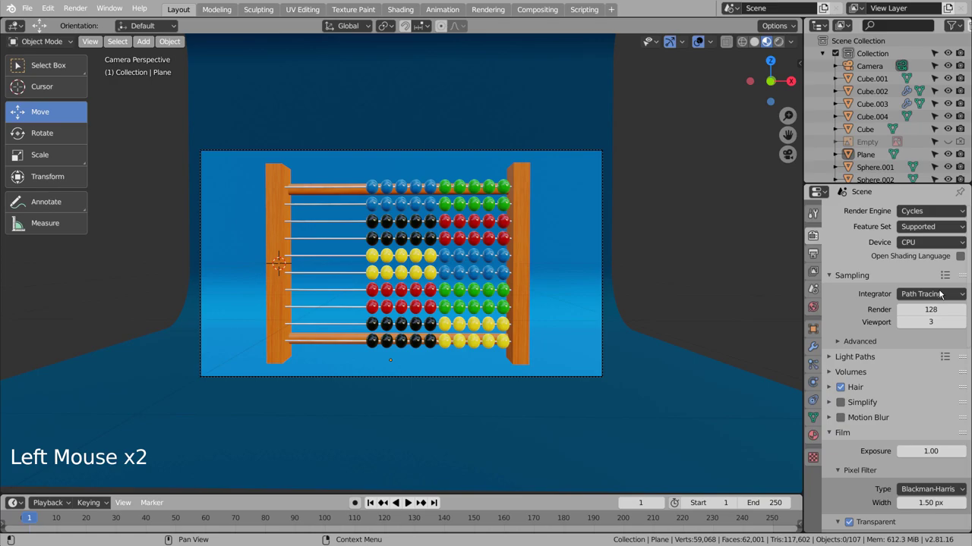
left_click(778, 44)
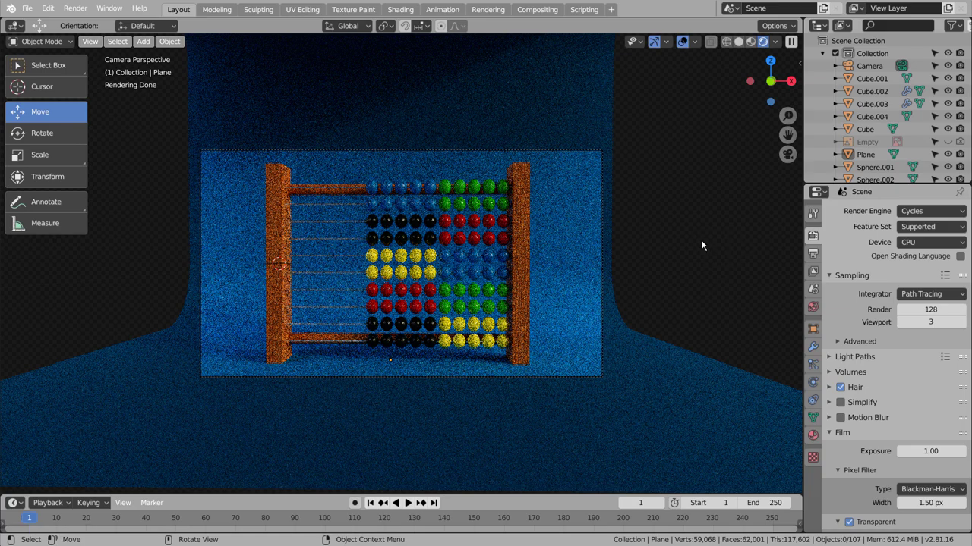
left_click(705, 247)
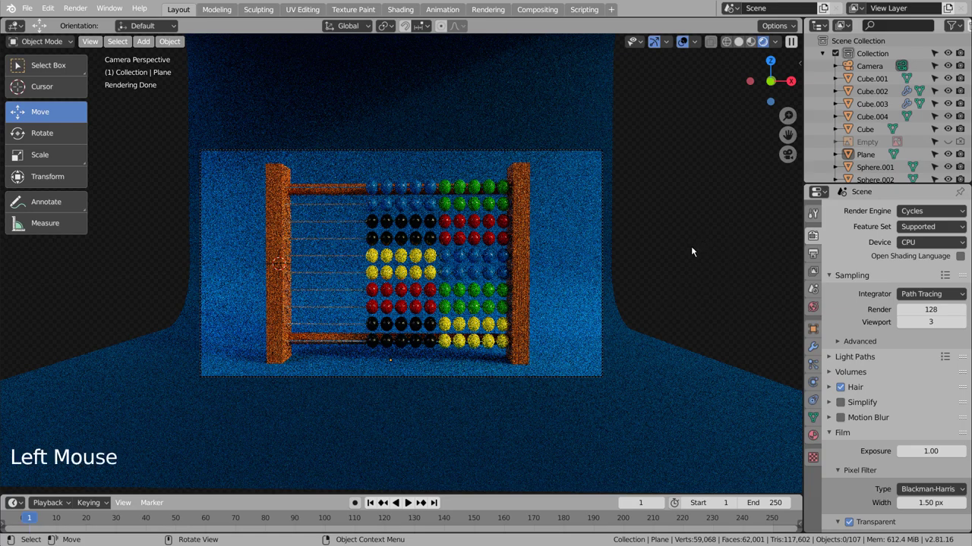
middle_click(696, 249)
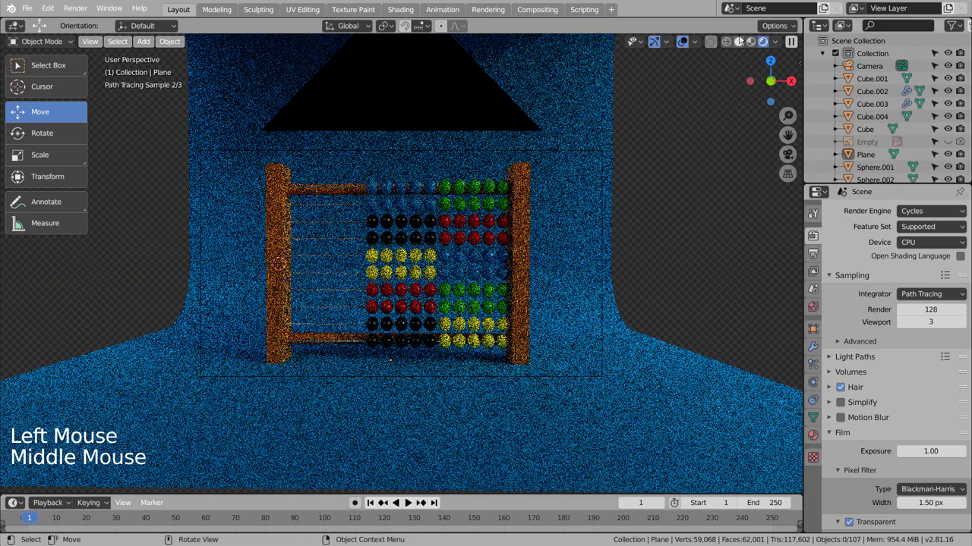
left_click(742, 38)
scroll("down", 3)
middle_click(680, 313)
Add a point light above the abacus and set its power to 5555 W in Light Properties.
key("shift+a")
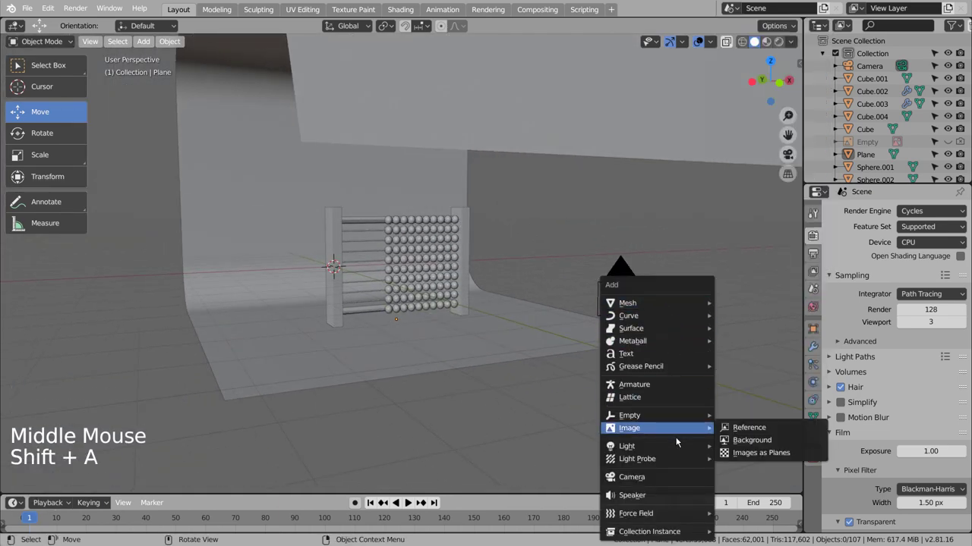
middle_click(628, 363)
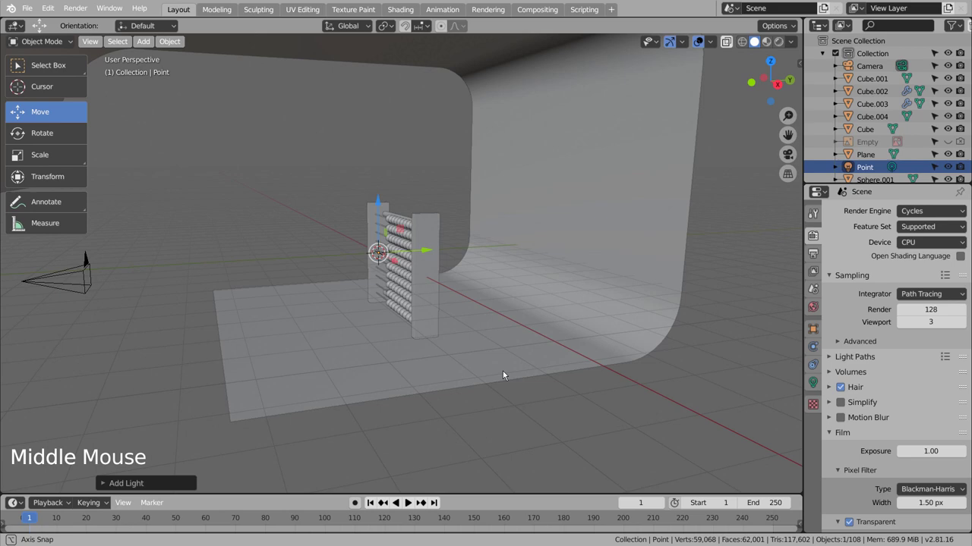
left_click(449, 233)
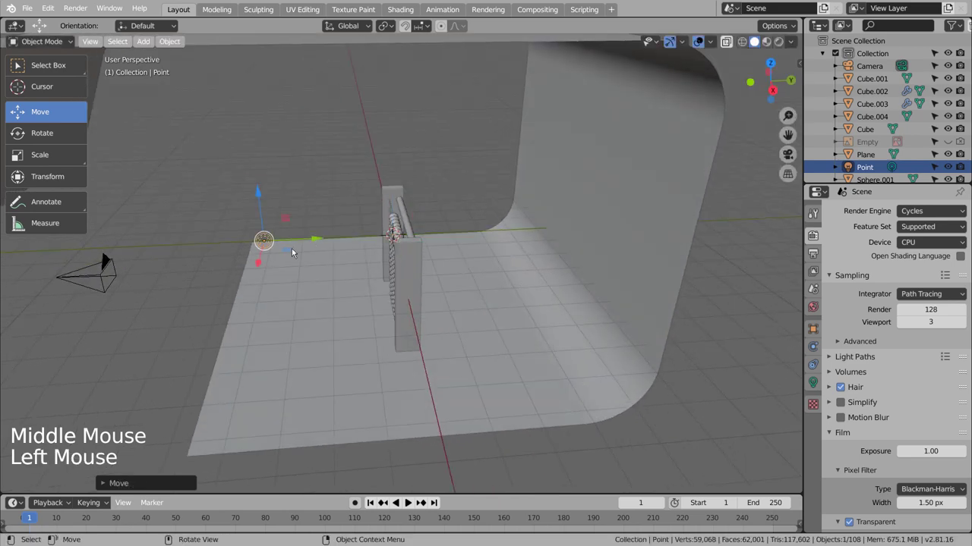
left_click(258, 265)
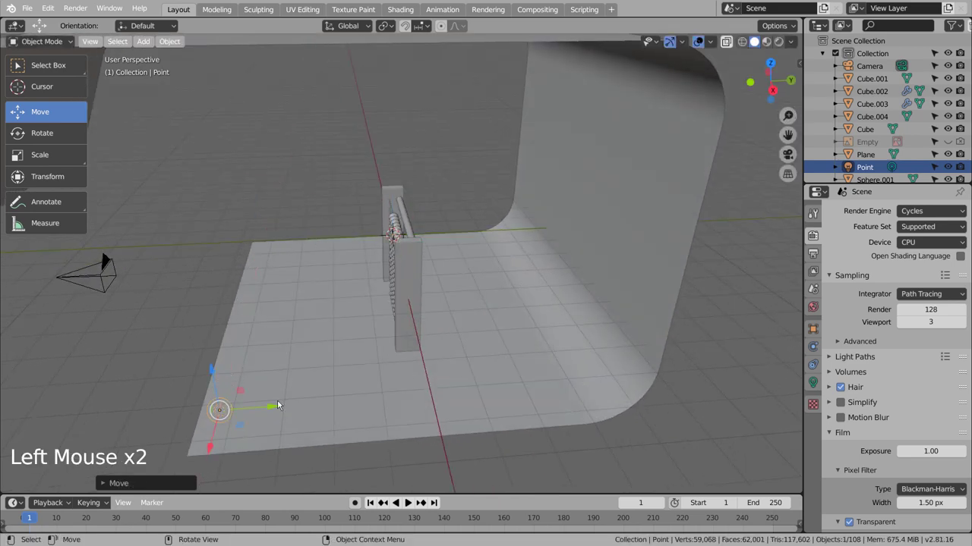
middle_click(452, 372)
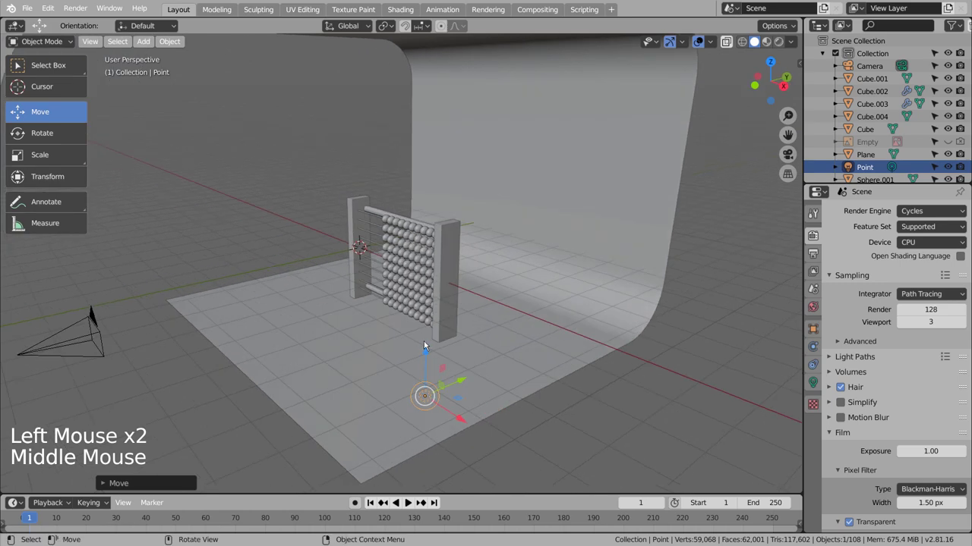
left_click(425, 352)
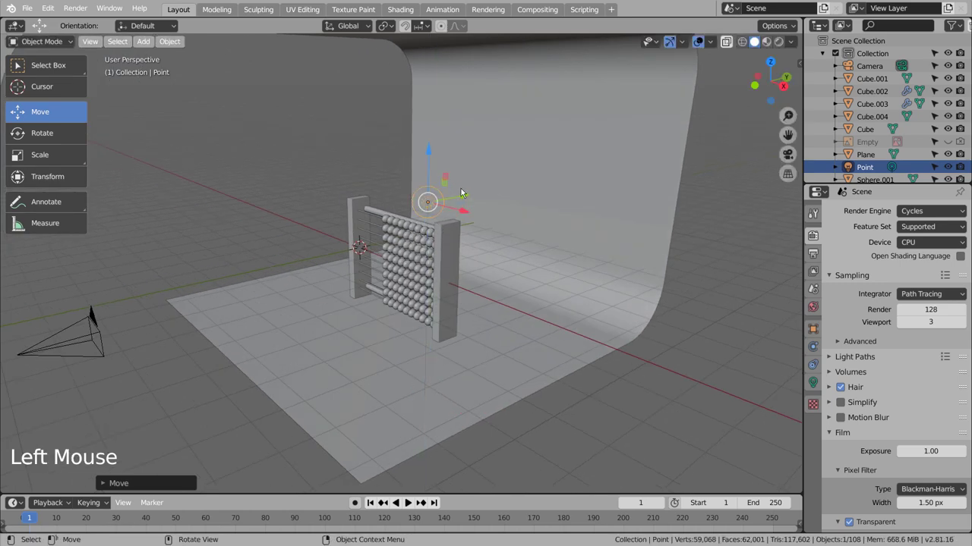
left_click(464, 193)
middle_click(696, 299)
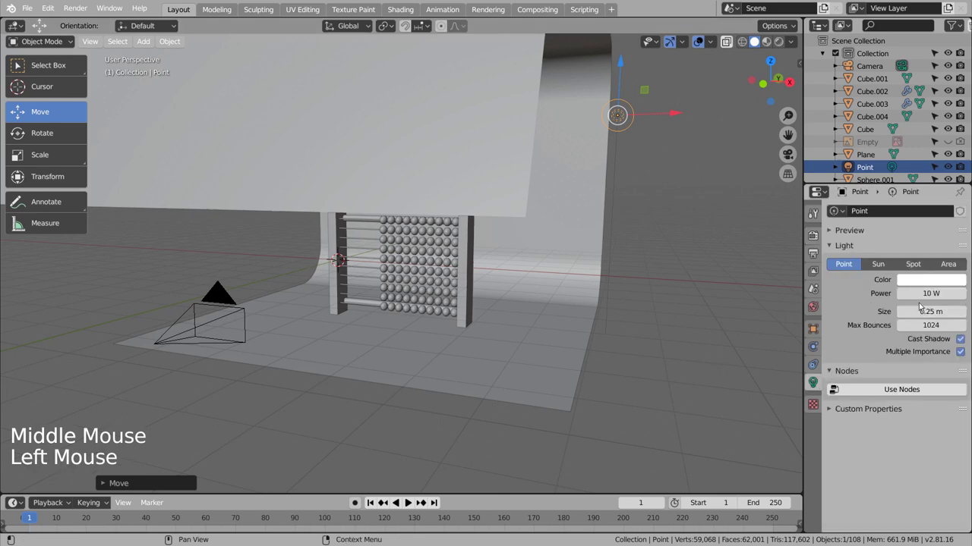
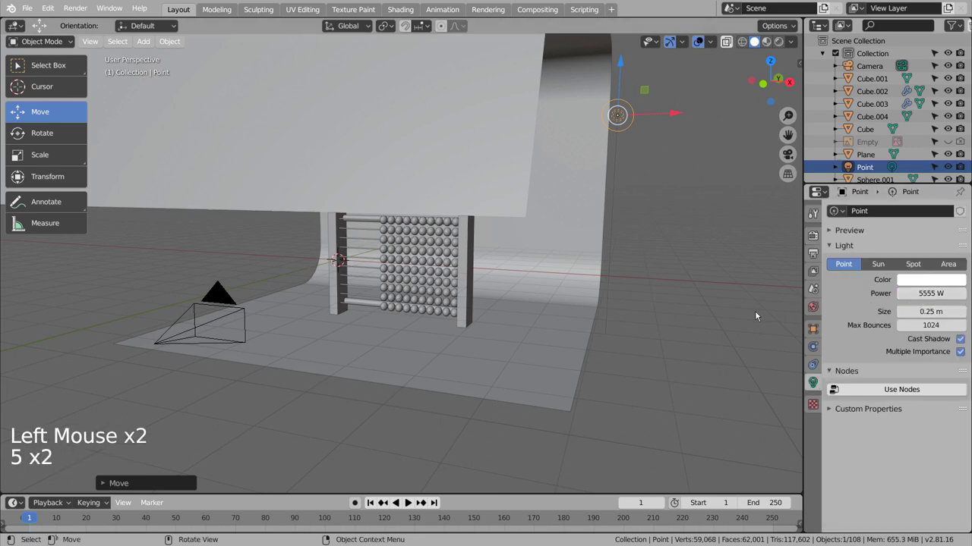
Render the final image of the abacus scene from the camera view with Cycles.
key("KP_0")
left_click(778, 44)
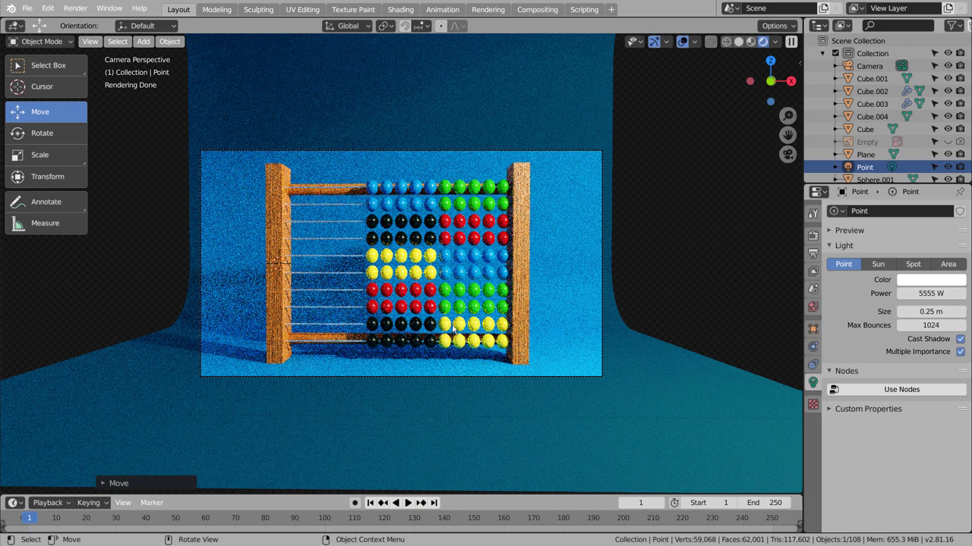
left_click(732, 50)
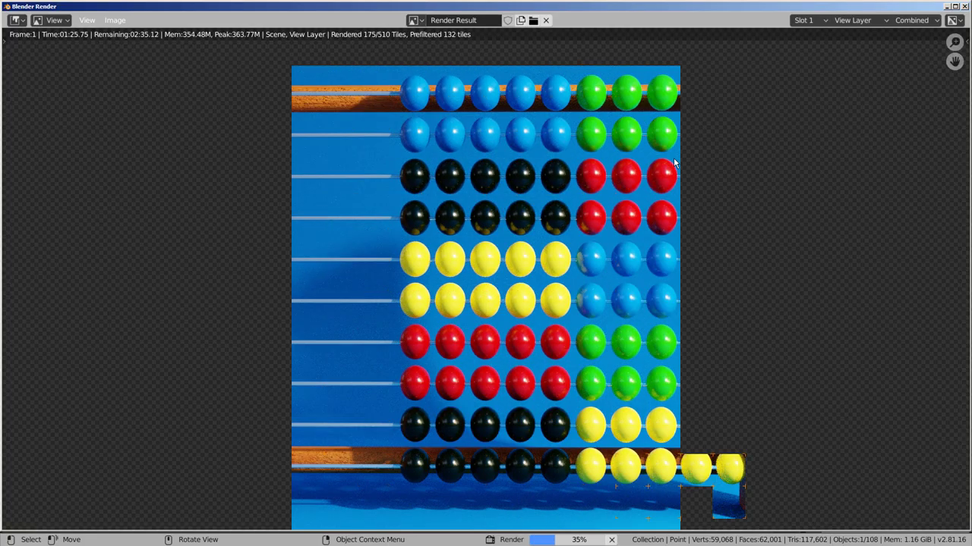